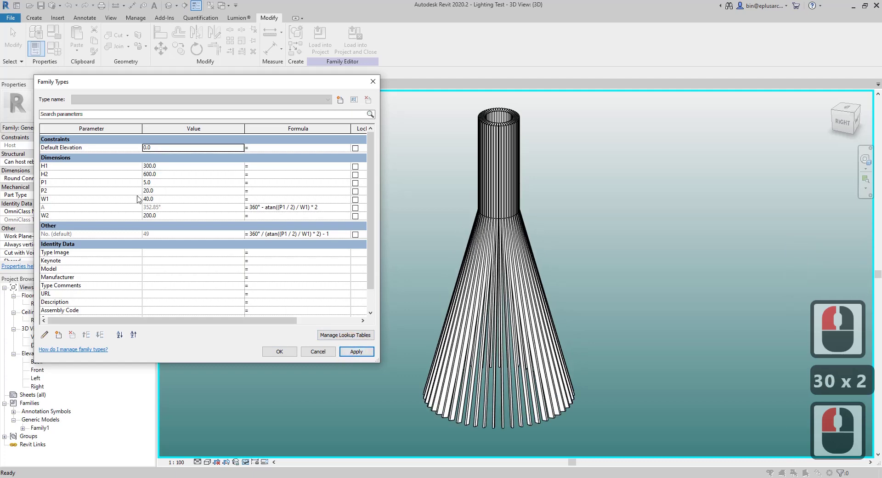
# Set H2 to 500 and W2 to 400 in Family Types and apply them to the lamp.
pyautogui.click(179, 176)
pyautogui.write('0')
pyautogui.click(358, 356)
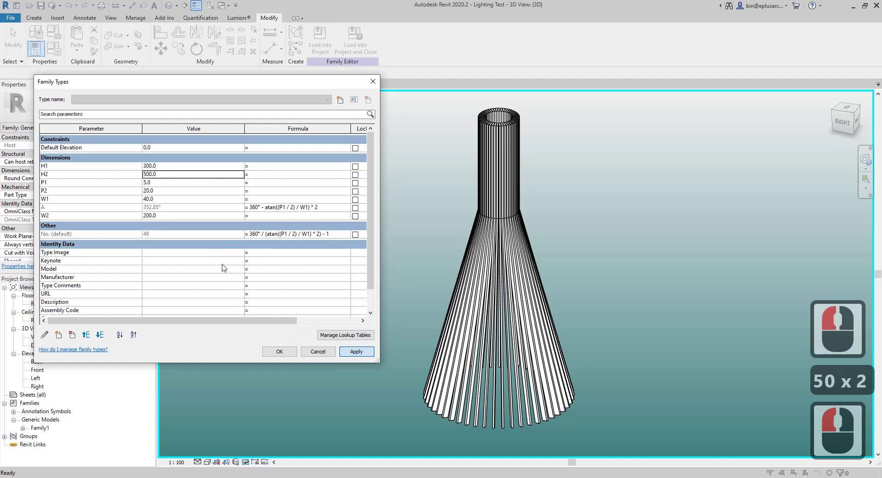
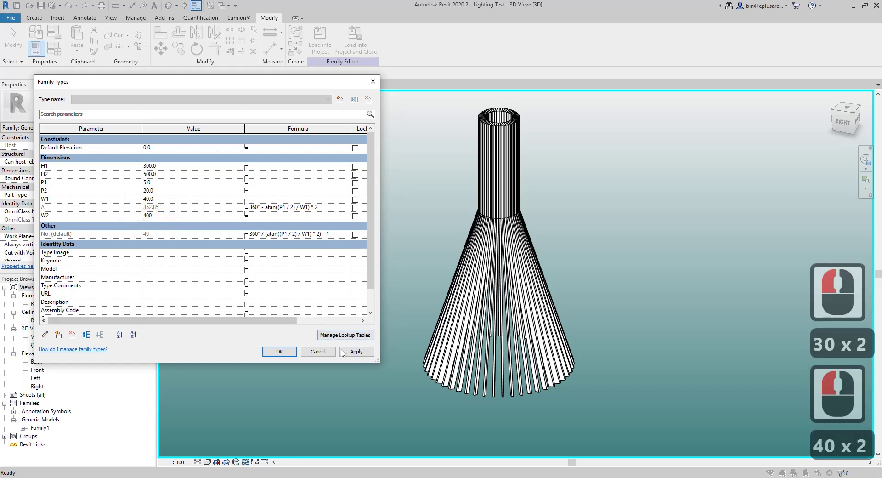
pyautogui.click(341, 350)
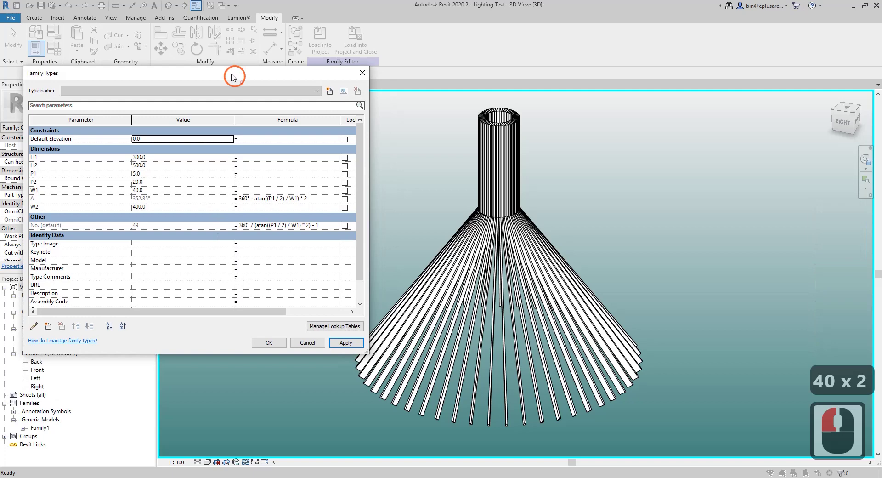
# Set P1 to 10 and P2 to 10, applying each so the rod array updates.
pyautogui.click(225, 64)
pyautogui.doubleClick(149, 165)
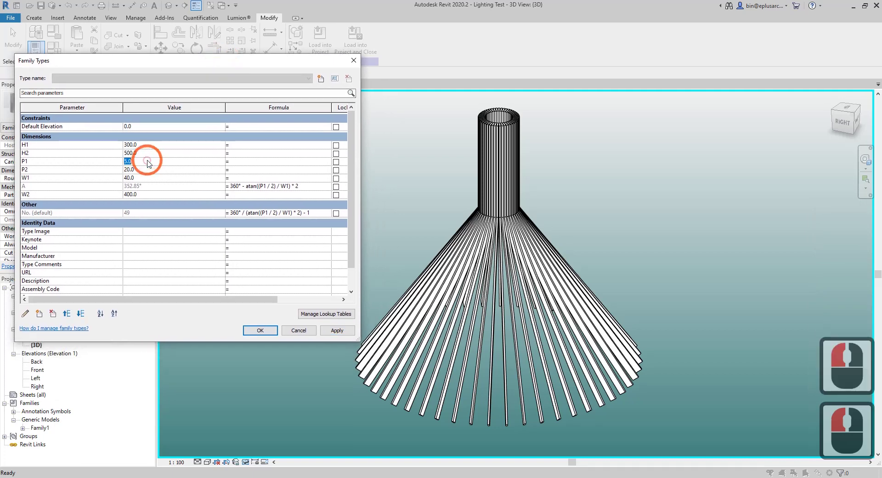
pyautogui.write('10')
pyautogui.click(336, 334)
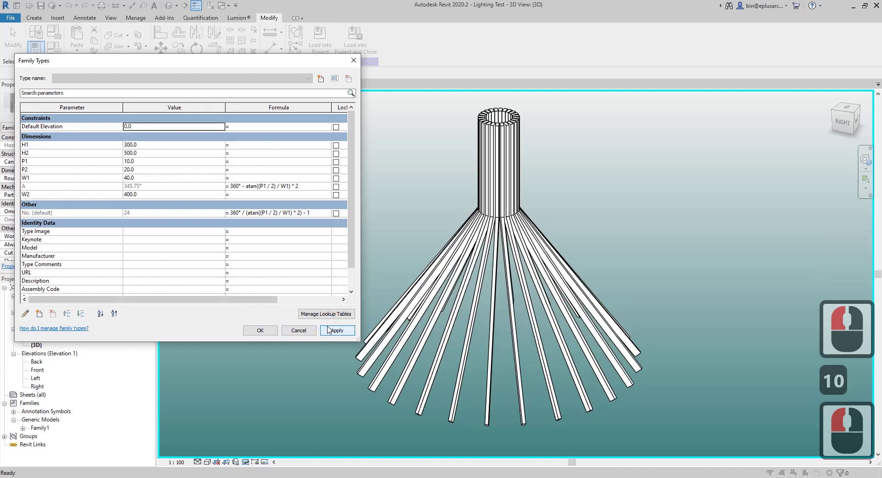
pyautogui.click(146, 174)
pyautogui.press('BackSpace')
pyautogui.write('0')
pyautogui.click(342, 332)
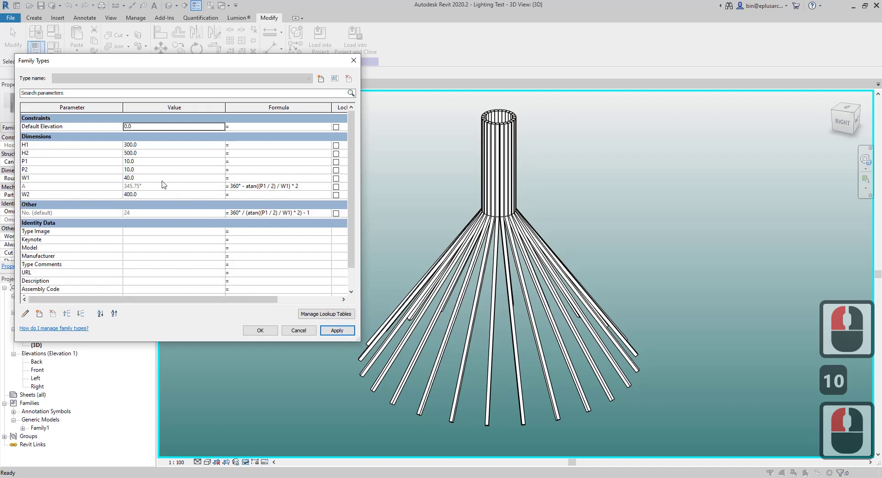
# Flex W1 to 70 and then to 30, applying each value to the lamp.
pyautogui.click(161, 181)
pyautogui.write('0')
pyautogui.click(341, 334)
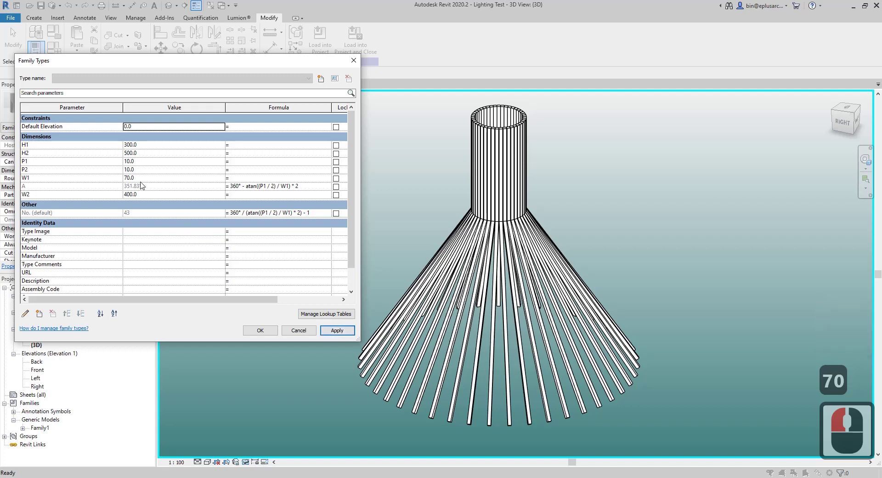
pyautogui.click(145, 182)
pyautogui.write('0')
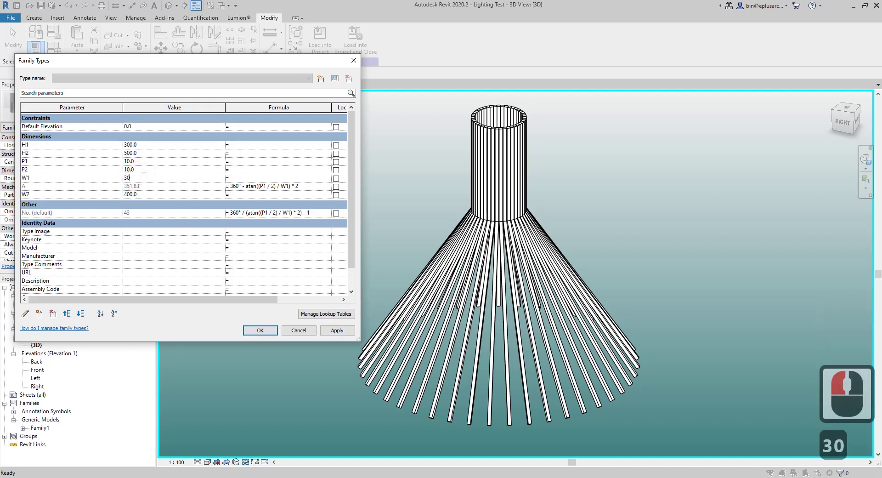
pyautogui.click(336, 332)
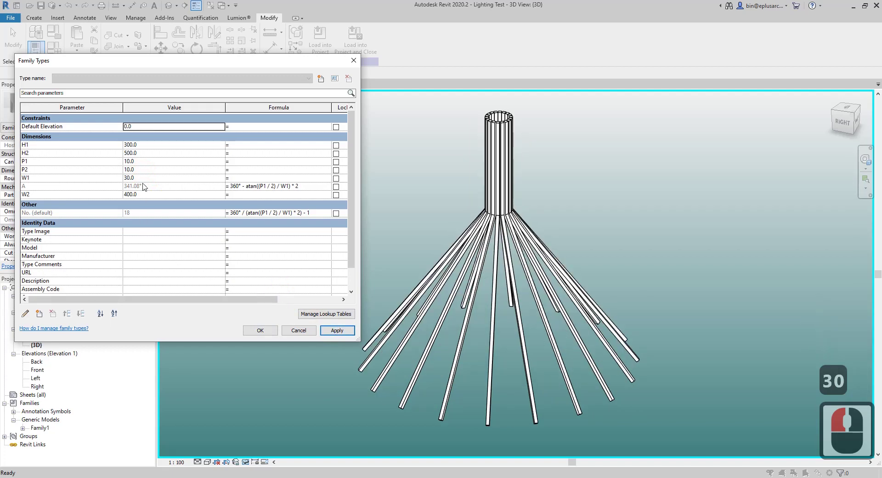
# Set P1 to 7 and W1 to 50, apply for 44 rods, and confirm the Family Types dialog.
pyautogui.click(145, 182)
pyautogui.click(145, 162)
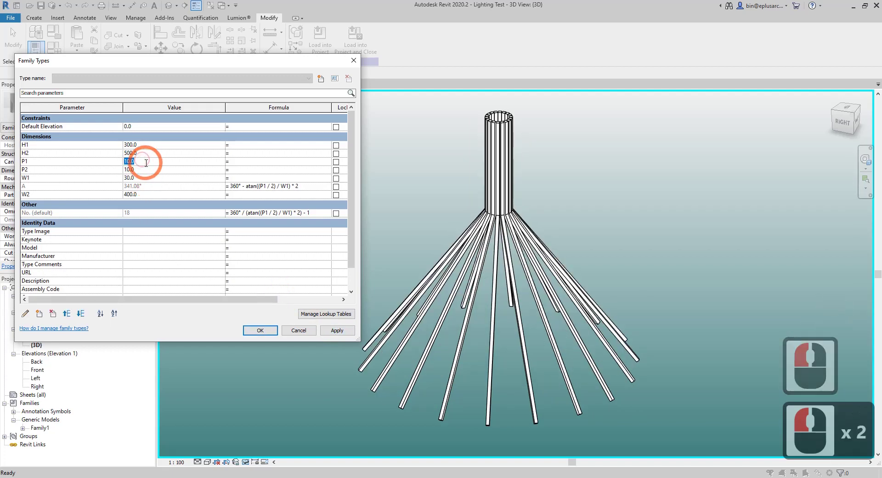
pyautogui.press('7')
pyautogui.click(148, 180)
pyautogui.write('0')
pyautogui.click(152, 171)
pyautogui.click(333, 331)
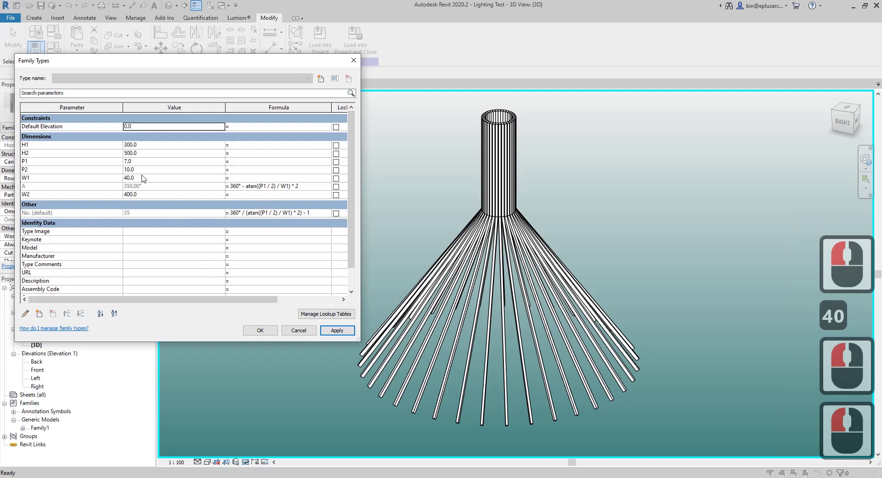
pyautogui.click(146, 180)
pyautogui.write('0')
pyautogui.click(343, 331)
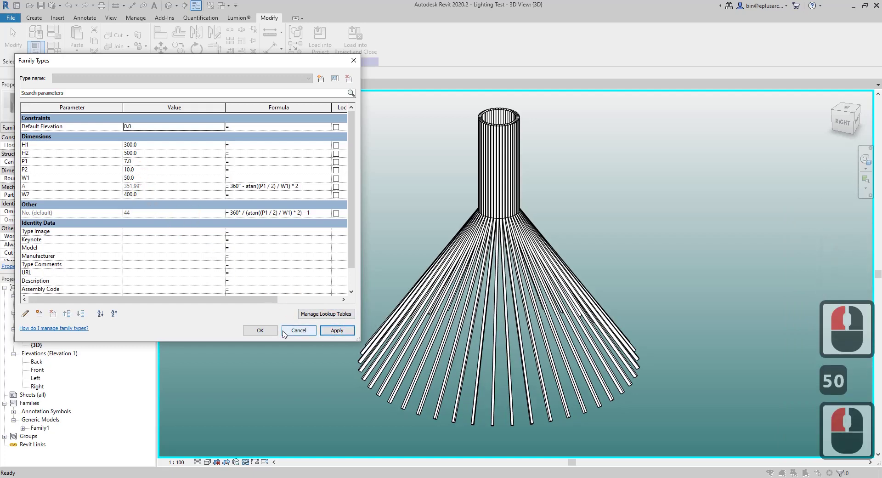
pyautogui.click(267, 332)
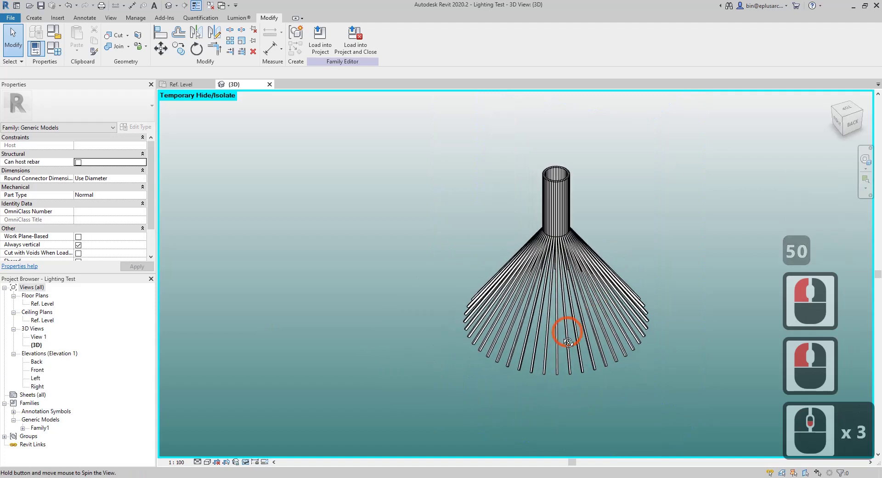
# Return to the Ref. Level plan and close the Lighting Test family, discarding changes.
pyautogui.middleClick(651, 330)
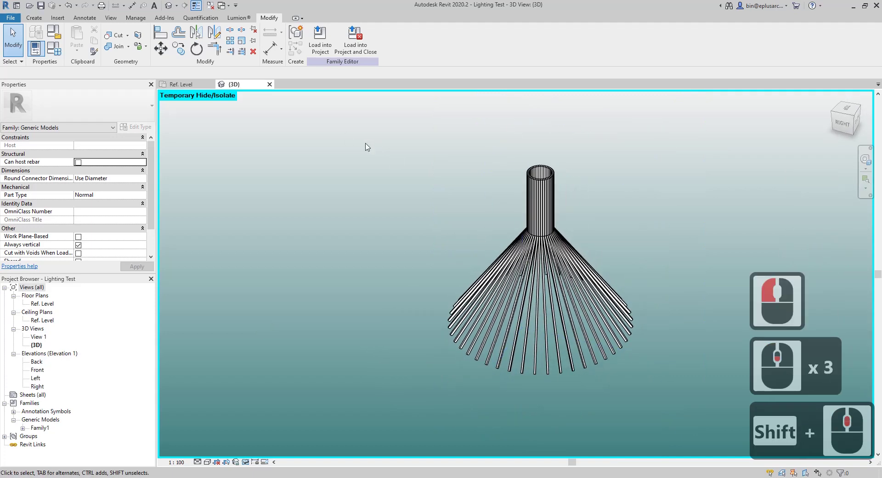
pyautogui.middleClick(341, 147)
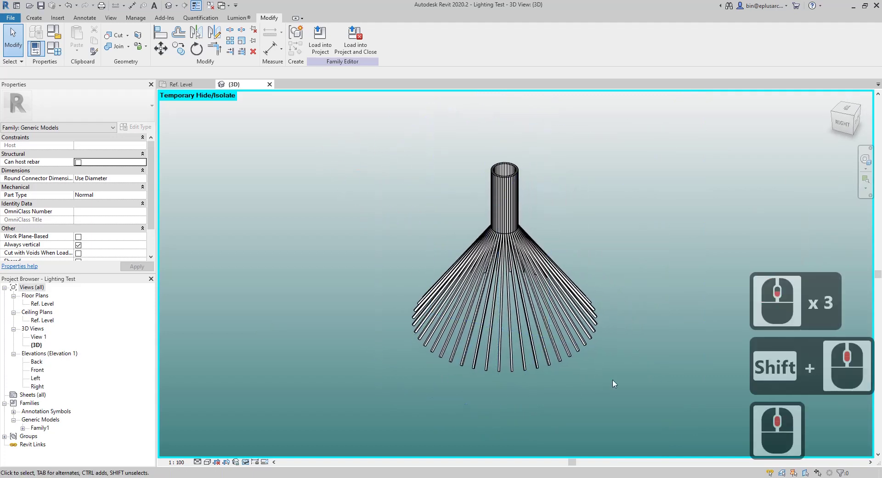
pyautogui.click(273, 90)
pyautogui.click(215, 86)
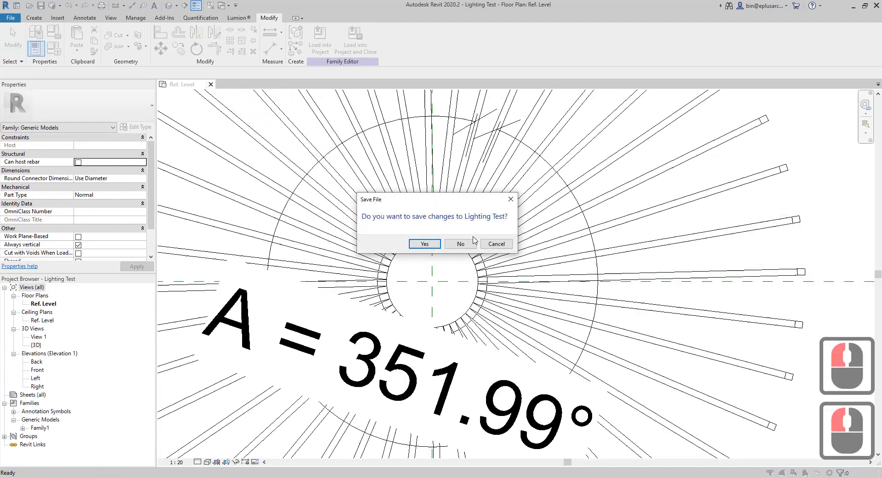
pyautogui.click(457, 247)
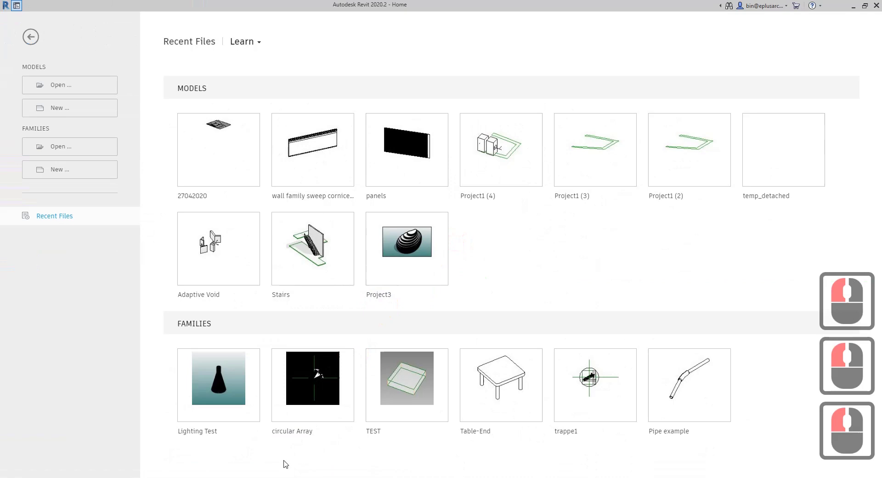
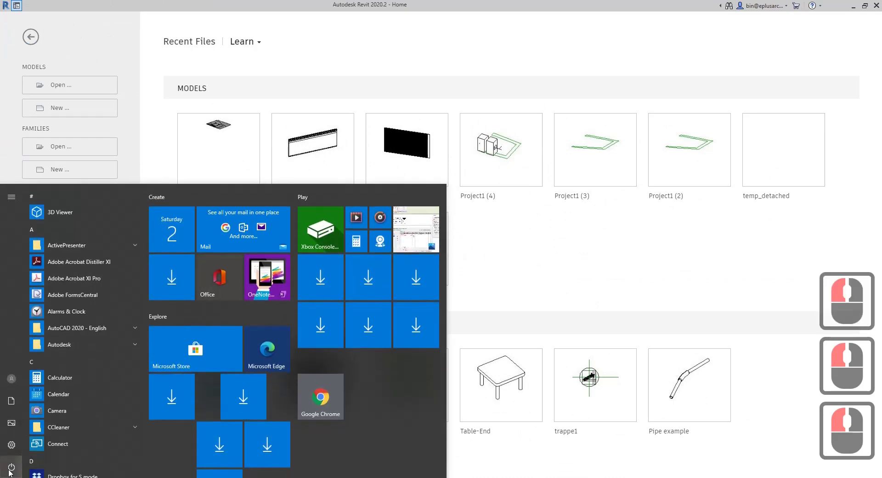
# Search the Start menu for 'revit' to list Revit 2020 and Revit 2017.
pyautogui.write('re')
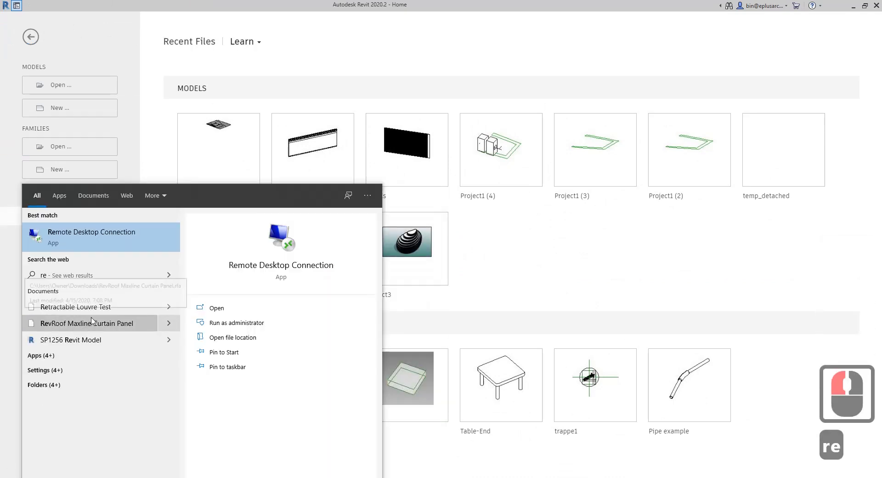
pyautogui.write('it')
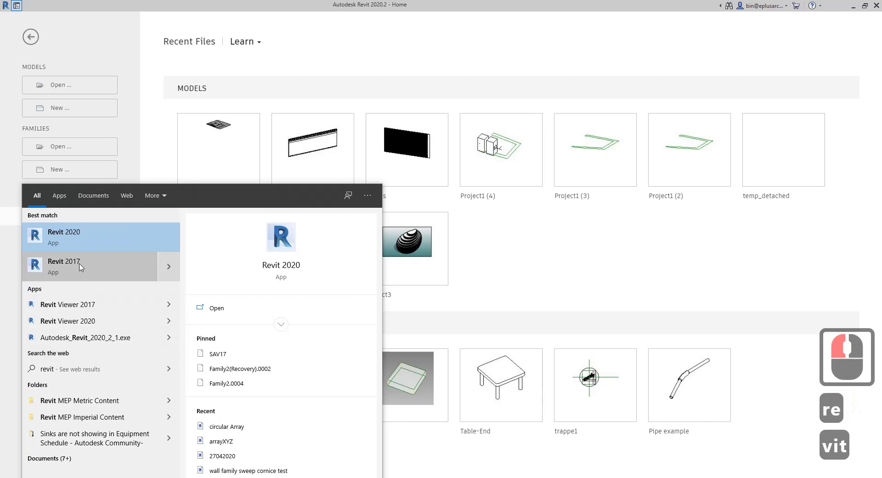
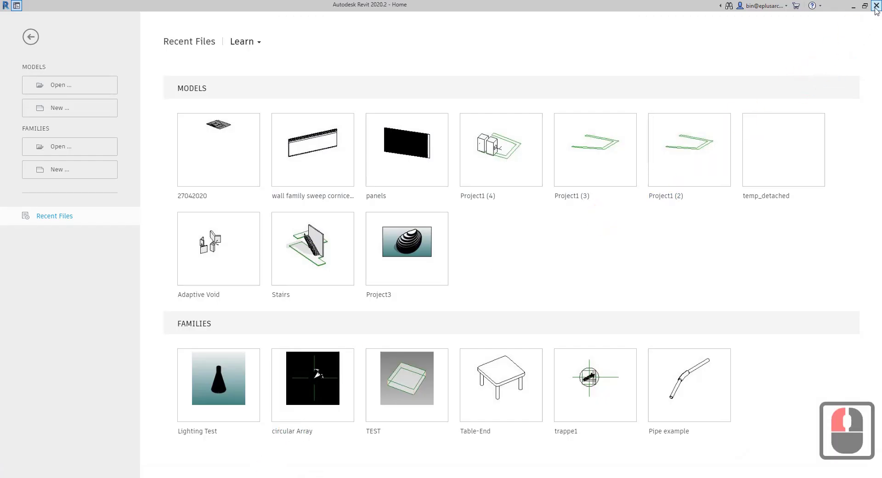
# Close Revit 2020 and create a new family from the Metric Generic Model template in Revit 2017.
pyautogui.click(875, 9)
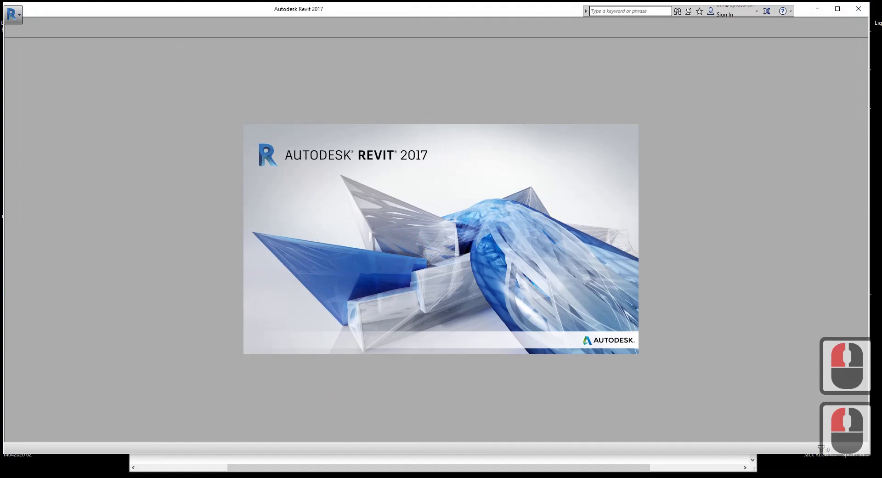
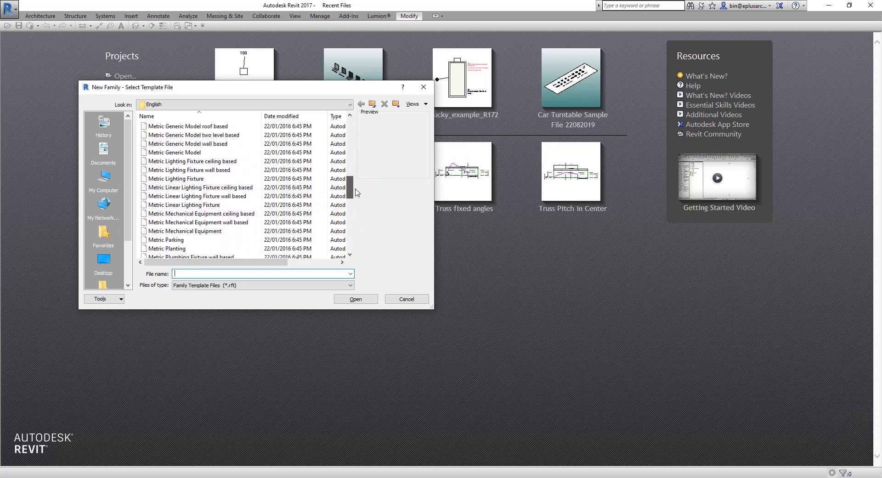
pyautogui.click(351, 177)
pyautogui.click(197, 234)
pyautogui.click(358, 303)
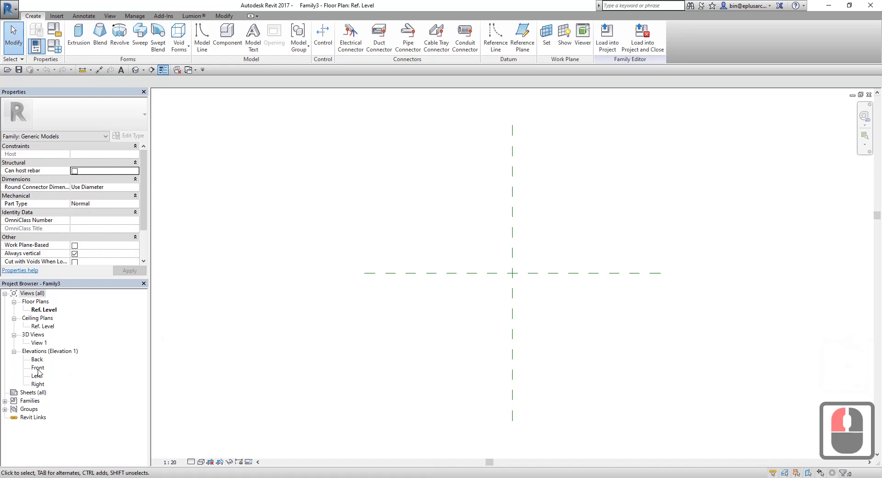
# In the Front elevation, label the top width dimension with a new parameter W1.
pyautogui.doubleClick(40, 371)
pyautogui.click(400, 284)
pyautogui.write('ze')
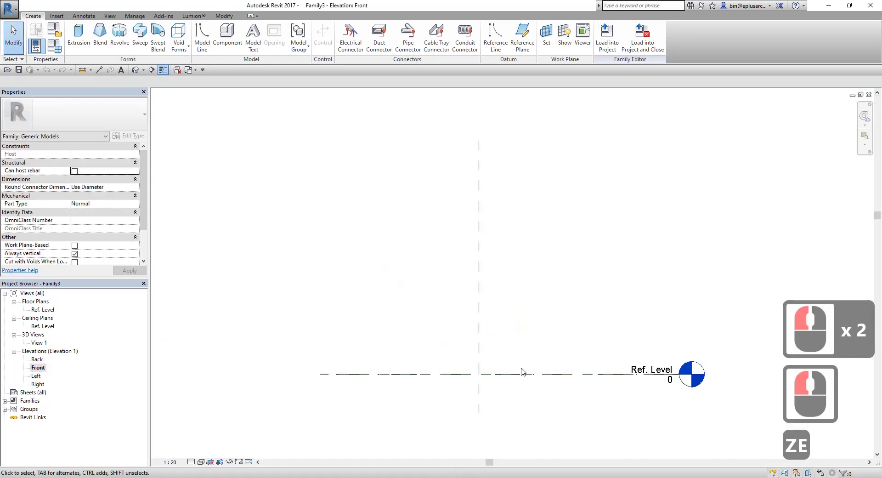
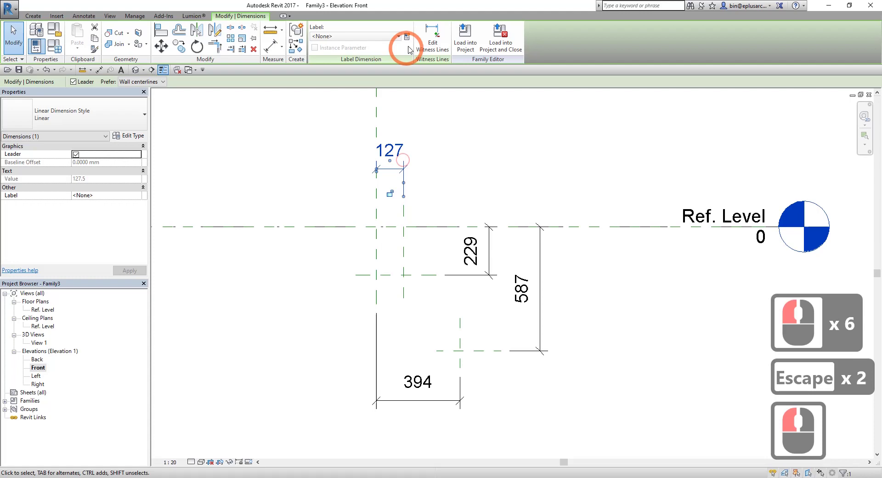
pyautogui.click(414, 40)
pyautogui.press('w')
pyautogui.press('`')
pyautogui.press('BackSpace')
pyautogui.write('1')
pyautogui.click(487, 337)
# Label the 394 bottom width as W2 and the 229 height as H1.
pyautogui.click(428, 385)
pyautogui.click(430, 139)
pyautogui.write('w2')
pyautogui.click(488, 338)
pyautogui.click(488, 264)
pyautogui.click(411, 38)
pyautogui.write('h1')
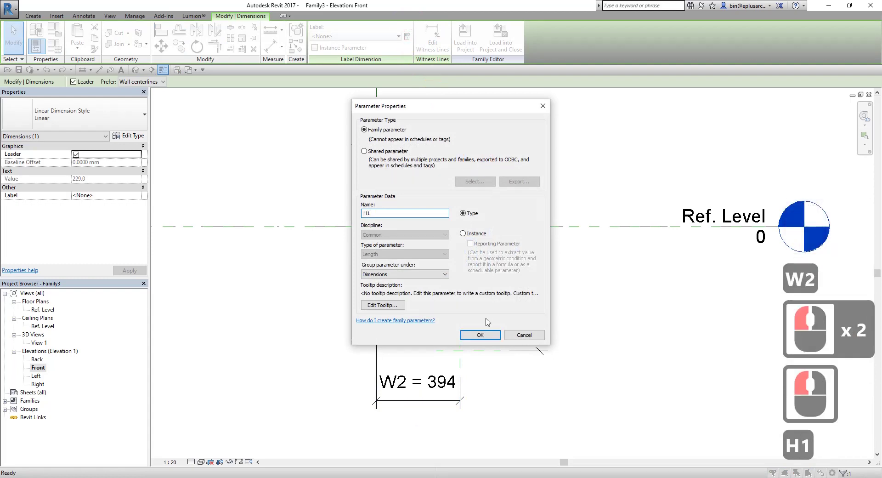
pyautogui.click(488, 335)
# Label the 587 dimension with a new parameter H2.
pyautogui.click(531, 294)
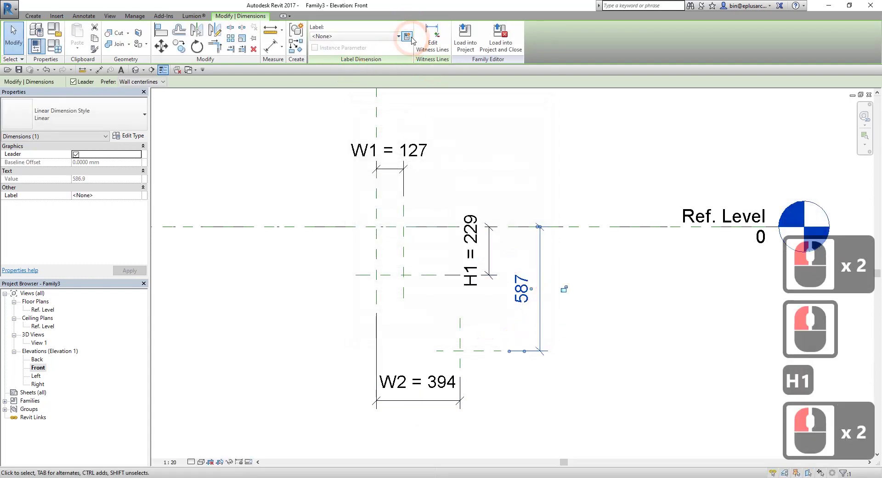
pyautogui.click(412, 37)
pyautogui.press('h')
pyautogui.press('2')
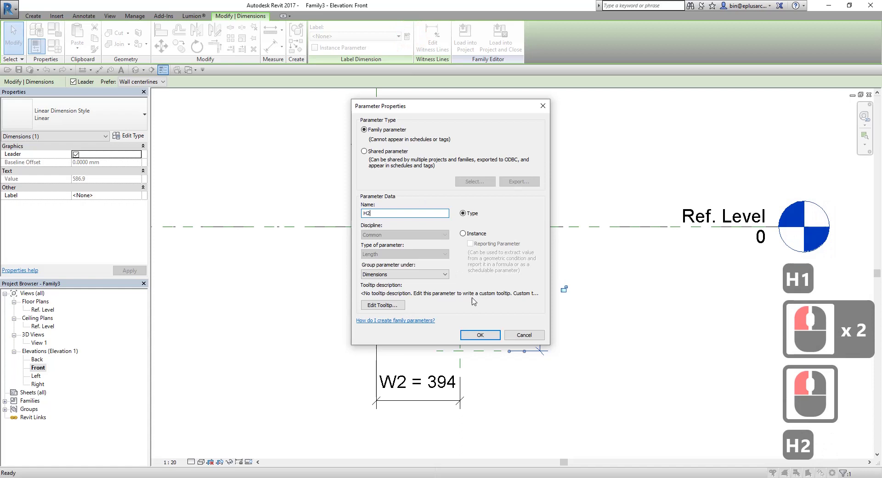
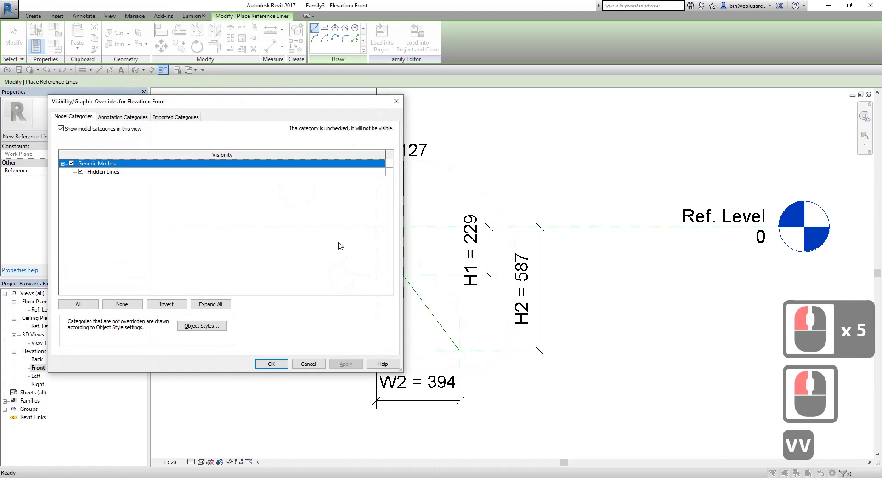
# Close Visibility/Graphic Overrides, leave Reference Line and start a new family from the File menu.
pyautogui.click(134, 116)
pyautogui.click(88, 175)
pyautogui.click(272, 365)
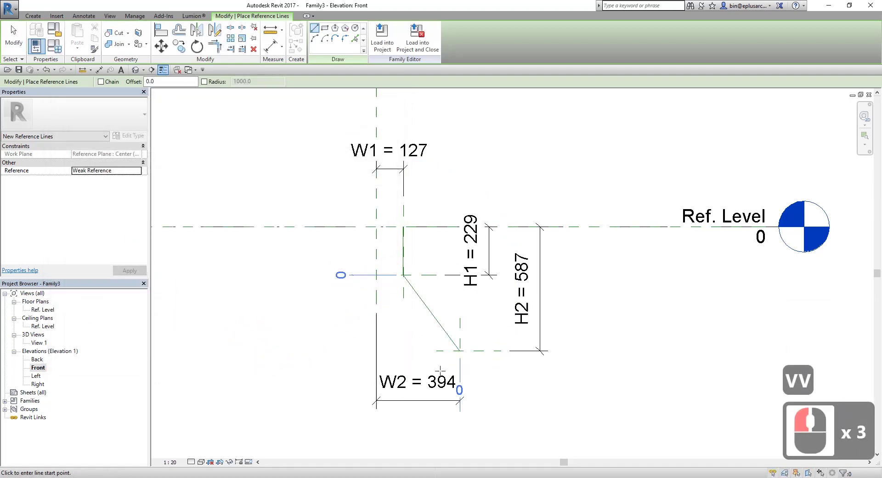
pyautogui.write('vval')
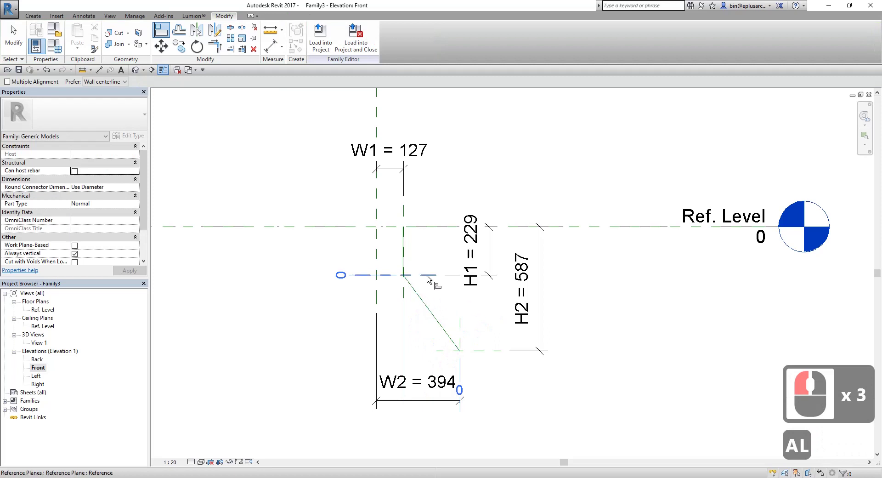
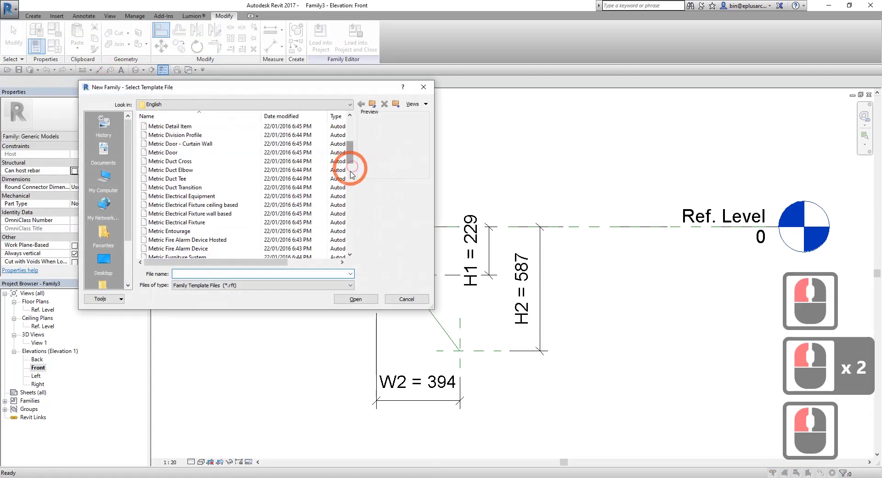
# Create a new profile family (Family4) from the Metric Profile.rft template.
pyautogui.click(352, 191)
pyautogui.click(352, 203)
pyautogui.click(179, 216)
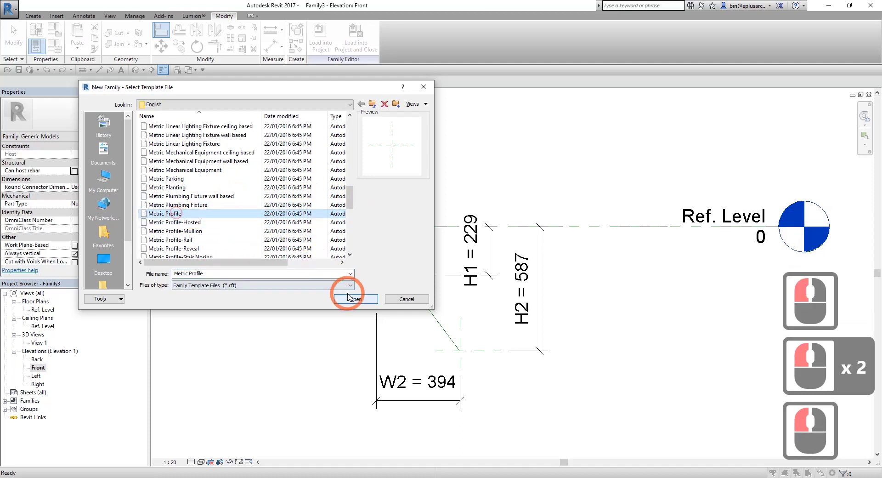
pyautogui.click(356, 302)
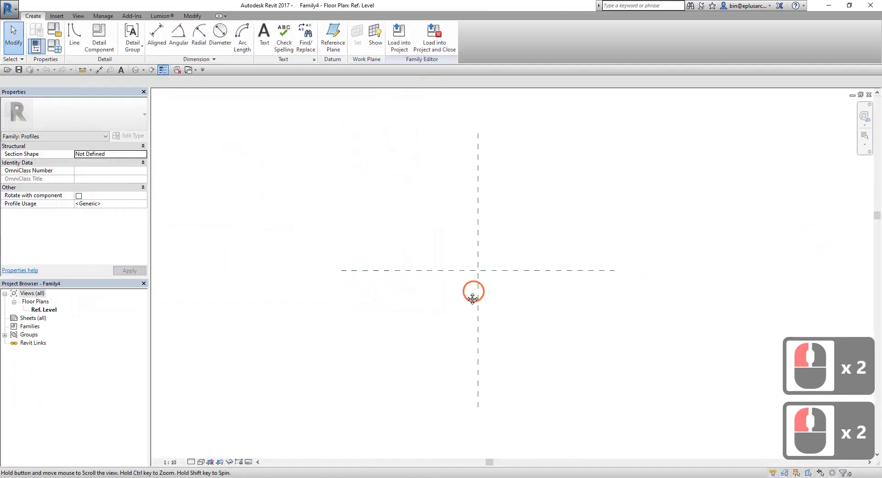
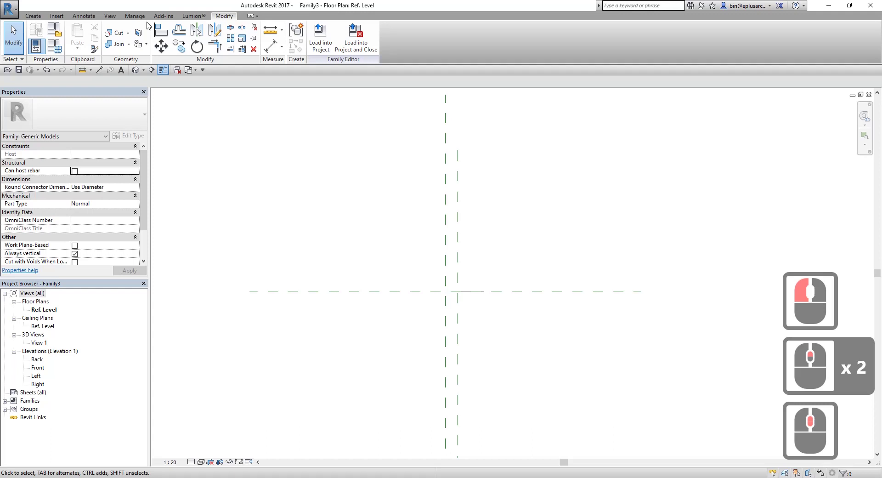
# In the 3D view, start a Sweep and pick the bent reference line as its path via Pick 3D Edges.
pyautogui.click(137, 73)
pyautogui.middleClick(469, 227)
pyautogui.middleClick(471, 236)
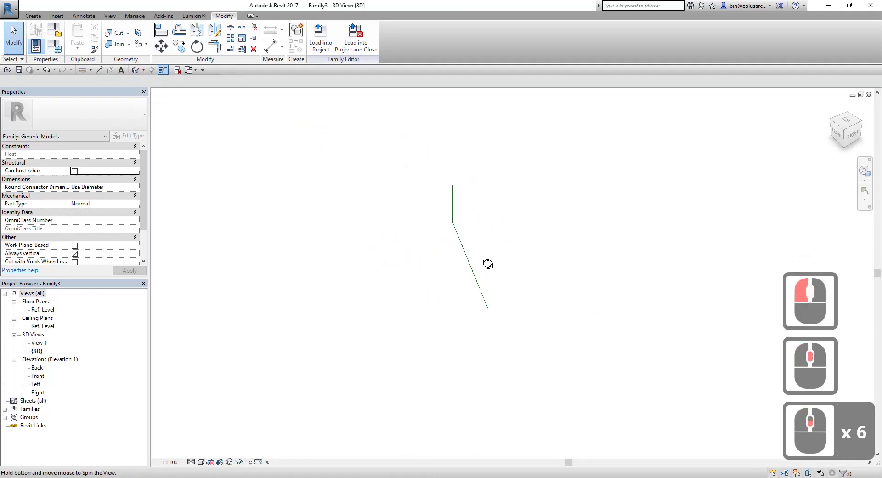
pyautogui.middleClick(455, 250)
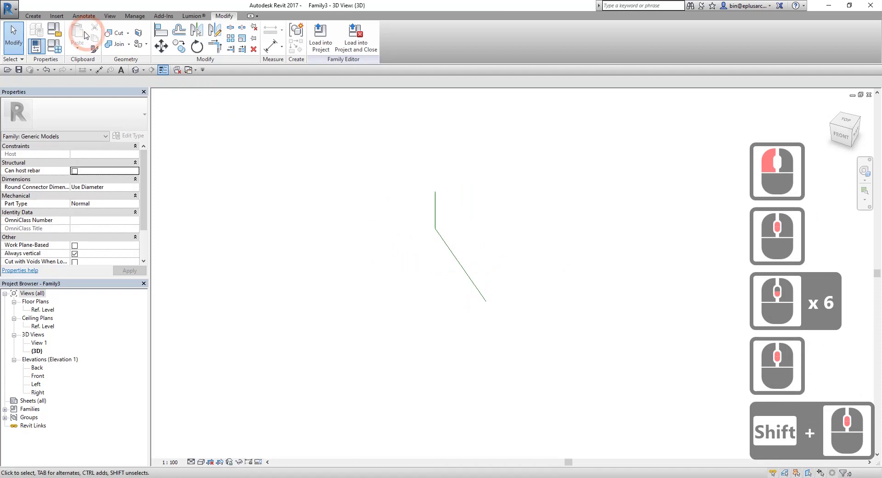
pyautogui.click(41, 20)
pyautogui.click(146, 36)
pyautogui.click(403, 49)
pyautogui.click(438, 210)
pyautogui.click(429, 230)
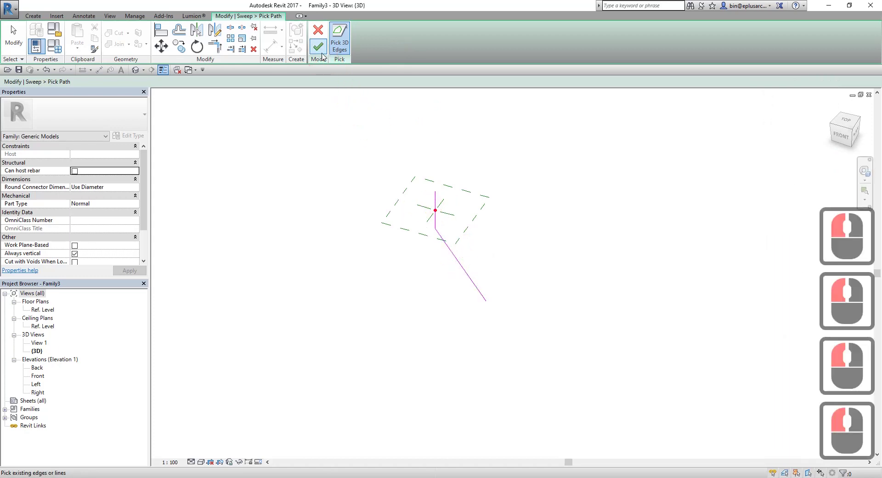
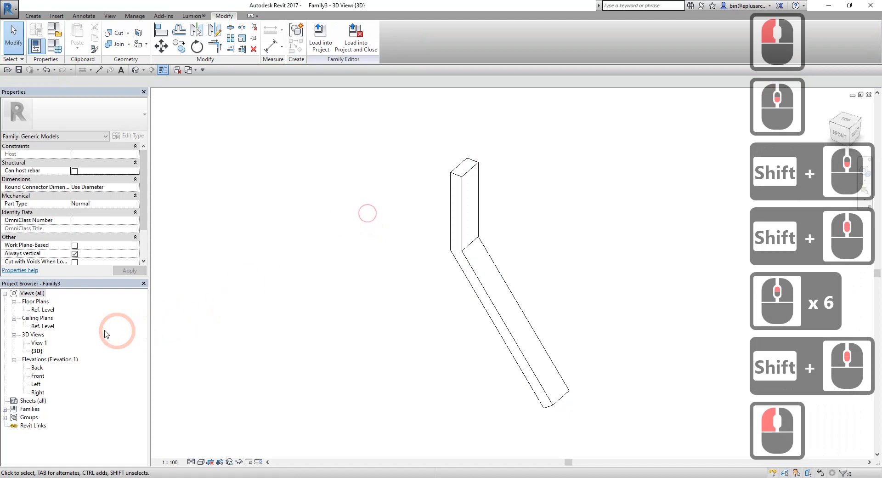
# In Family Types set H2 400, W1 100 and W2 400, applying each so the swept rod reshapes.
pyautogui.click(60, 52)
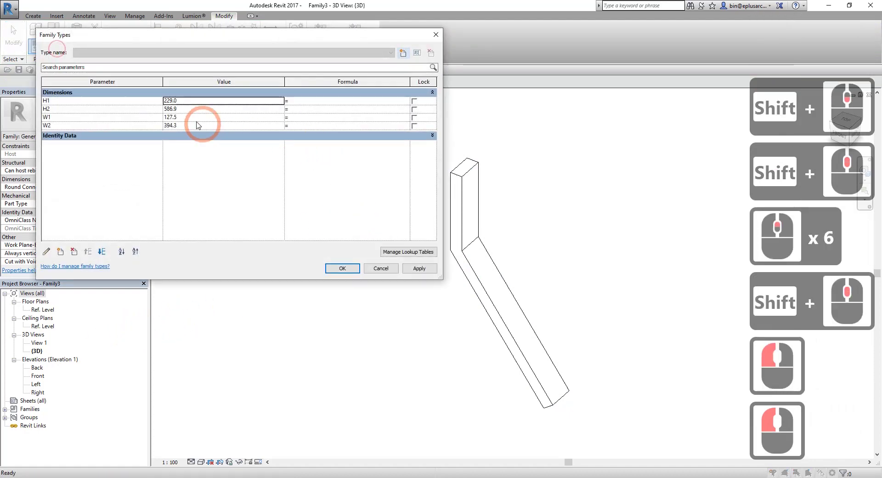
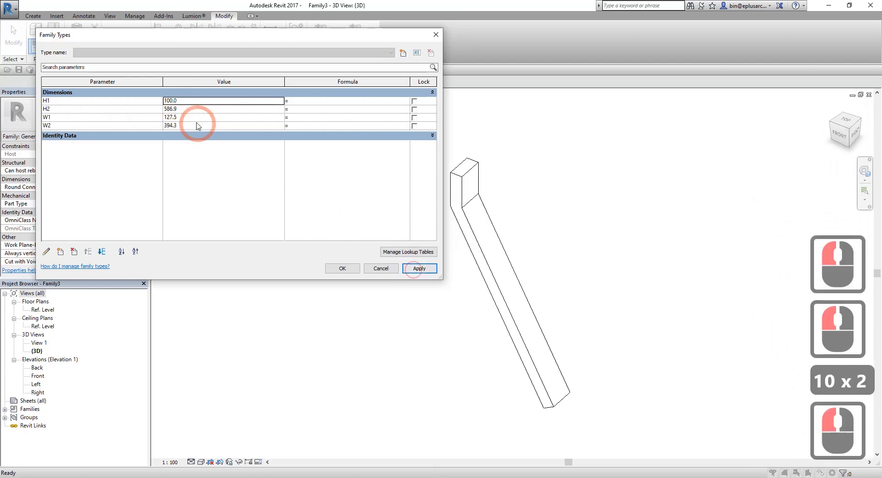
pyautogui.click(190, 111)
pyautogui.write('0')
pyautogui.click(416, 273)
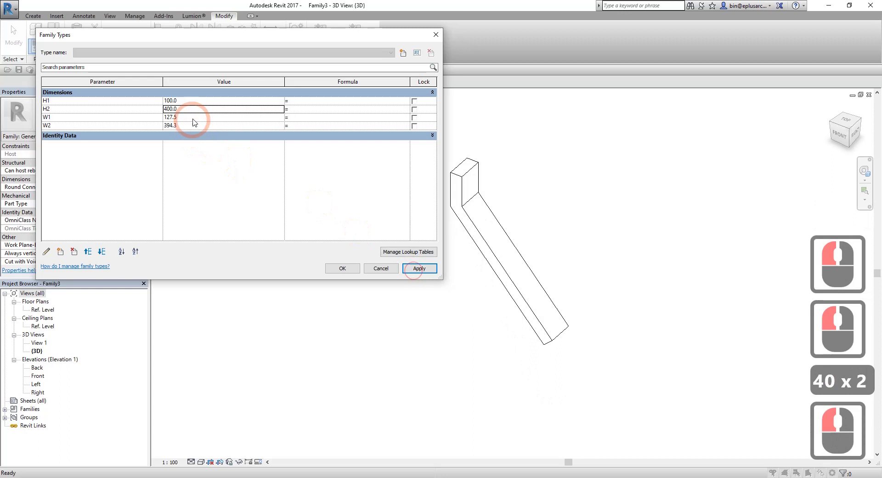
pyautogui.click(195, 121)
pyautogui.write('0')
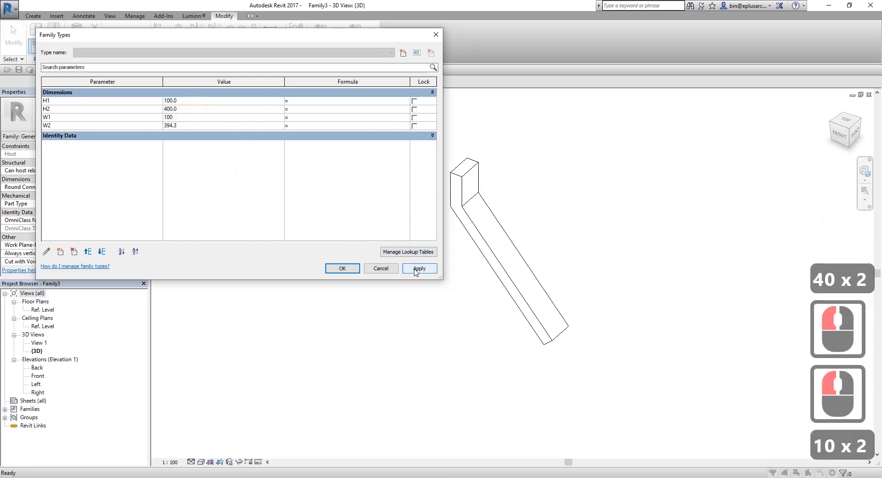
pyautogui.click(417, 271)
pyautogui.click(195, 129)
pyautogui.write('0')
pyautogui.click(414, 272)
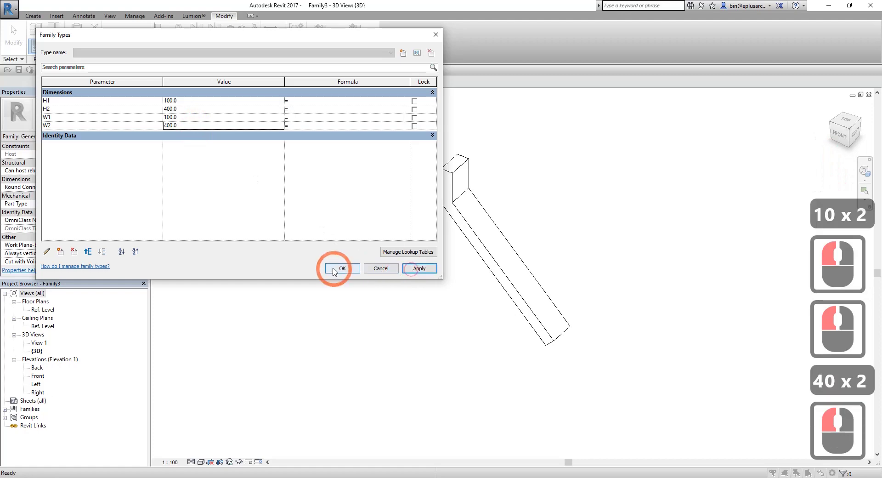
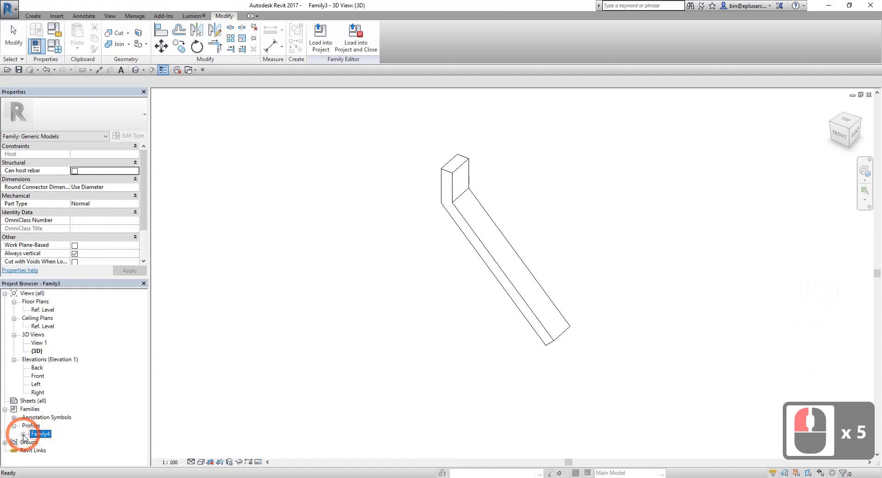
# In Family4's type properties, associate profile size P1 with a new family parameter P1.
pyautogui.click(26, 437)
pyautogui.click(51, 443)
pyautogui.click(52, 444)
pyautogui.click(335, 192)
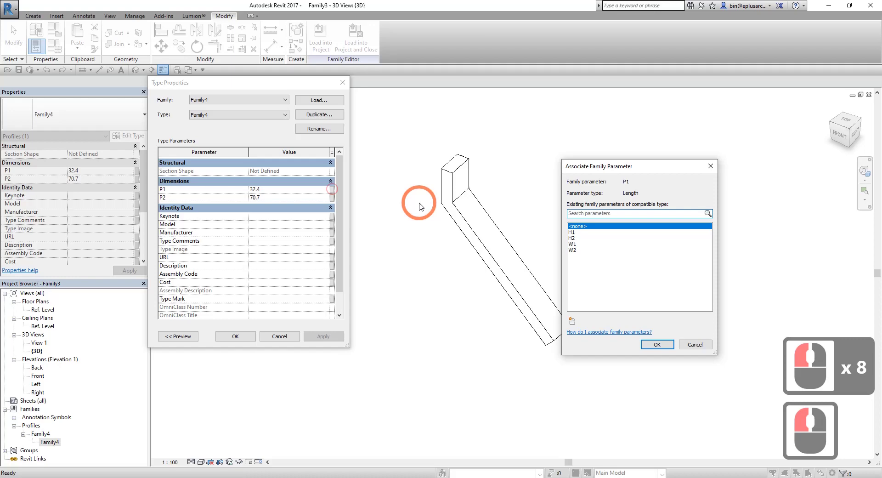
pyautogui.click(574, 327)
pyautogui.press('p')
pyautogui.write('p1')
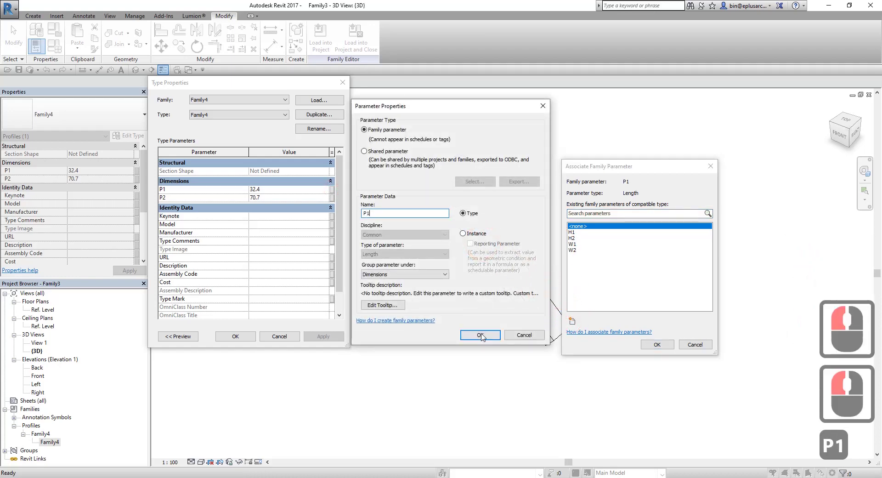
pyautogui.click(483, 337)
pyautogui.click(583, 317)
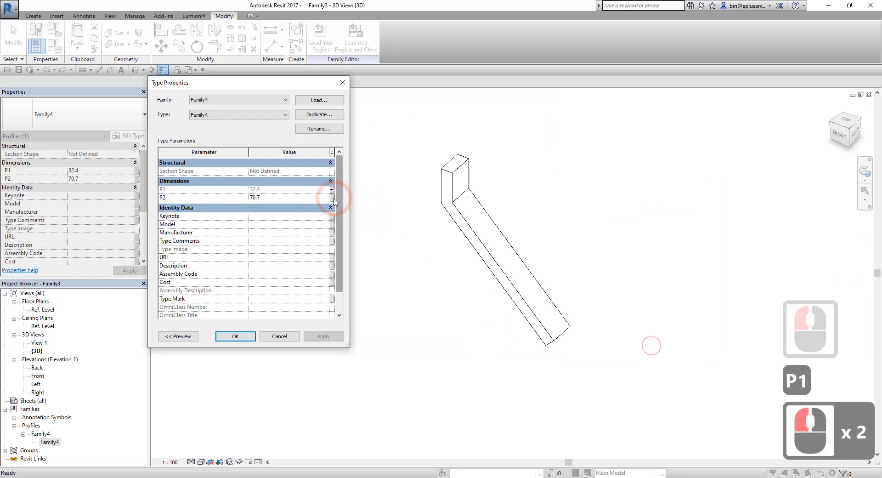
# Associate profile size P2 with a new family parameter P2 and confirm.
pyautogui.click(334, 200)
pyautogui.click(578, 322)
pyautogui.write('p2')
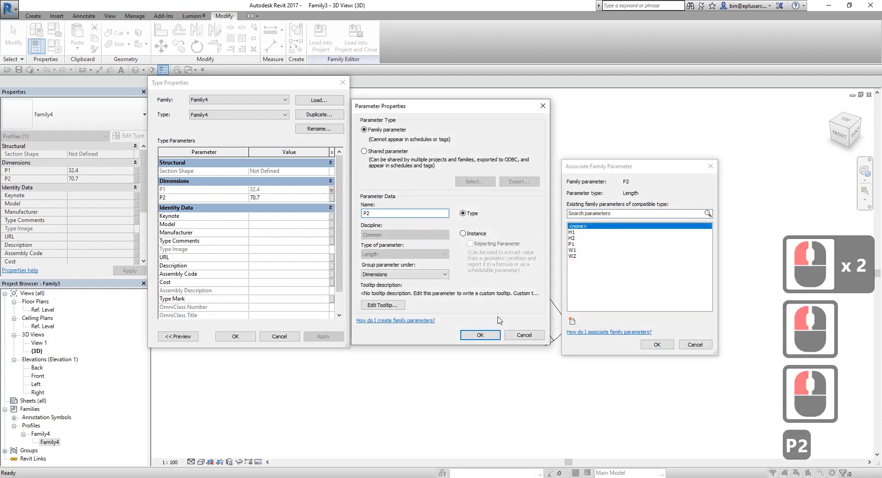
pyautogui.click(491, 336)
pyautogui.click(659, 348)
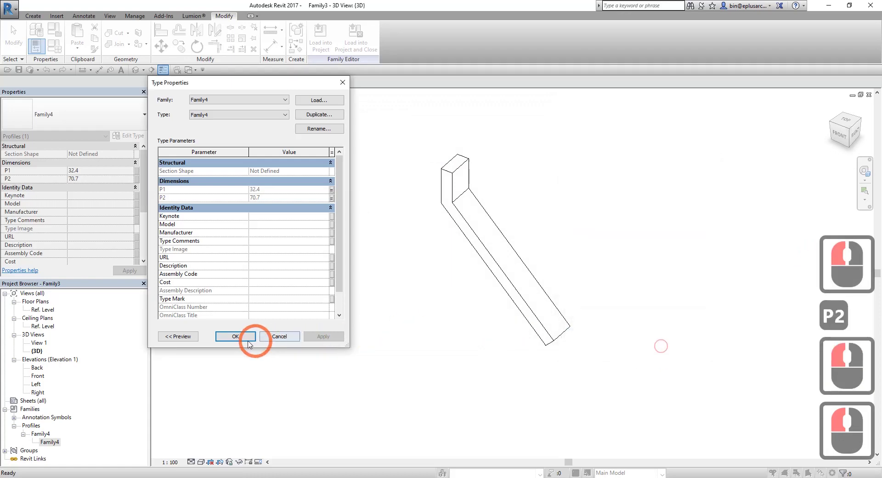
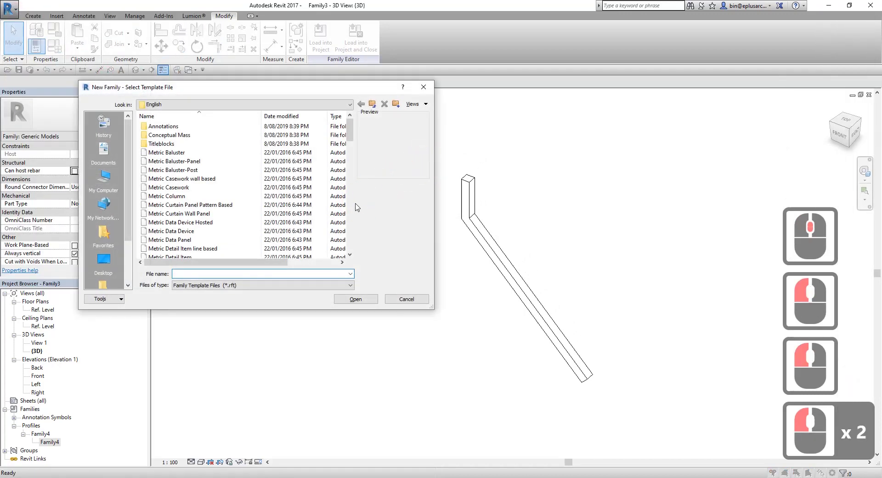
# Load the Family3 rod into the new host family Family5.
pyautogui.click(354, 210)
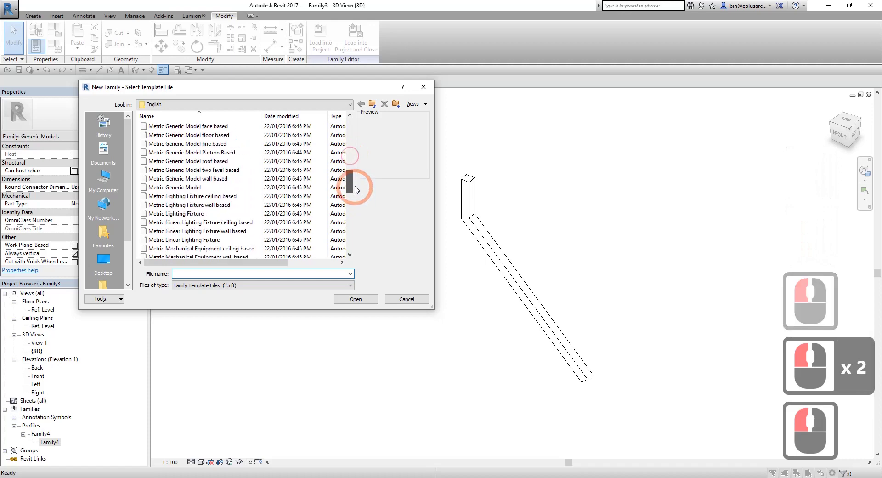
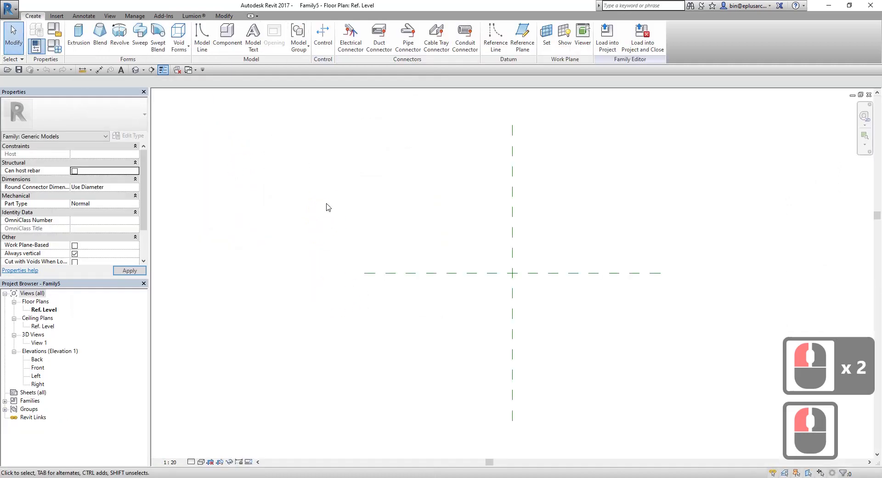
pyautogui.click(181, 73)
pyautogui.click(197, 73)
pyautogui.click(230, 84)
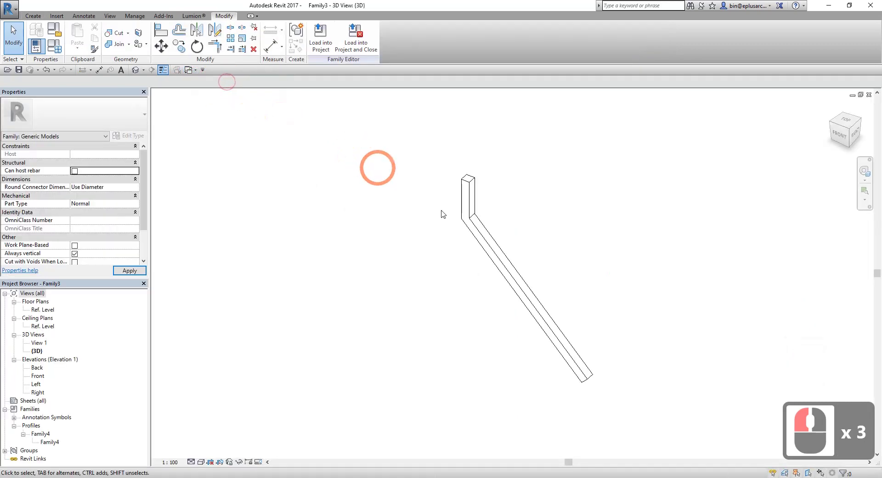
pyautogui.click(329, 44)
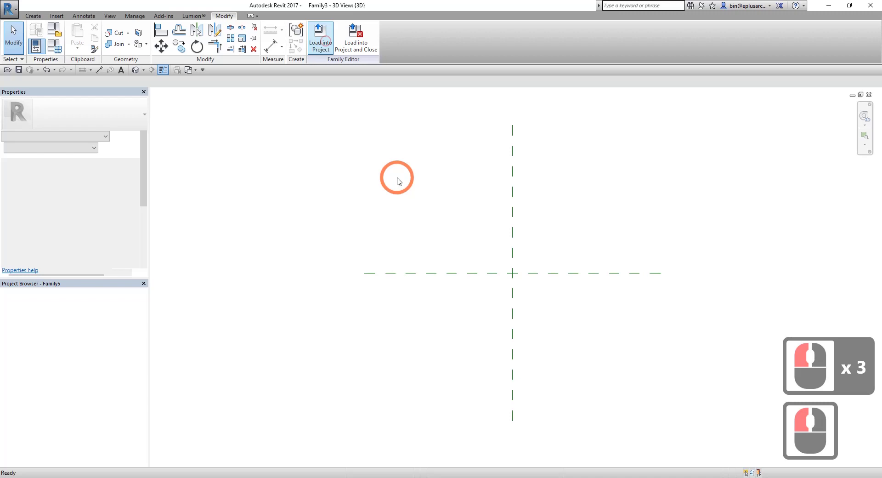
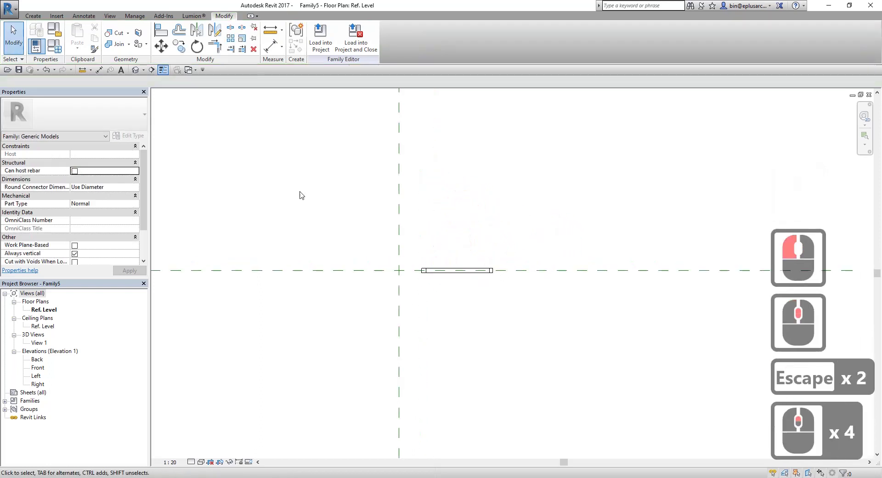
# Place the rod at the reference-plane crossing and switch to the Ref. Level floor plan.
pyautogui.click(142, 77)
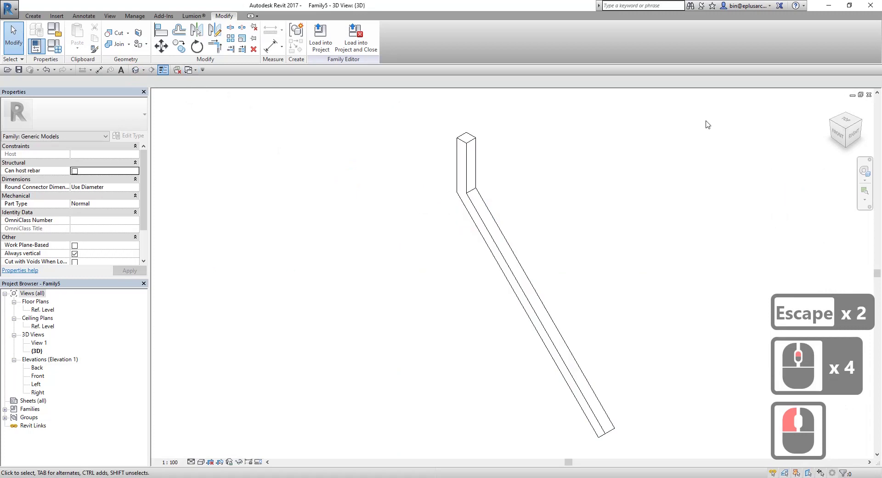
pyautogui.click(868, 95)
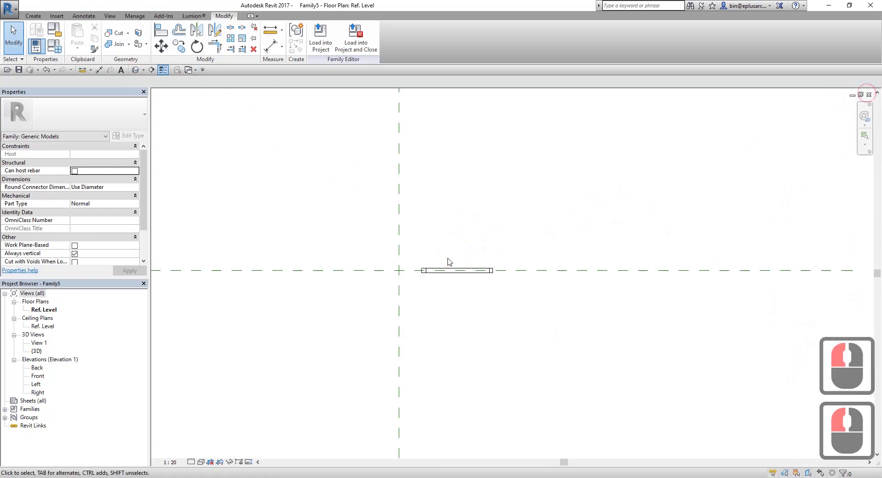
# Start a radial array (AR) of the rod with 3 copies, Move To: Last.
pyautogui.click(440, 274)
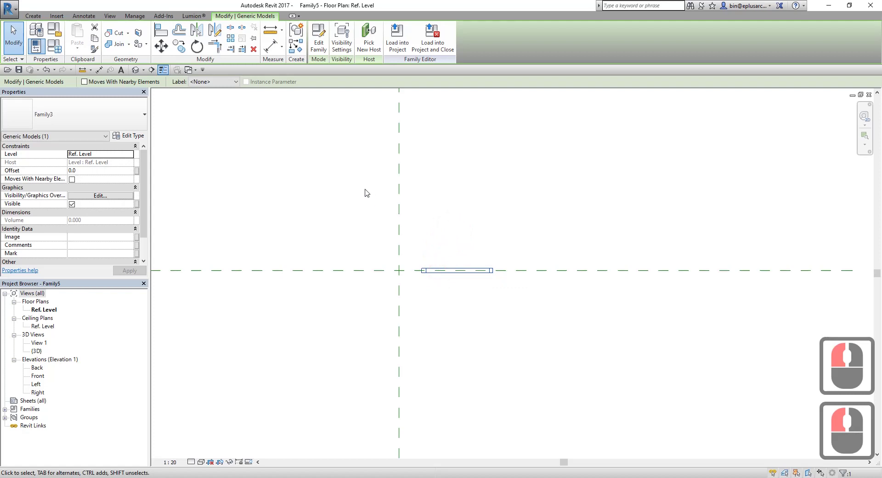
pyautogui.write('ar')
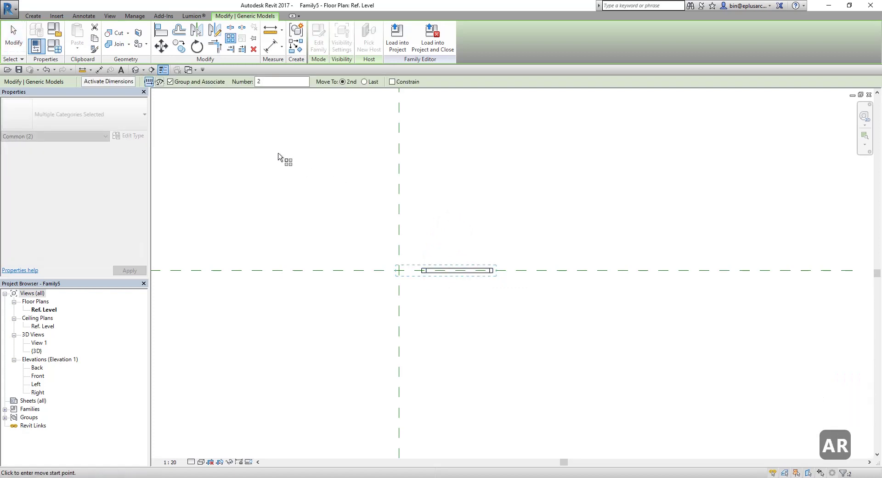
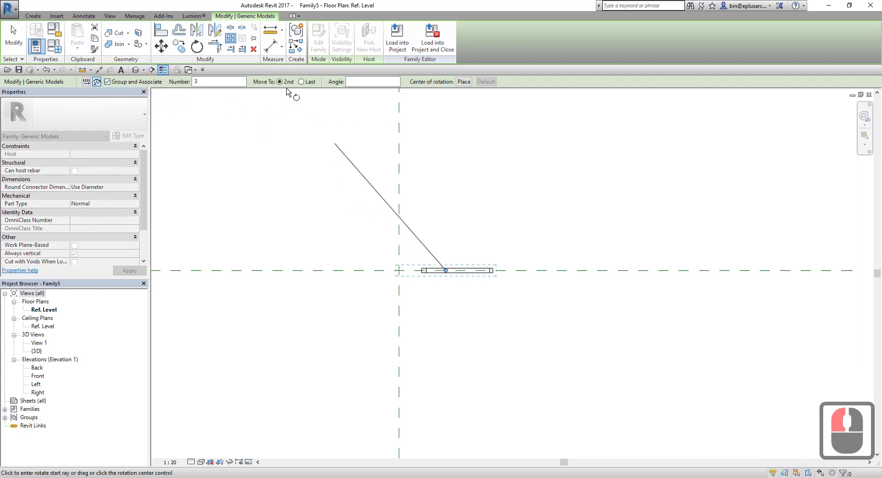
pyautogui.click(305, 85)
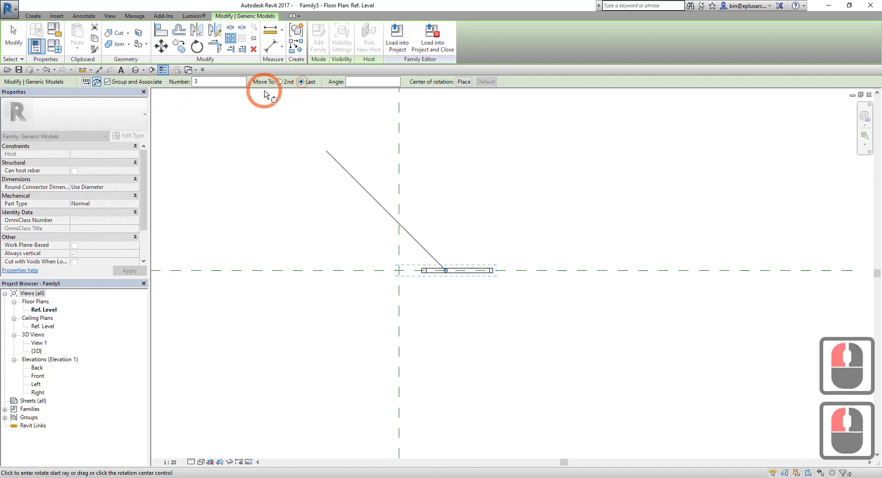
pyautogui.click(467, 112)
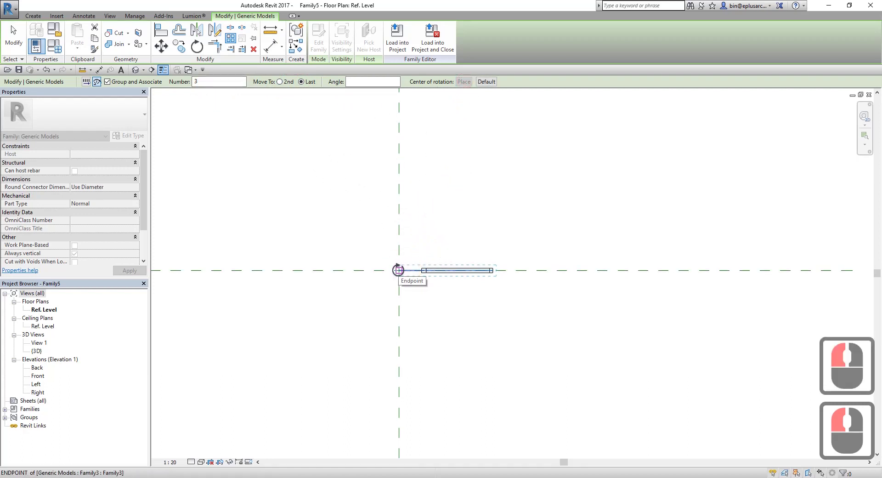
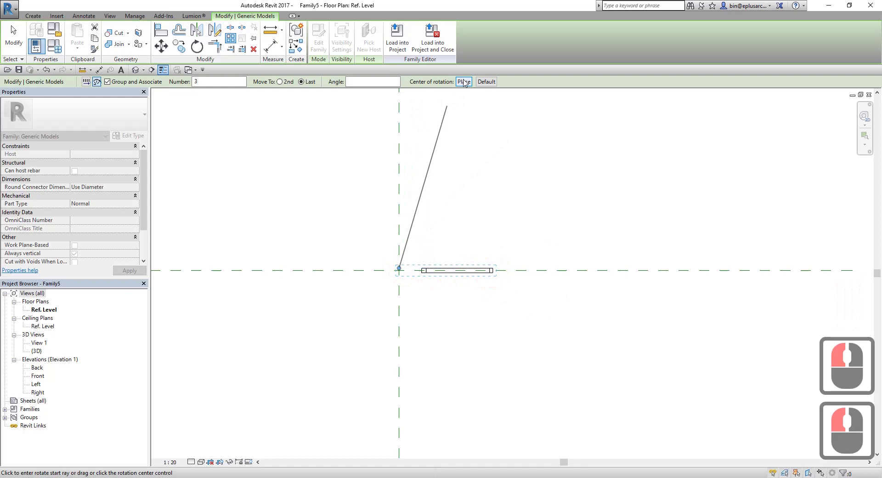
# Centre the array on the plane crossing and sweep the three rods through the fan angle.
pyautogui.click(469, 83)
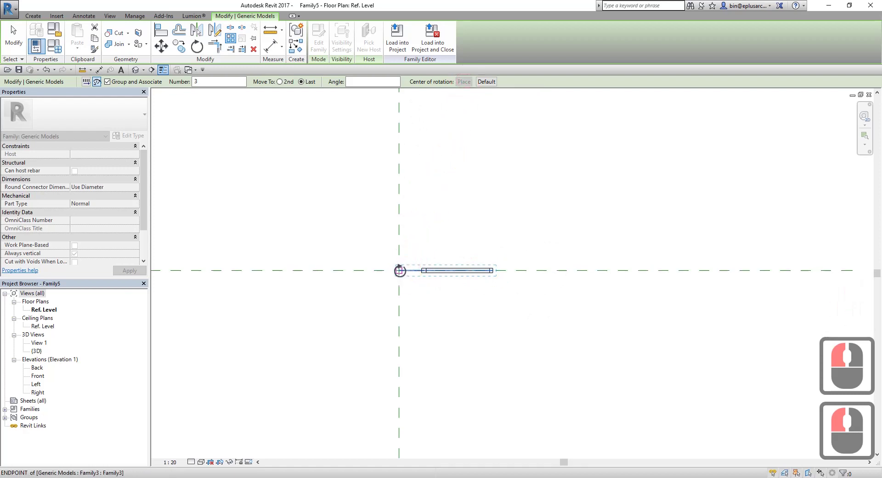
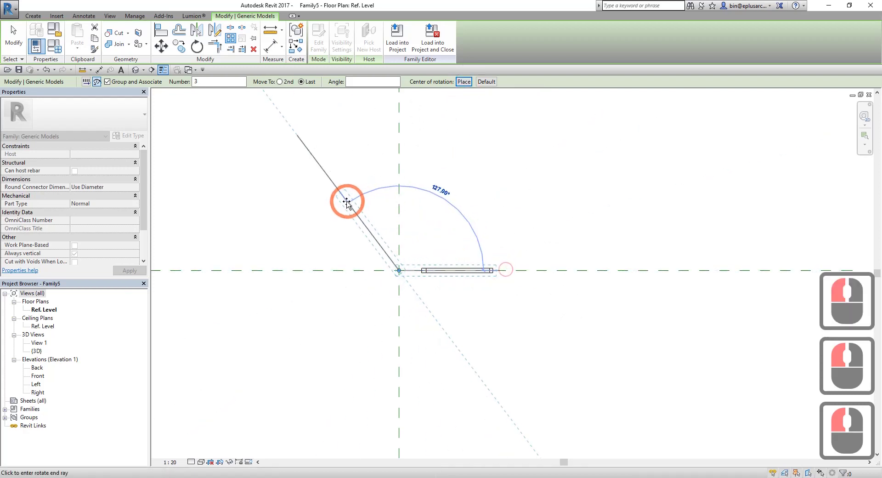
pyautogui.click(333, 206)
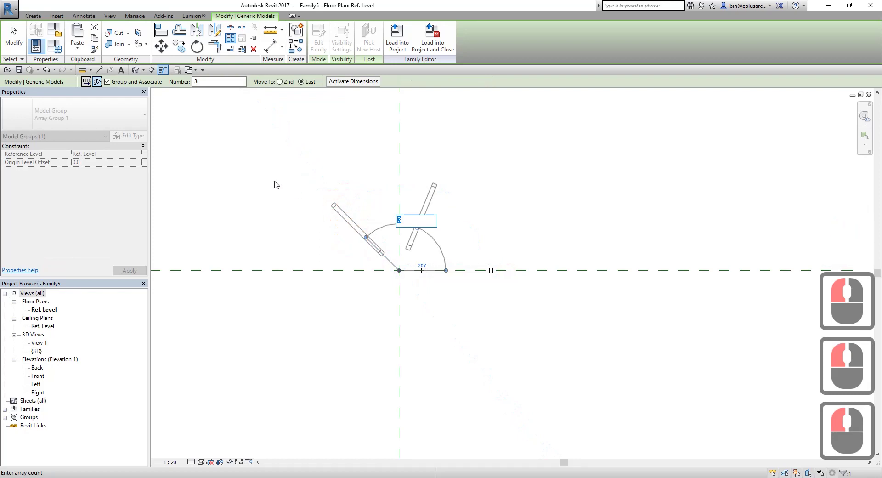
pyautogui.click(277, 183)
# Label the array count with a new integer type parameter No. = 3.
pyautogui.click(385, 229)
pyautogui.click(158, 86)
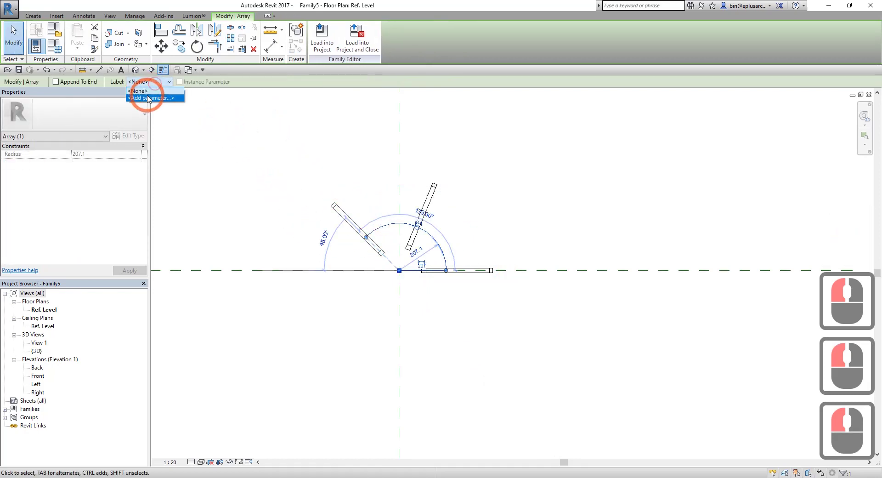
pyautogui.click(150, 98)
pyautogui.press('n')
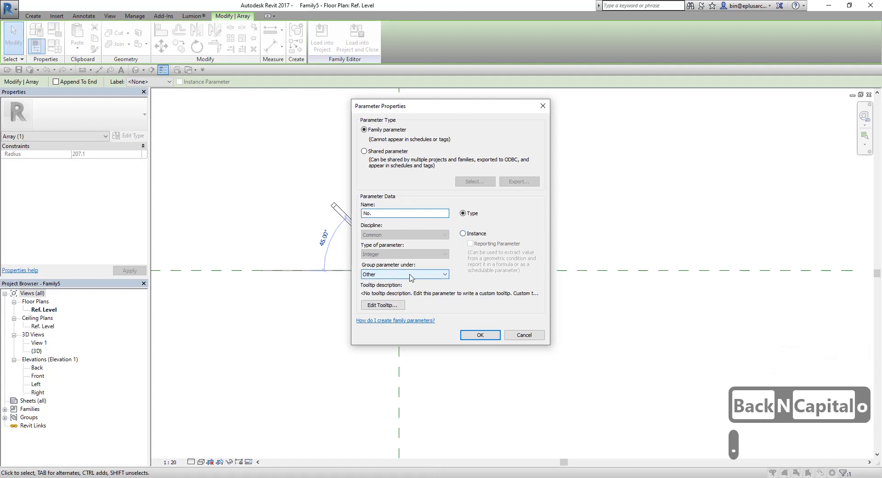
pyautogui.click(412, 285)
# Reselect a rod so the array's count and angle dimensions show again.
pyautogui.click(429, 316)
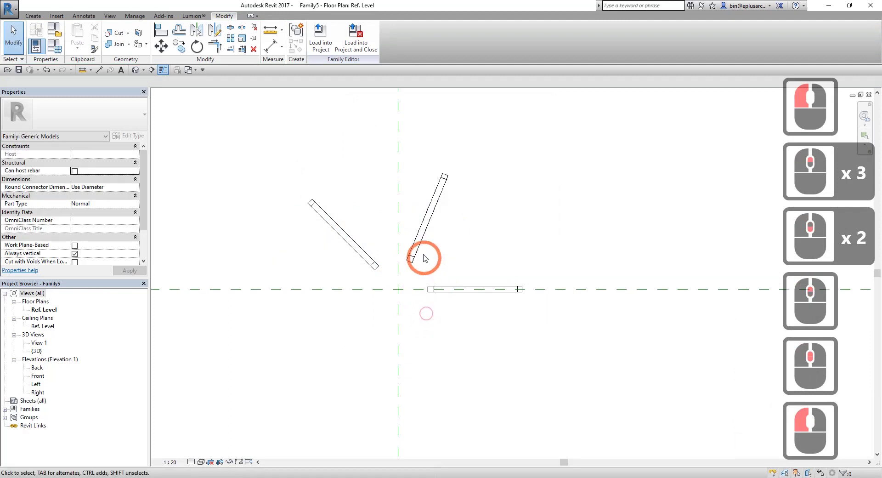
pyautogui.click(421, 242)
pyautogui.click(453, 257)
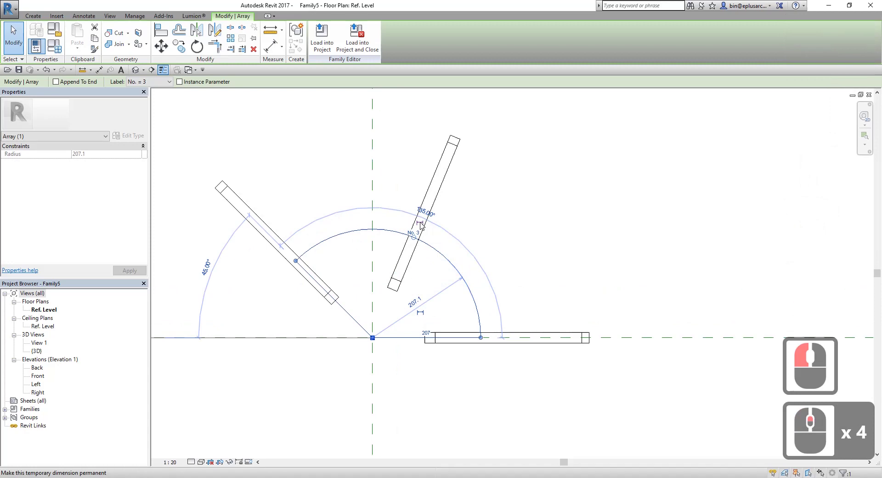
# Make the 135° array angle permanent and label it with new angle parameter a.
pyautogui.click(423, 225)
pyautogui.click(463, 242)
pyautogui.click(408, 41)
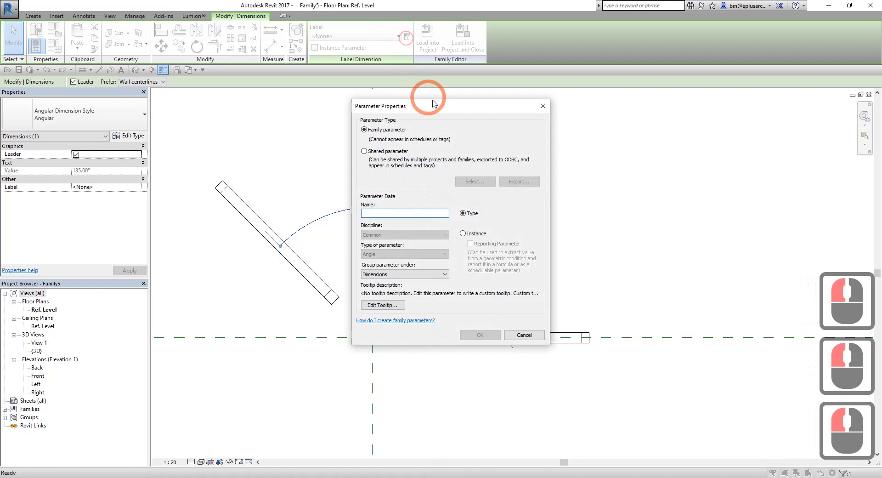
pyautogui.press('a')
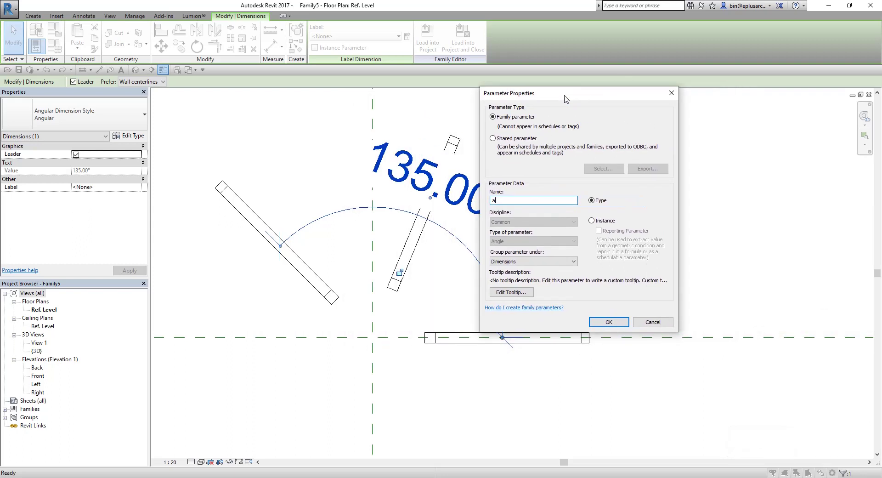
pyautogui.click(551, 101)
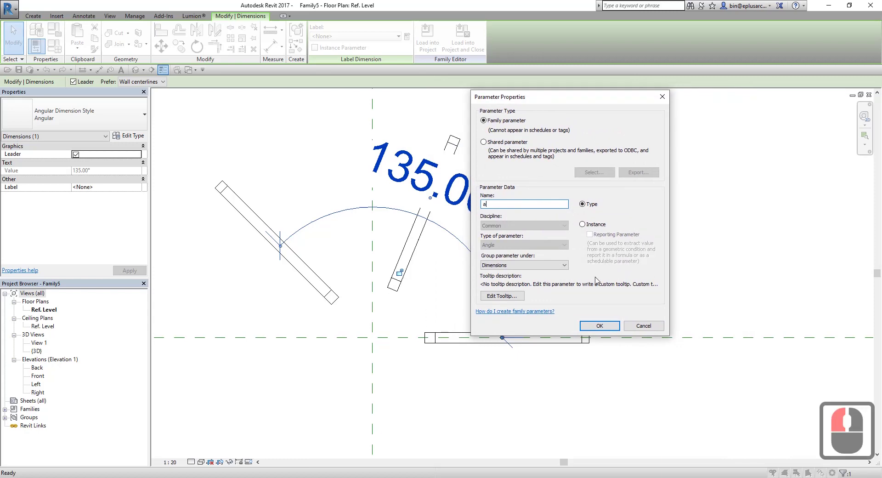
pyautogui.click(605, 329)
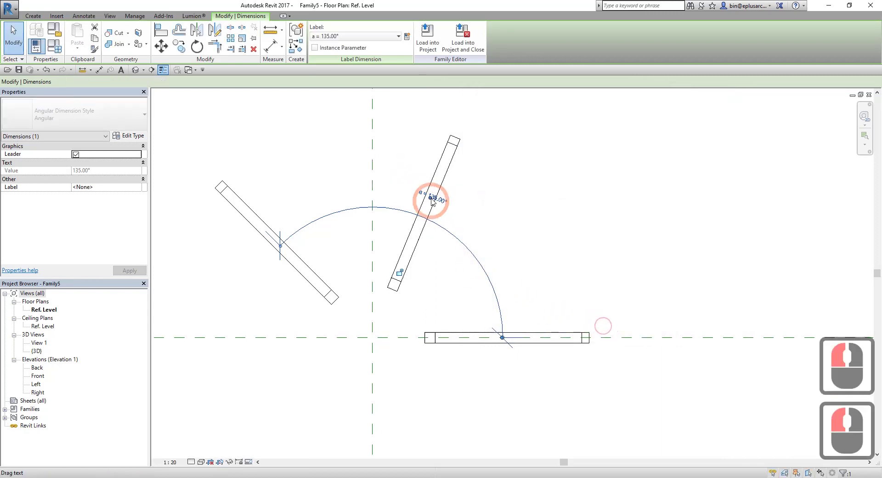
pyautogui.click(547, 205)
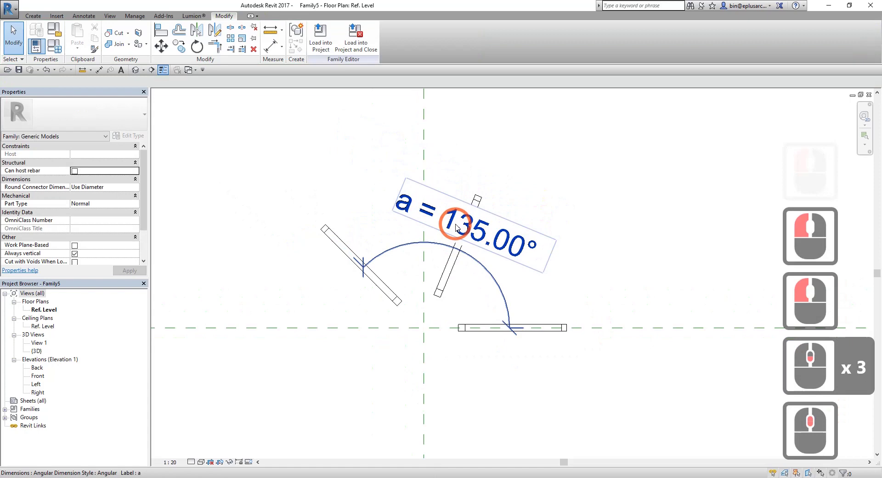
# Flex angle a in Family Types to 90° and then 45°, applying each.
pyautogui.click(59, 52)
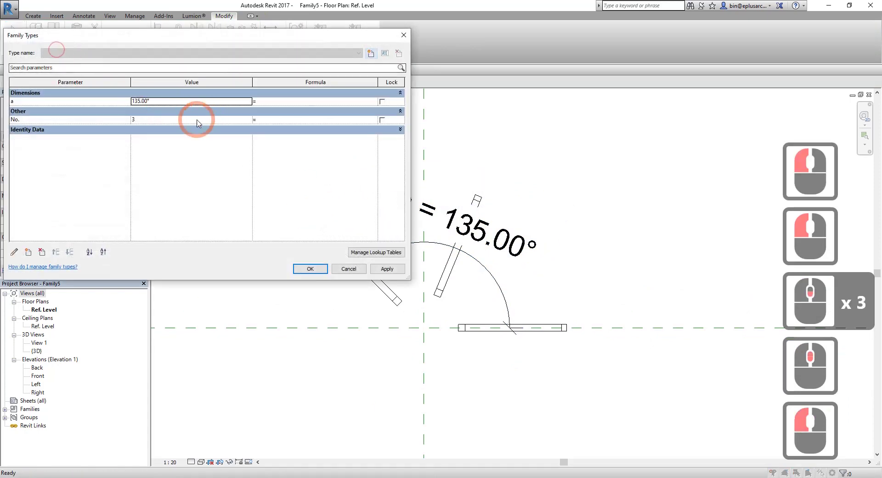
pyautogui.click(171, 105)
pyautogui.write('90')
pyautogui.click(380, 270)
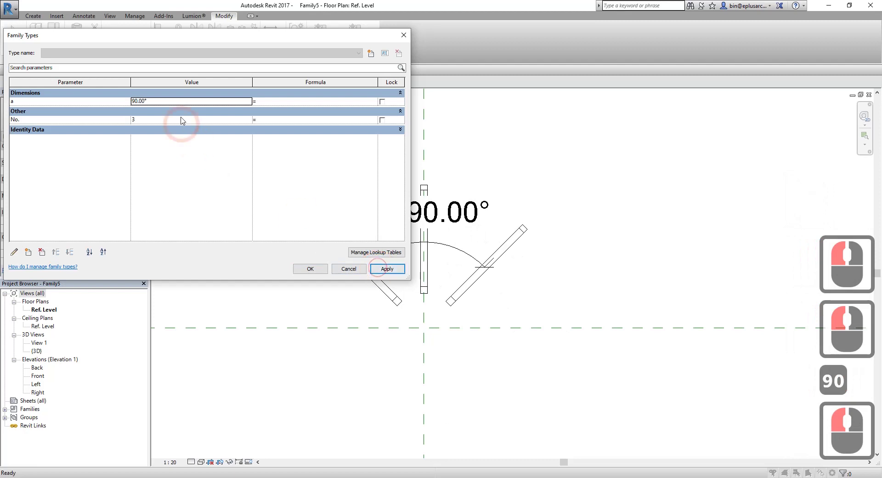
pyautogui.click(175, 102)
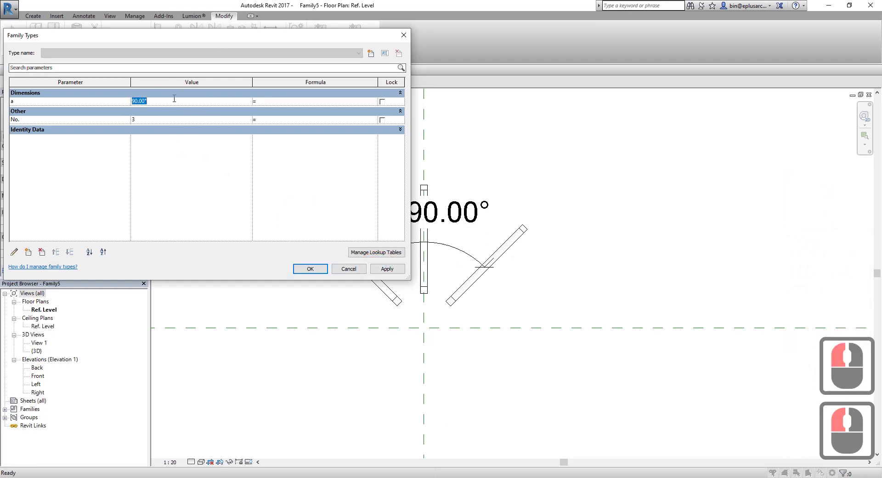
pyautogui.write('45')
pyautogui.click(387, 270)
# Raise the rod count No. to 5 so more rods fill the 45° fan, then close Family Types.
pyautogui.click(170, 122)
pyautogui.click(389, 268)
pyautogui.click(316, 271)
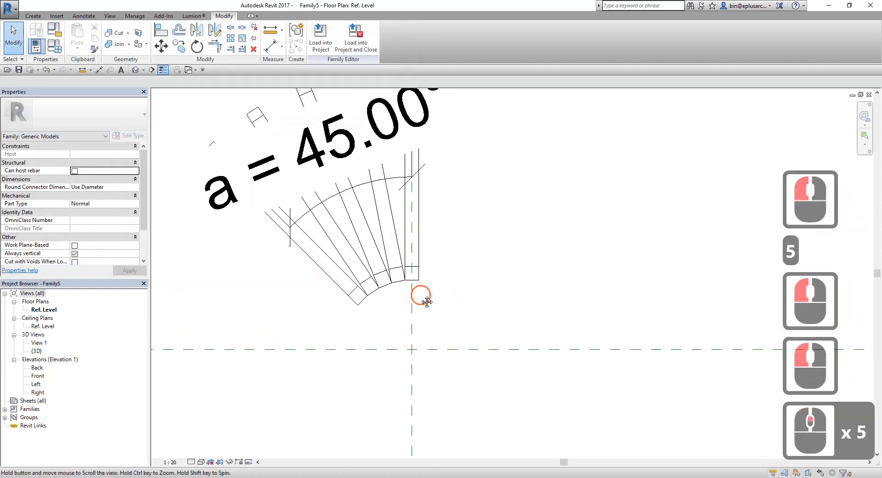
pyautogui.press('Escape')
pyautogui.press('Escape')
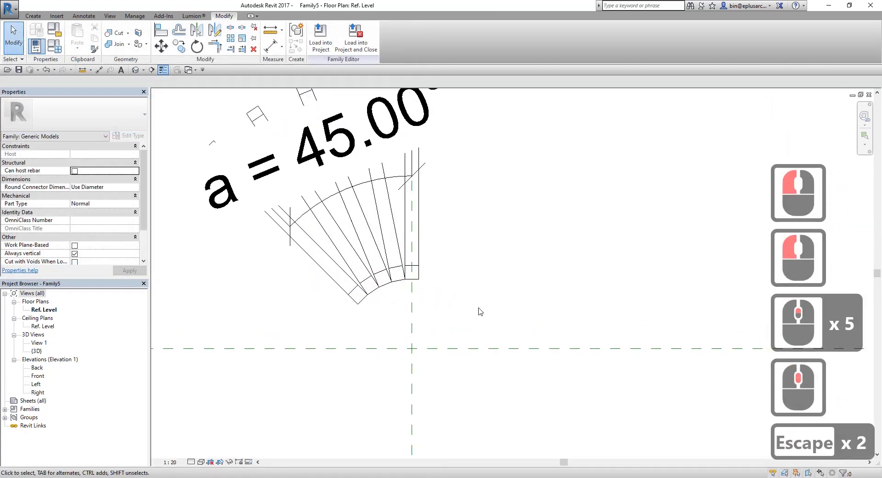
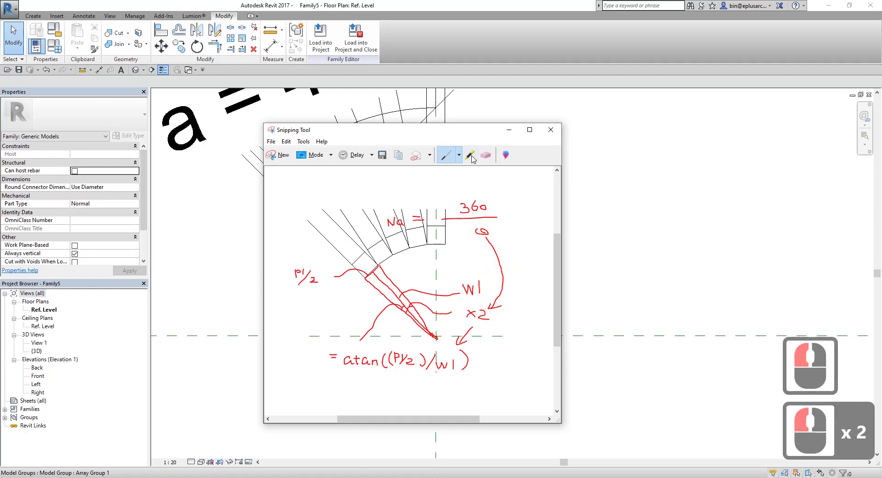
# Move the Snipping Tool sketch to the right so it sits beside the Revit plan.
pyautogui.click(669, 112)
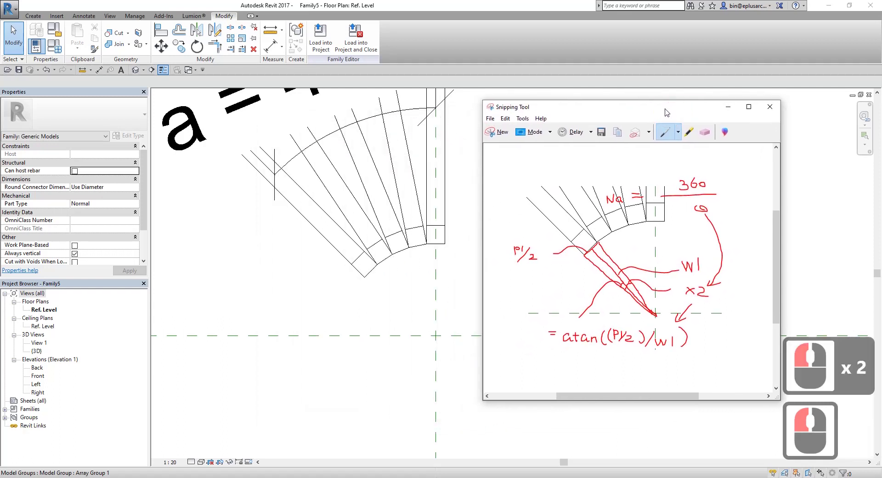
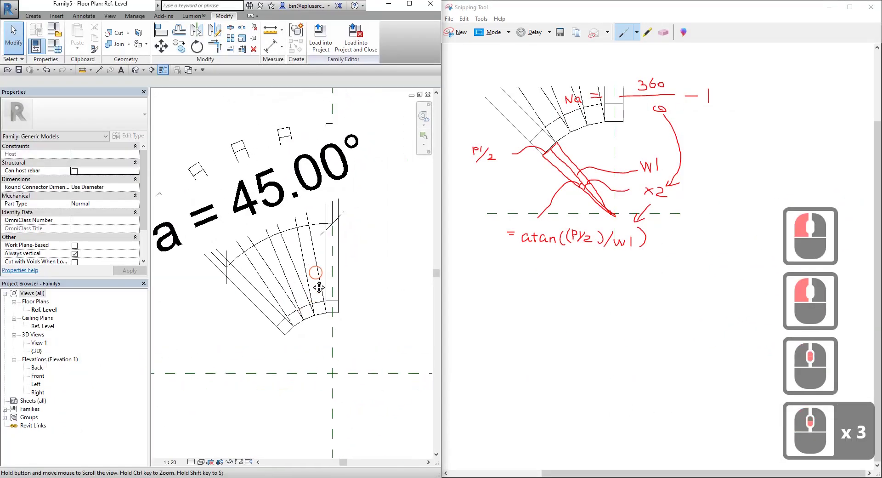
pyautogui.scroll(-3)
pyautogui.scroll(-3)
# Review a = 45° and No. = 5 in Family Types and drag the dialog aside.
pyautogui.scroll(3)
pyautogui.click(57, 53)
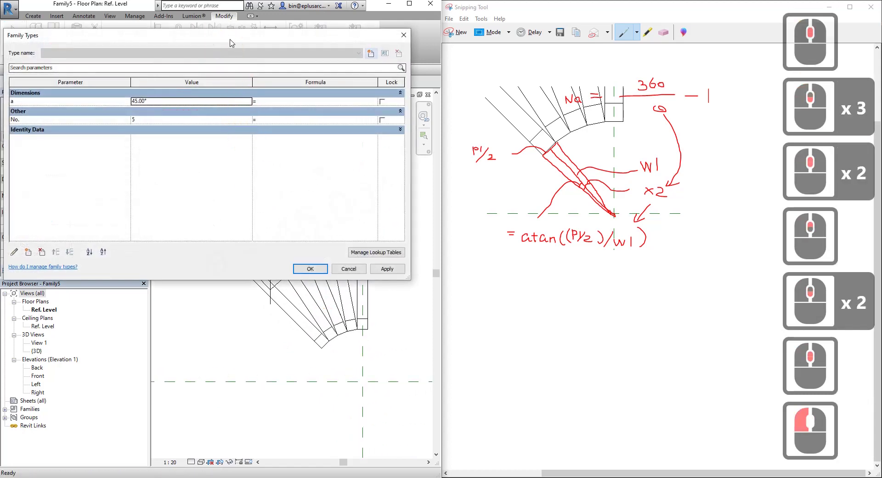
pyautogui.click(241, 61)
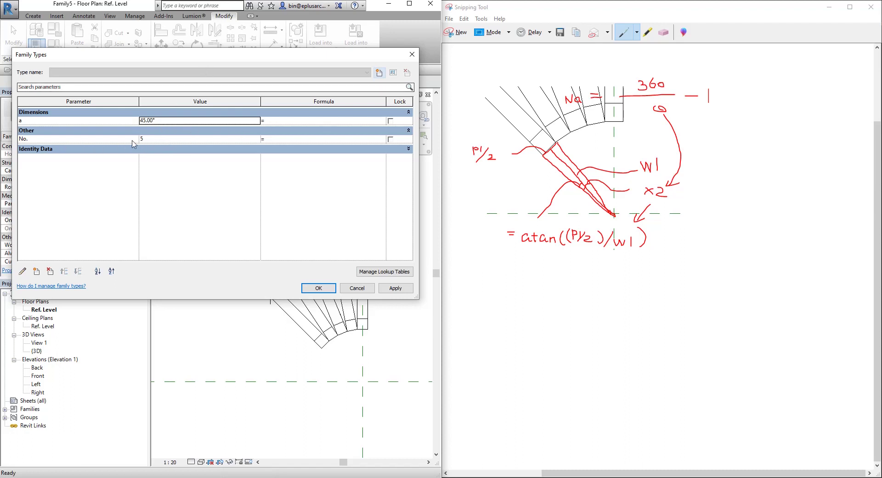
pyautogui.click(136, 136)
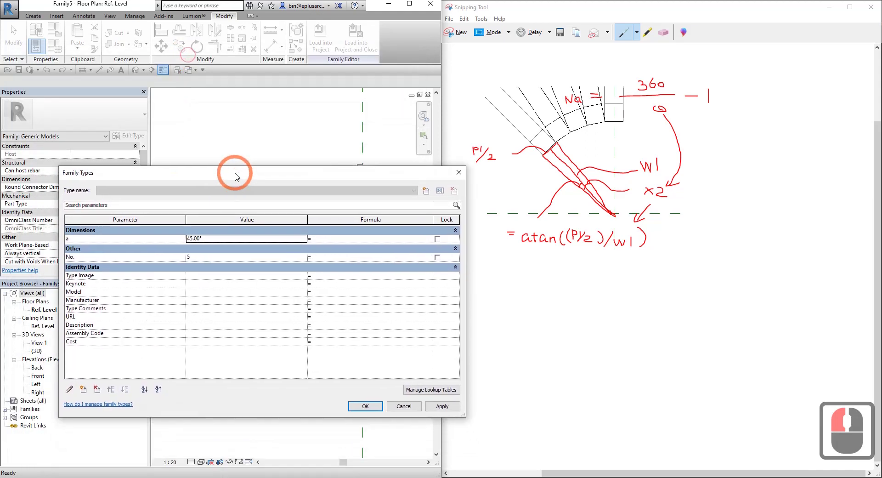
pyautogui.click(213, 95)
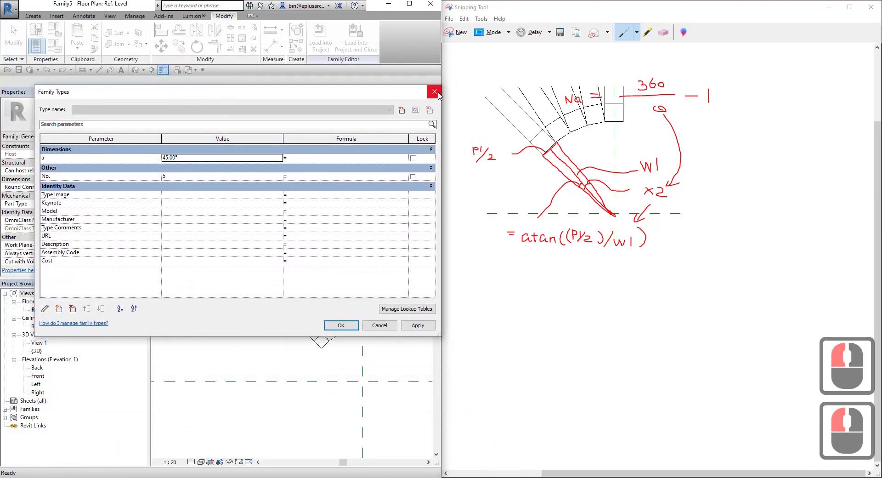
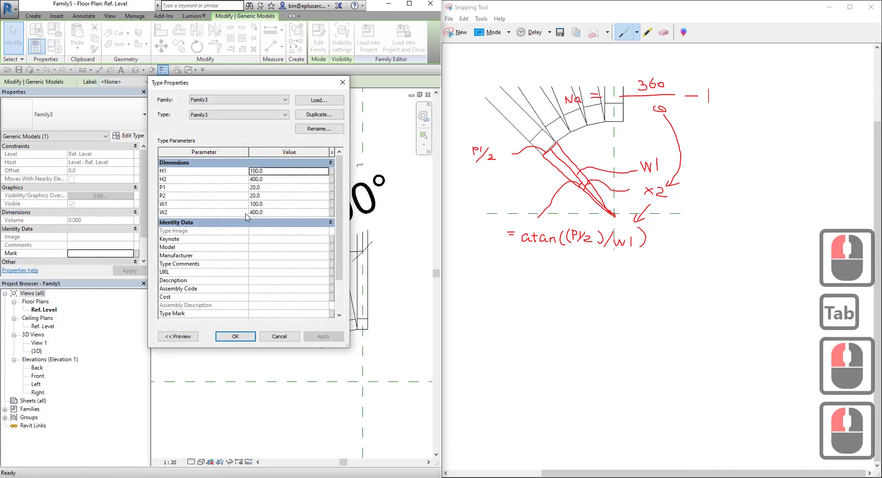
# In Family3's Type Properties, link H1 and P1 to new matching host parameters.
pyautogui.click(334, 174)
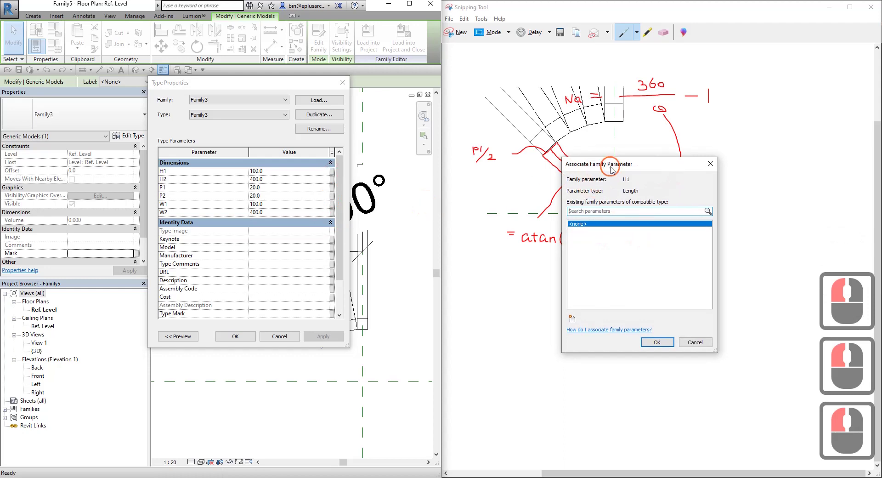
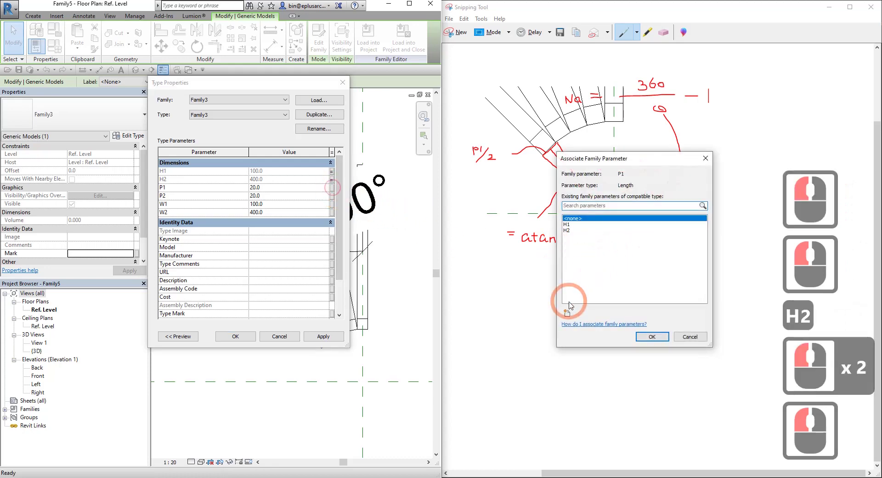
pyautogui.click(569, 313)
pyautogui.write('p1')
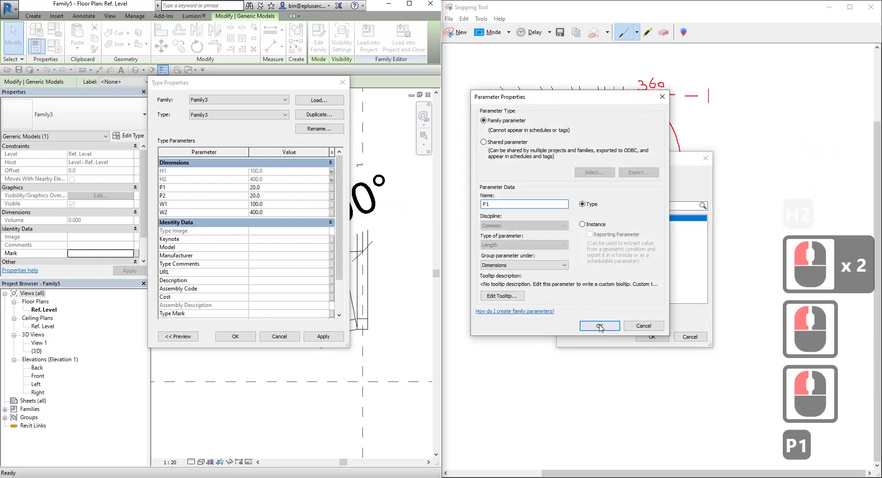
pyautogui.click(604, 328)
pyautogui.click(627, 326)
# Link P2 to a new host parameter P2.
pyautogui.click(336, 200)
pyautogui.click(572, 313)
pyautogui.press('p')
pyautogui.press('BackSpace')
pyautogui.write('2')
pyautogui.click(615, 328)
pyautogui.click(653, 340)
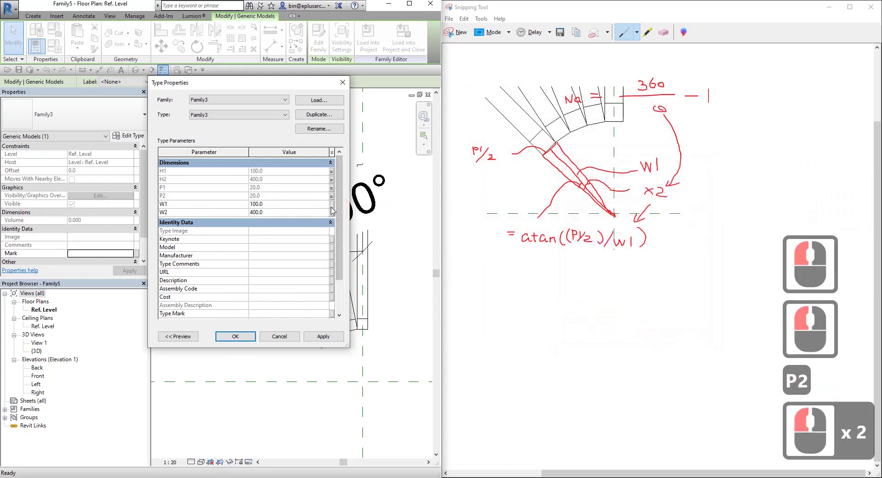
# Link W1 and W2 to new host parameters and close Type Properties.
pyautogui.click(334, 209)
pyautogui.click(569, 314)
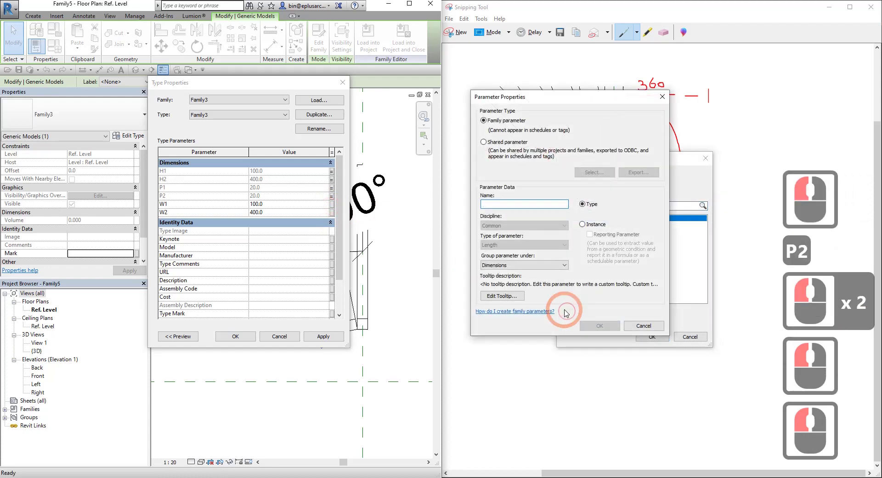
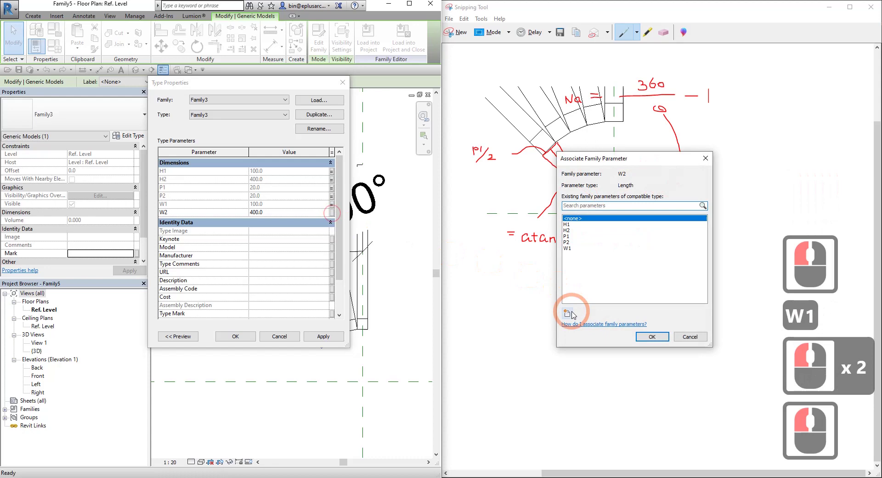
pyautogui.click(571, 314)
pyautogui.press('BackSpace')
pyautogui.write('2')
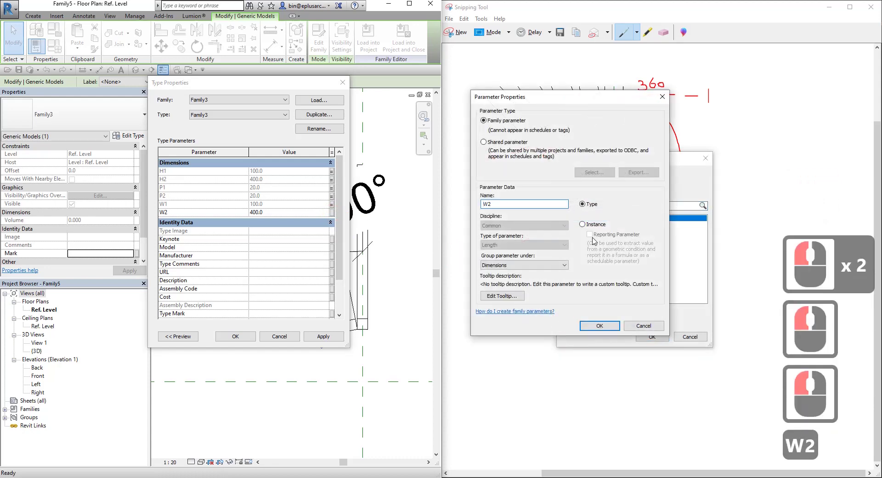
pyautogui.click(600, 325)
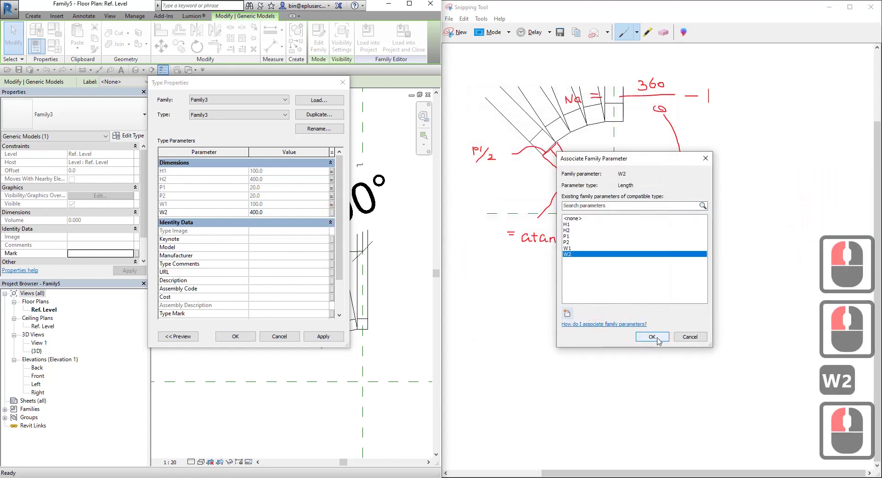
pyautogui.click(659, 340)
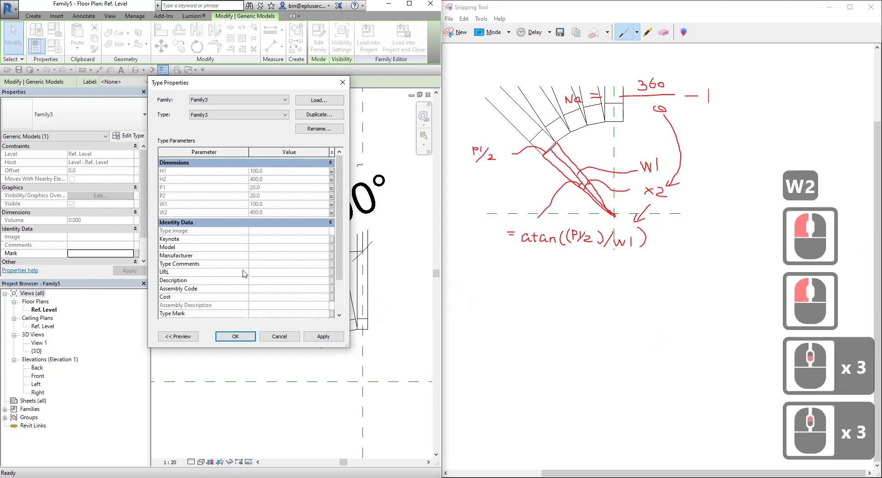
pyautogui.click(242, 339)
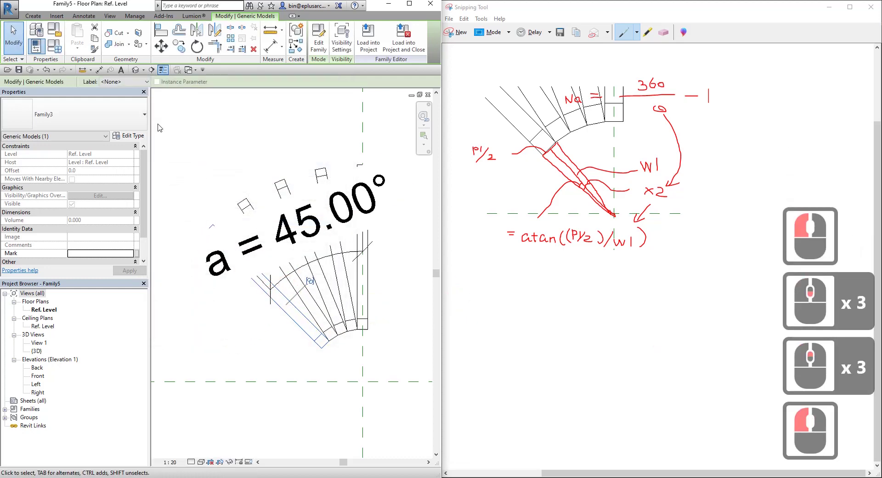
# Give No. the formula 360/(atan((P1/2)/W1)), which reads 63.
pyautogui.click(54, 52)
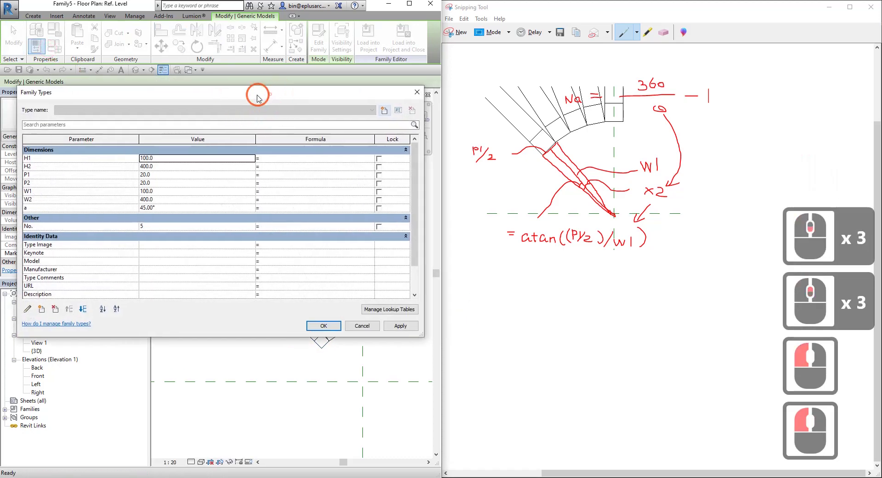
pyautogui.click(253, 102)
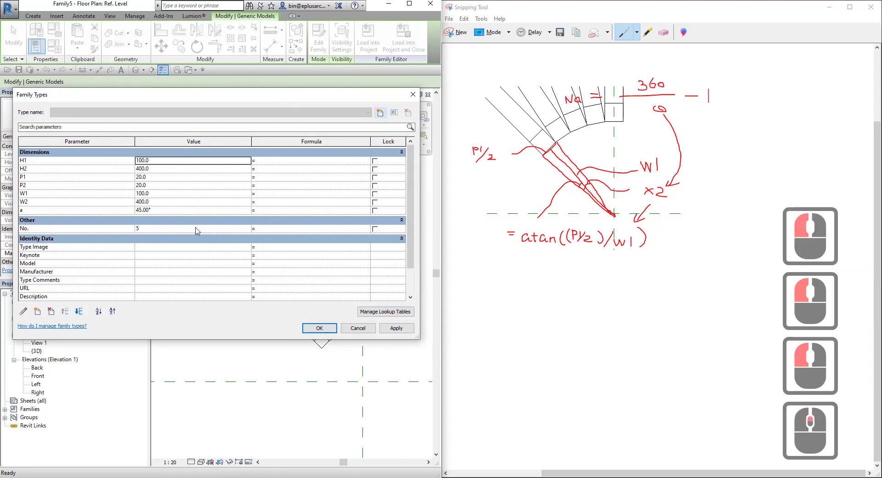
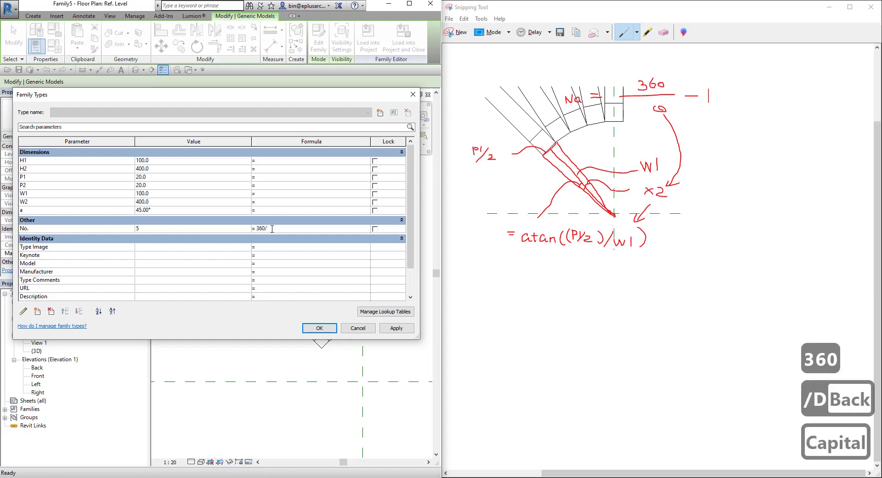
pyautogui.write('tan')
pyautogui.press('shift+(')
pyautogui.press('(')
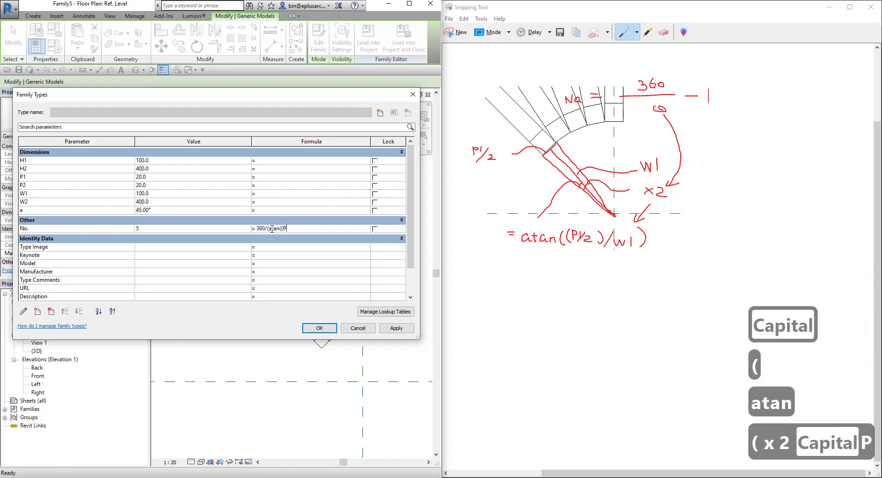
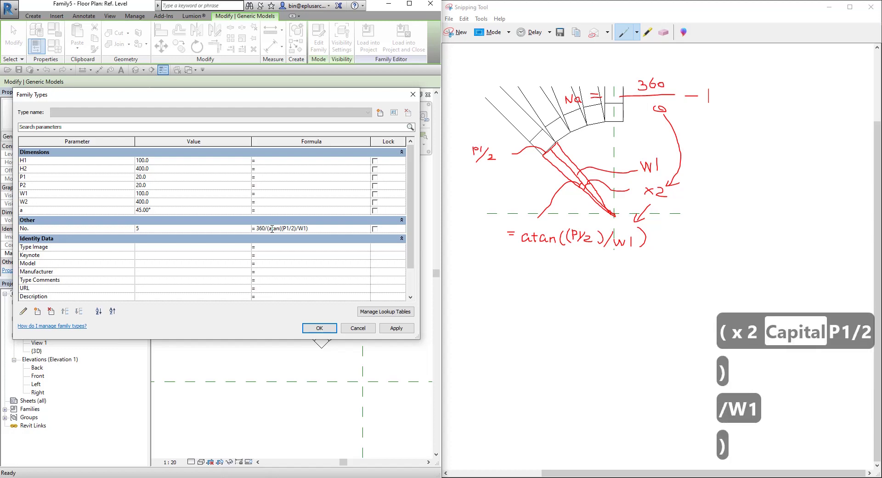
pyautogui.press(')')
pyautogui.press(')')
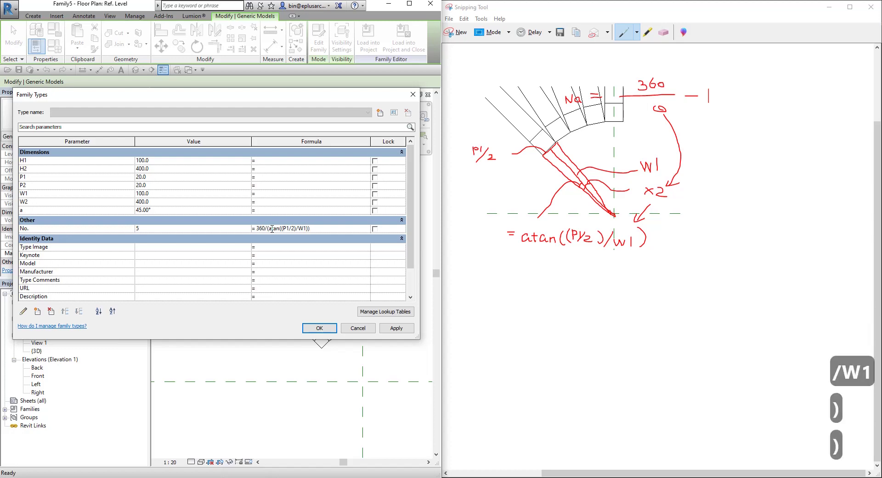
pyautogui.click(288, 248)
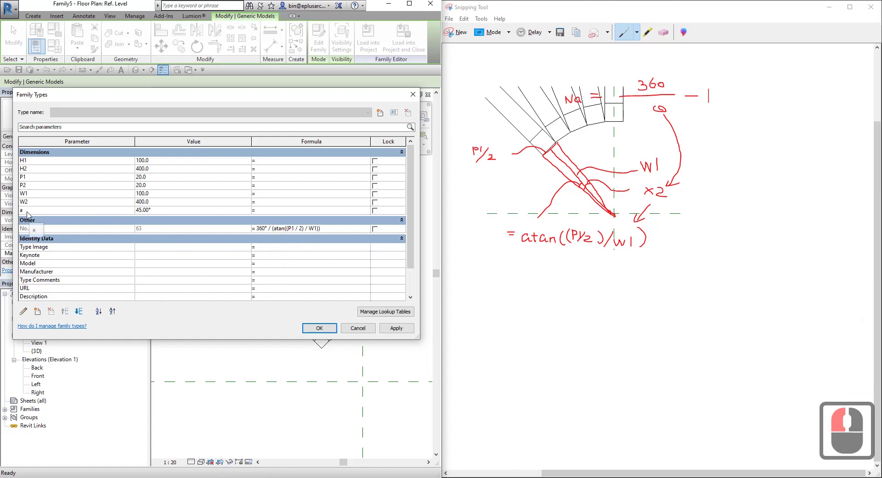
# Set a to 360° and apply, then expand the constraints-not-satisfied error.
pyautogui.click(175, 213)
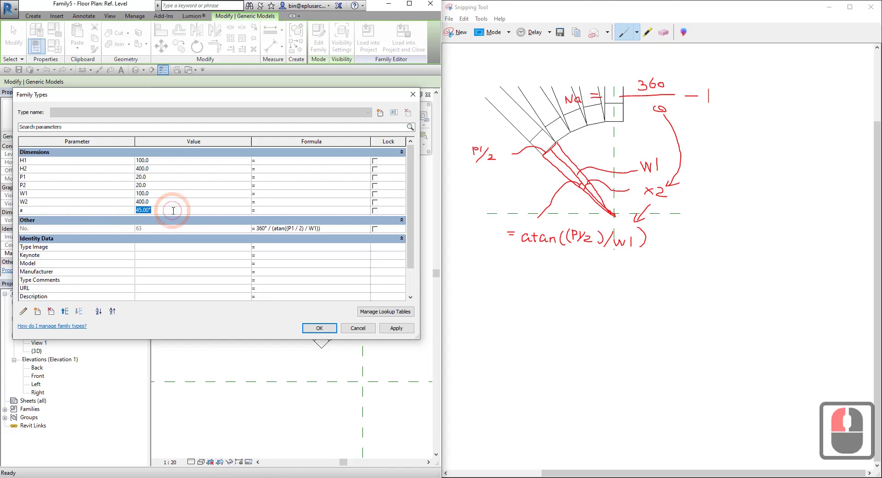
pyautogui.press('3')
pyautogui.press('6')
pyautogui.write('60')
pyautogui.click(400, 331)
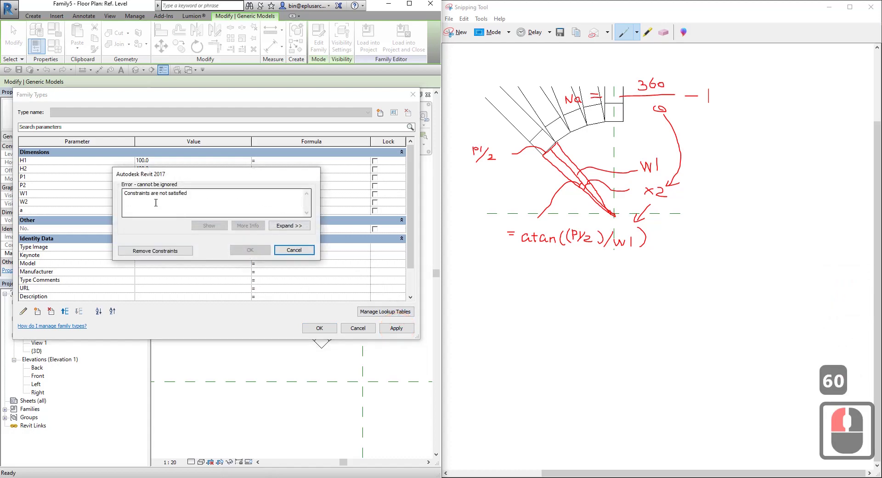
pyautogui.click(290, 231)
pyautogui.click(145, 159)
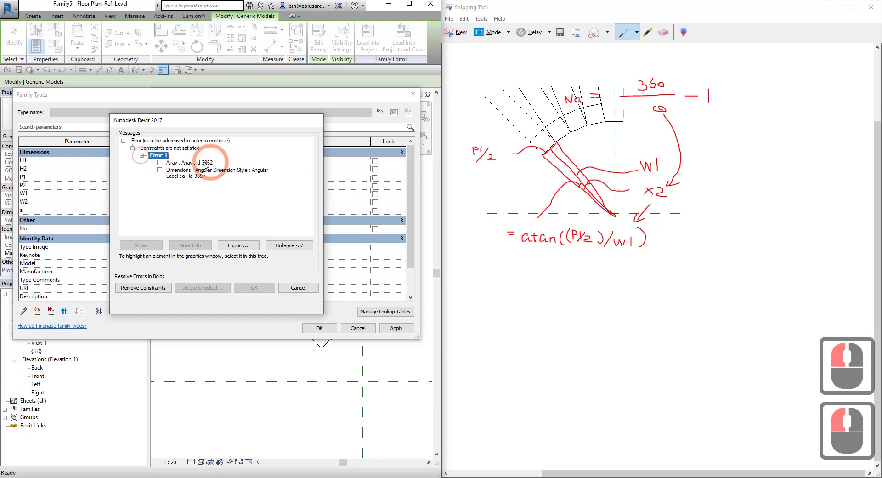
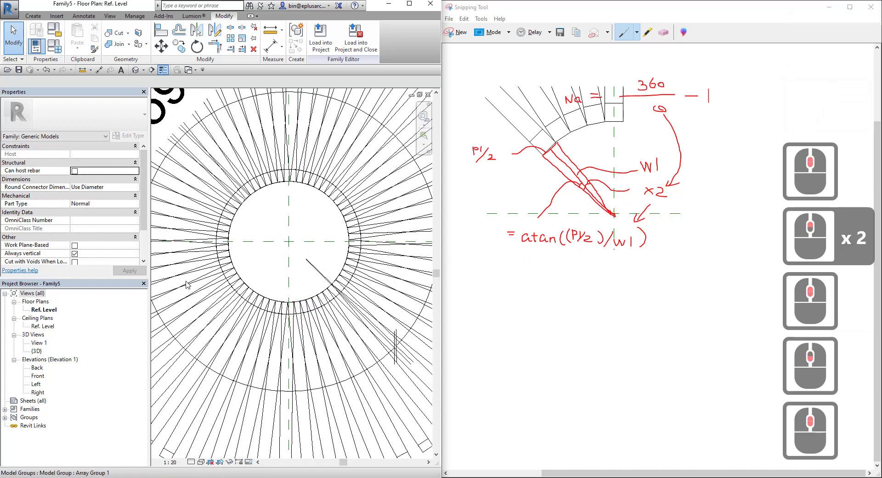
# With a at 359°, append /2 to the No. formula so the count drops to 32.
pyautogui.click(57, 54)
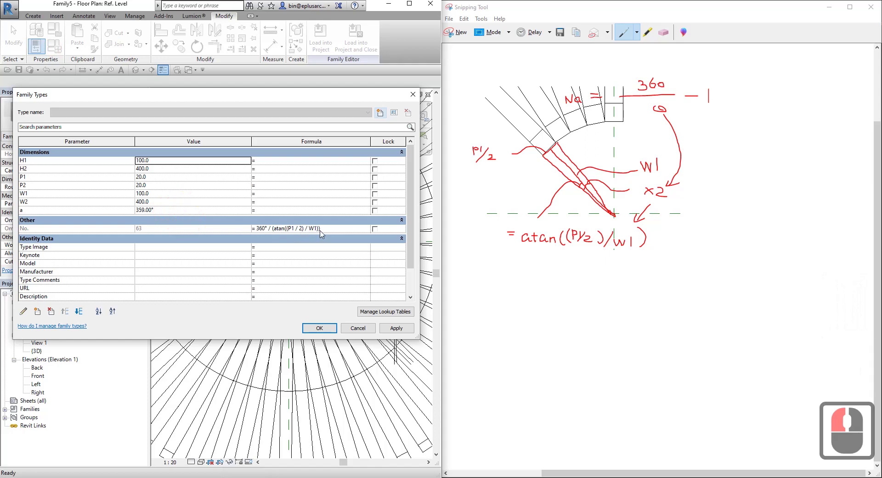
pyautogui.click(296, 232)
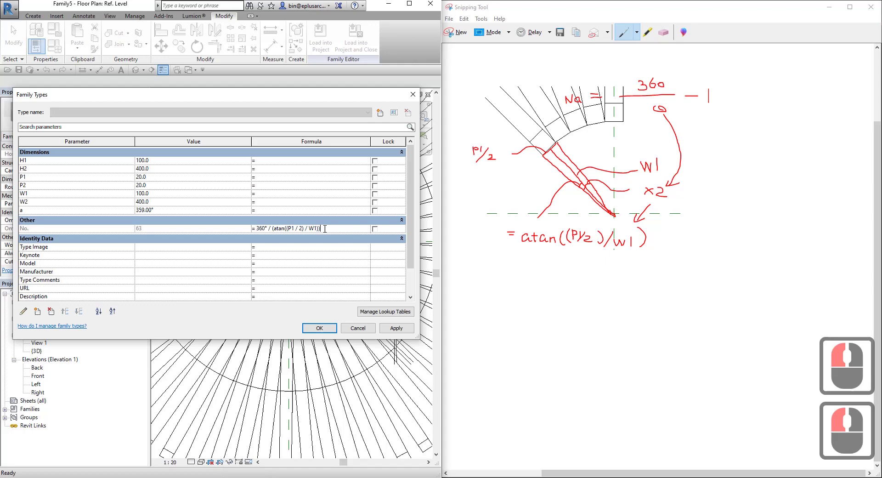
pyautogui.press('/')
pyautogui.press('/')
pyautogui.click(334, 249)
# Close Family Types and reopen it to confirm No. = 32.
pyautogui.click(399, 331)
pyautogui.click(327, 330)
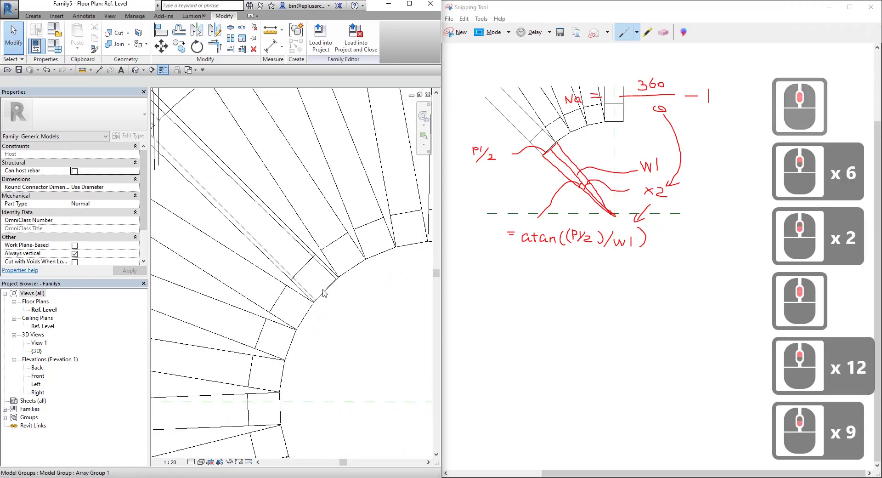
pyautogui.click(60, 52)
# Write the formula 360° - (atan((P1/2)/W1)*2) for angle parameter a.
pyautogui.click(203, 96)
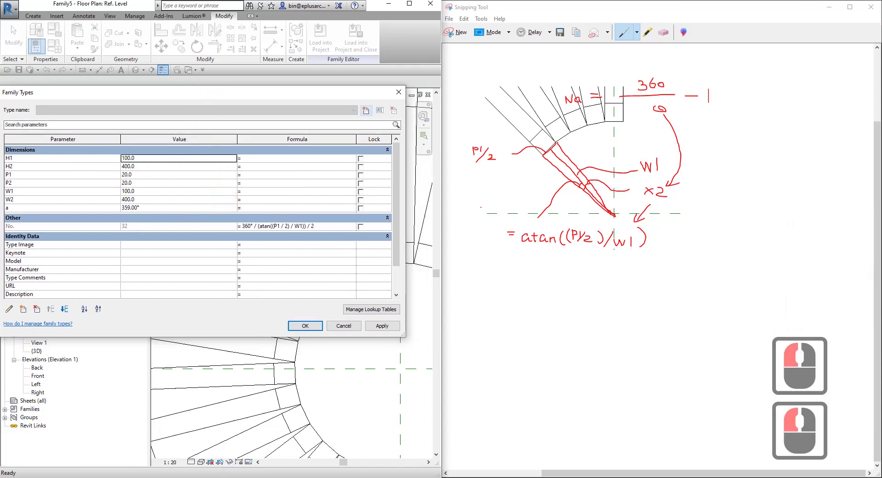
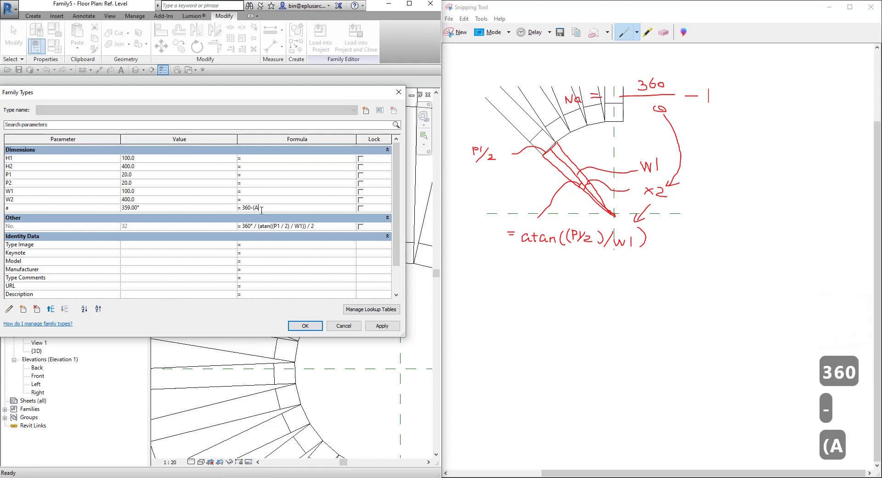
pyautogui.press('BackSpace')
pyautogui.write('t')
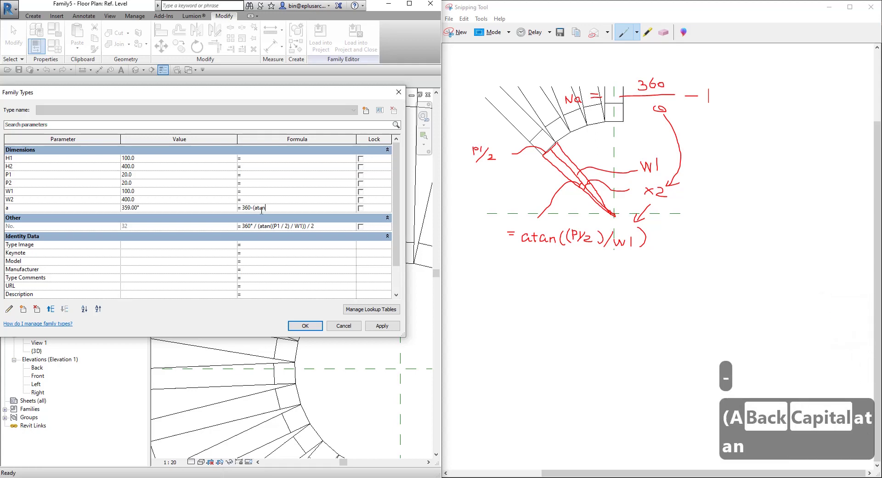
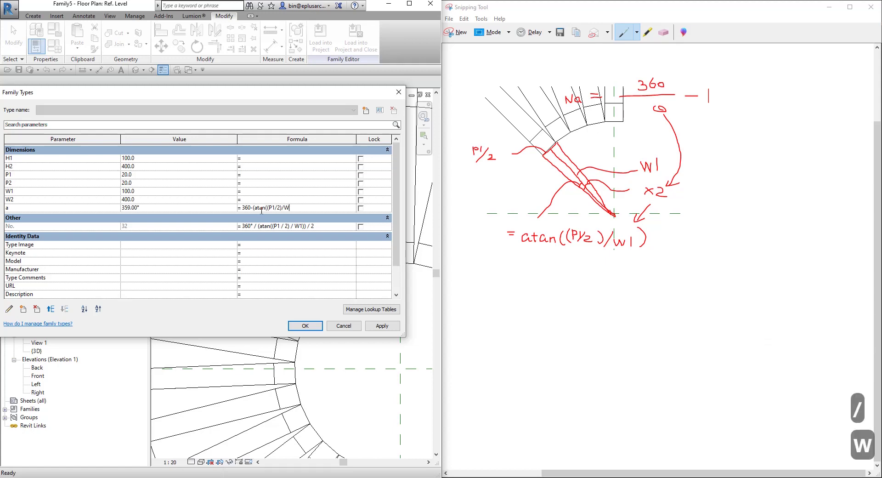
pyautogui.press('1')
pyautogui.press('shift+)')
pyautogui.press(')')
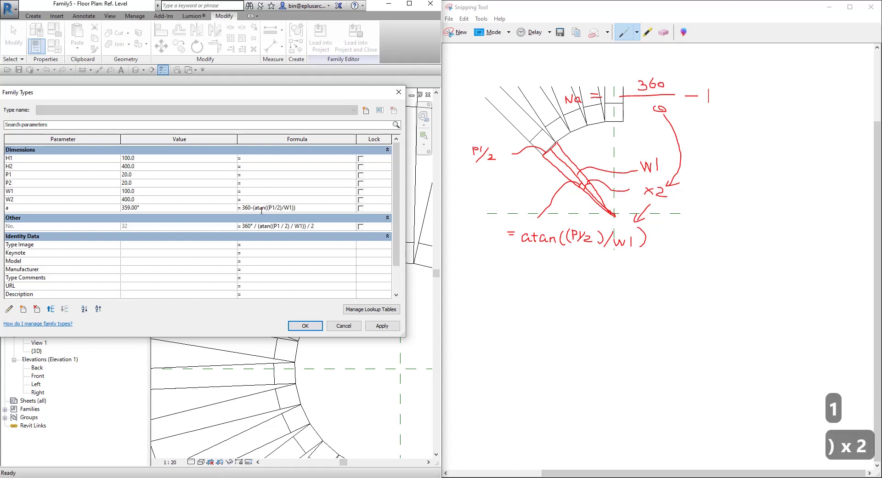
pyautogui.press('BackSpace')
pyautogui.press('shift+)')
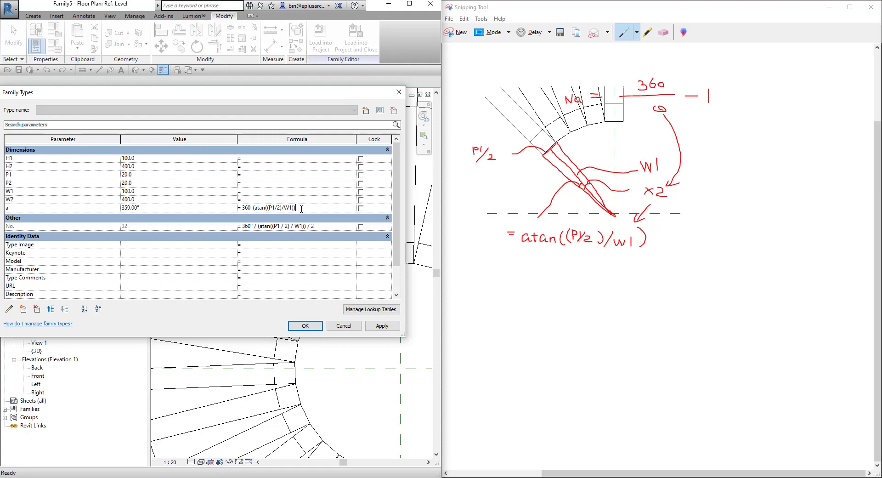
pyautogui.press('BackSpace')
pyautogui.write('*2')
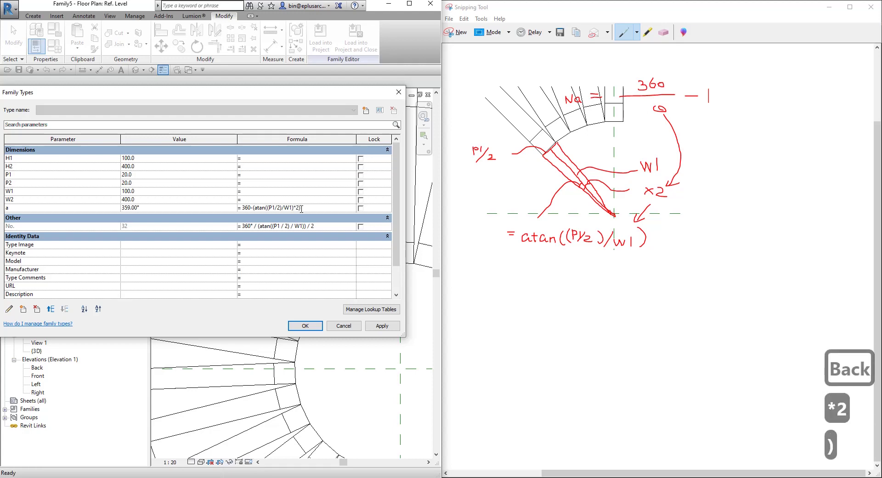
# Apply the a formula so it reads 348.58°, close Family Types and check the evenly ringed rods.
pyautogui.click(286, 230)
pyautogui.click(384, 328)
pyautogui.click(312, 118)
pyautogui.click(328, 349)
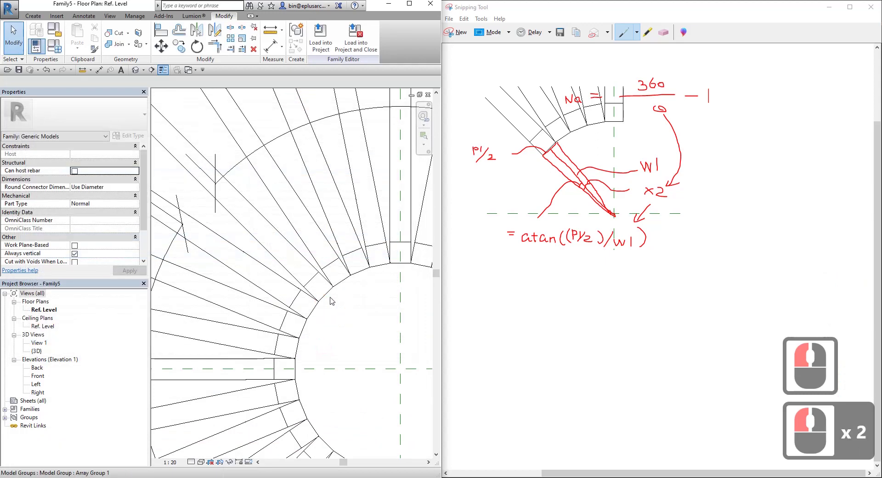
pyautogui.scroll(-3)
pyautogui.scroll(3)
pyautogui.scroll(-3)
pyautogui.scroll(3)
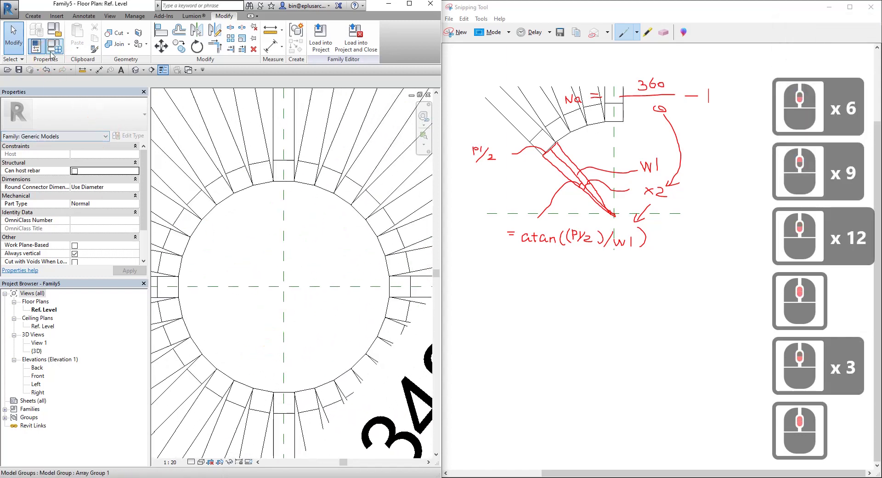
# Wrap the No. formula in rounddown( ) so the rod count becomes 31 and the array updates.
pyautogui.click(57, 52)
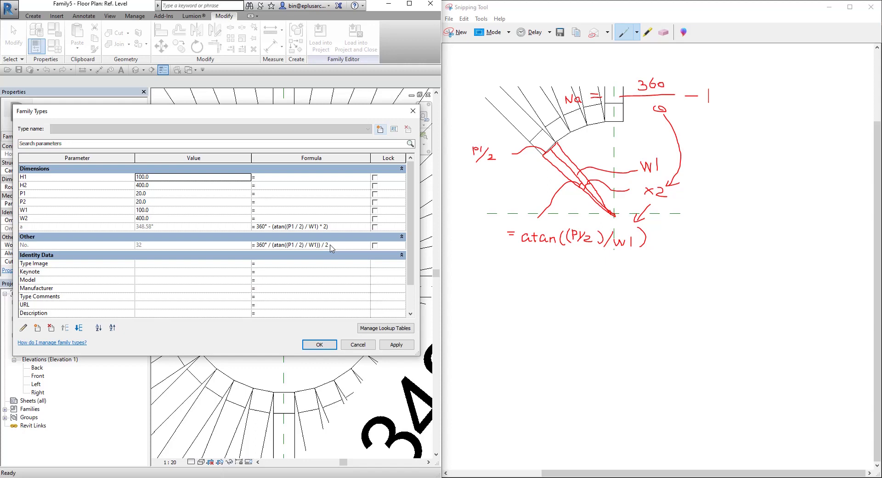
pyautogui.click(275, 247)
pyautogui.click(258, 249)
pyautogui.write('rounddown')
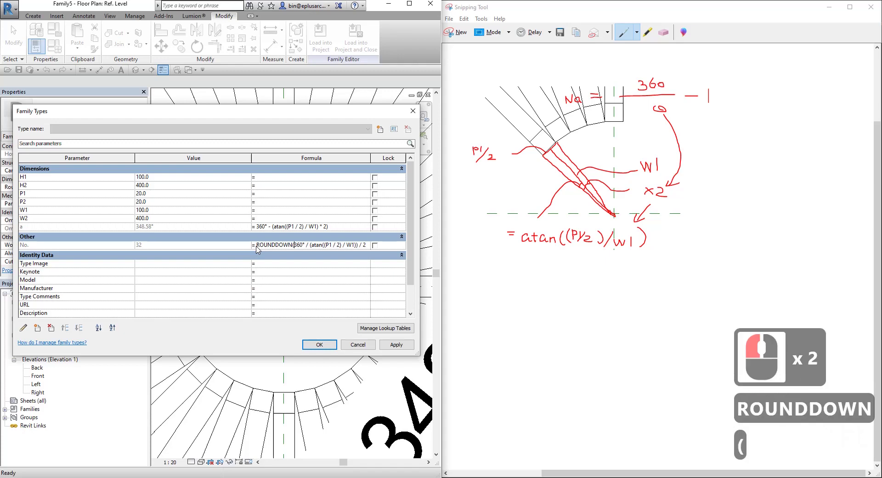
pyautogui.press('End')
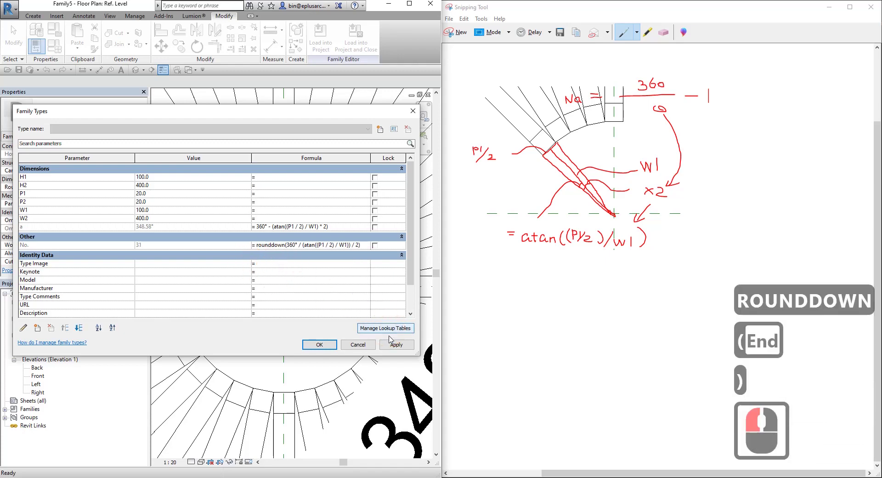
pyautogui.click(329, 345)
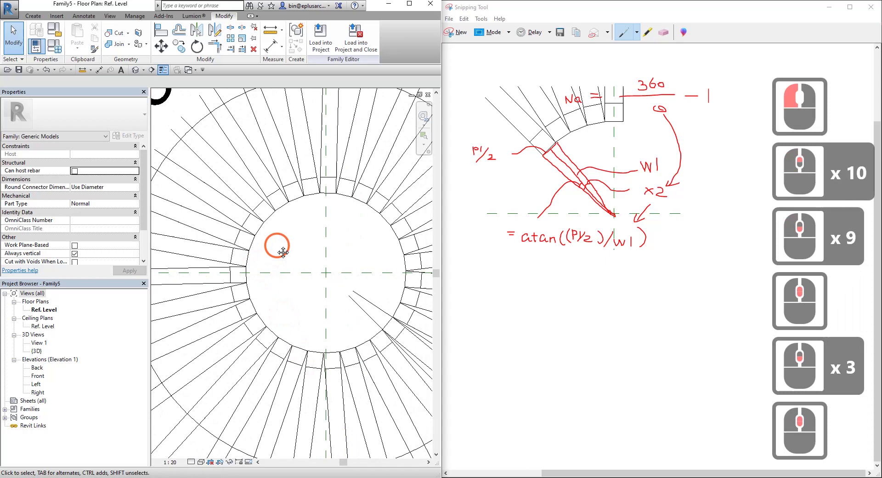
pyautogui.middleClick(292, 251)
# Zoom to fit the rod array and maximize the Revit window.
pyautogui.middleClick(293, 259)
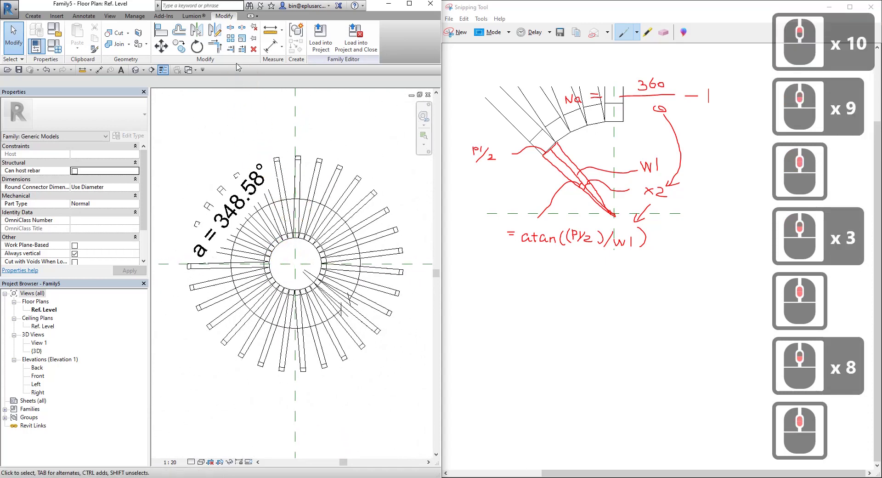
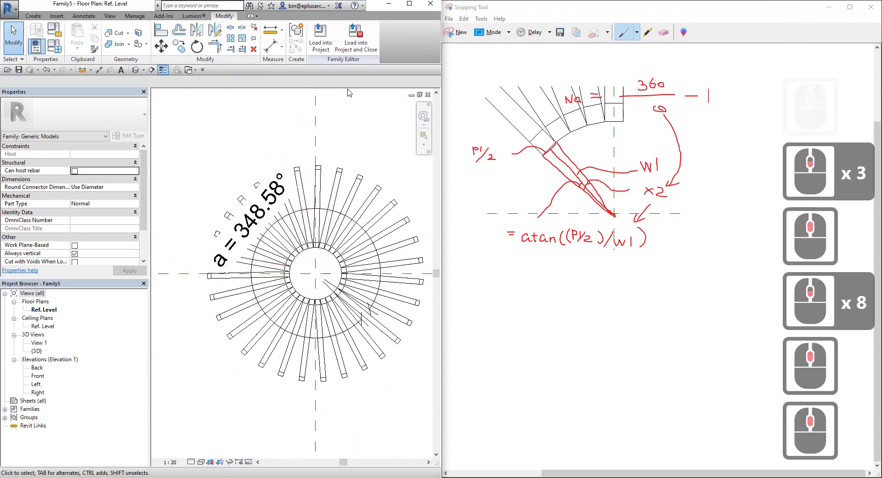
pyautogui.click(412, 8)
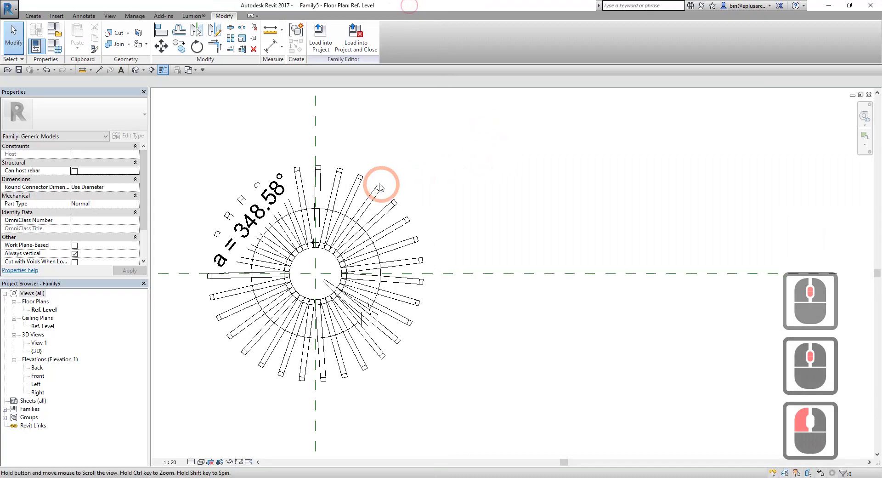
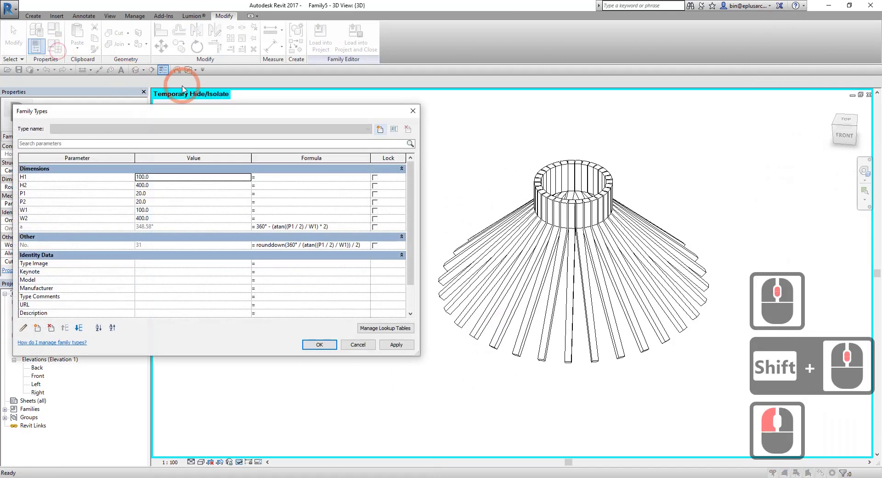
# Set H1 to 200 and H2 to 500 in Family Types, applying each, then accept.
pyautogui.middleClick(171, 211)
pyautogui.middleClick(171, 210)
pyautogui.click(169, 181)
pyautogui.write('00')
pyautogui.click(395, 347)
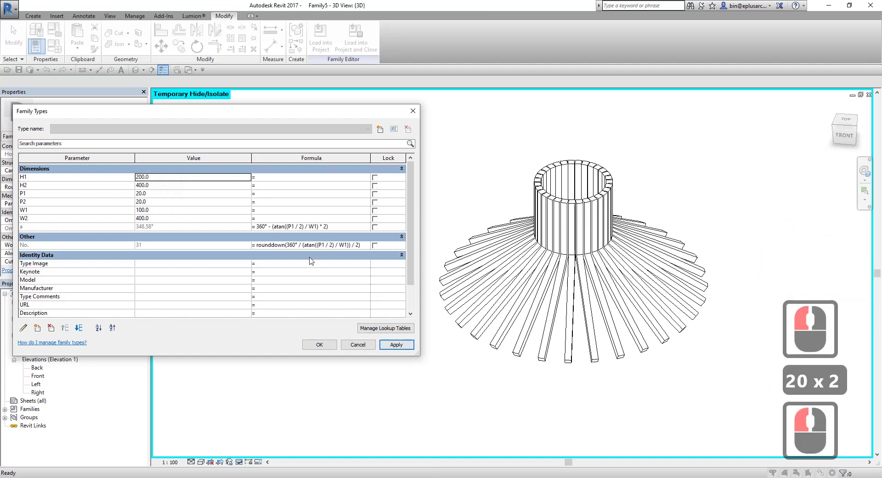
pyautogui.click(174, 188)
pyautogui.write('0')
pyautogui.click(393, 346)
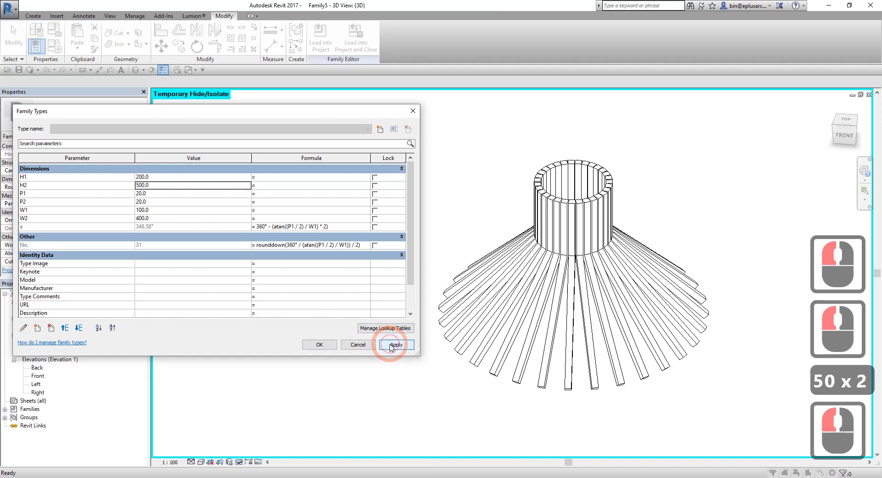
pyautogui.click(316, 363)
# Switch the 3D view's visual style to Shaded.
pyautogui.click(204, 462)
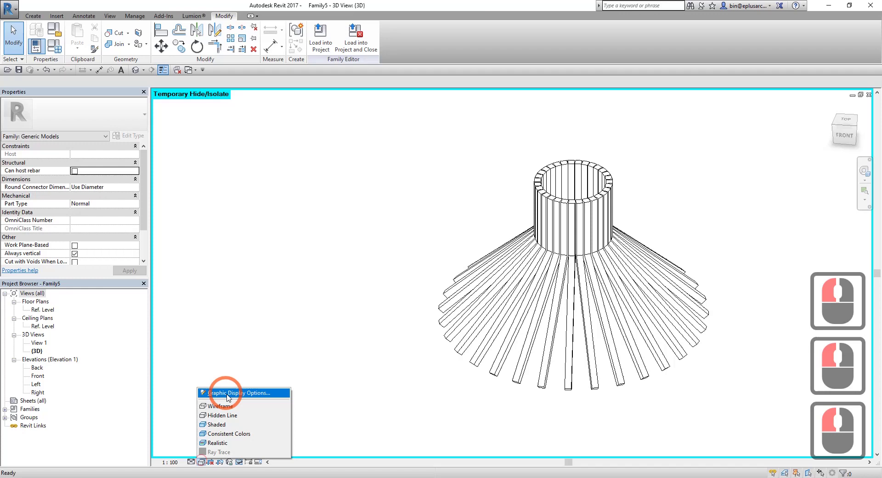
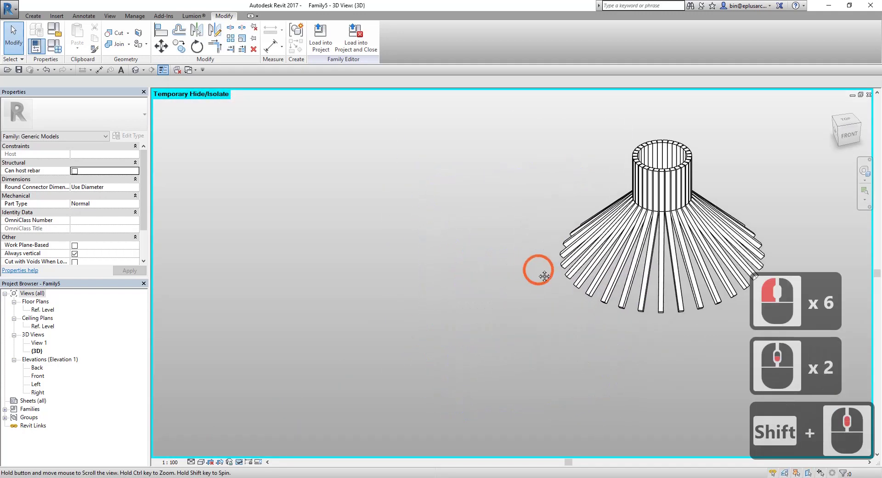
pyautogui.click(407, 266)
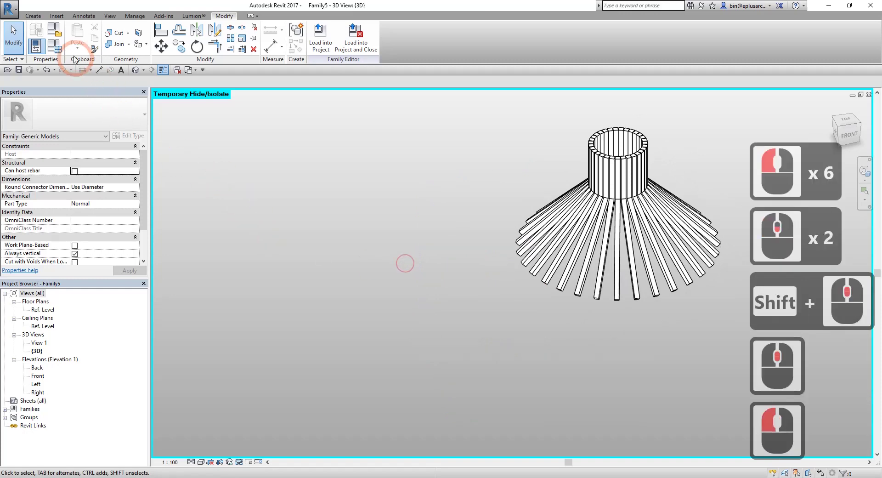
# Set H1 to 300 and H2 to 600 then 700, applying each to the lamp.
pyautogui.click(58, 50)
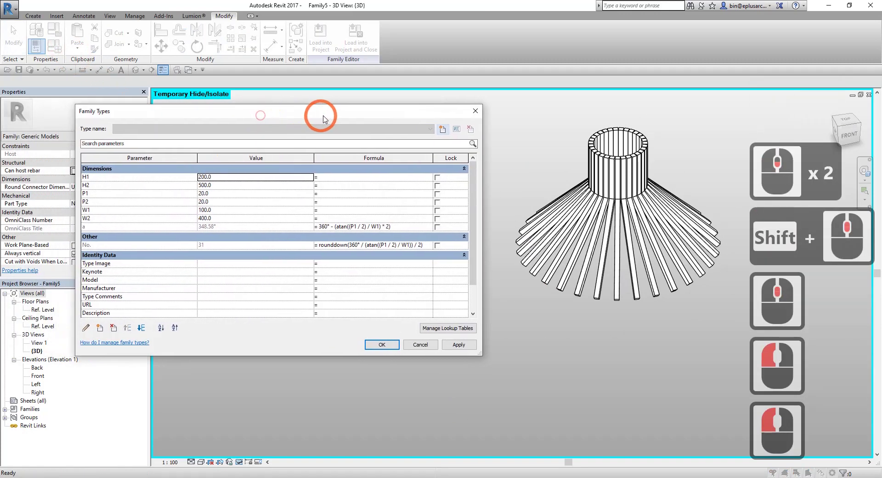
pyautogui.click(325, 118)
pyautogui.click(248, 179)
pyautogui.write('30')
pyautogui.click(456, 348)
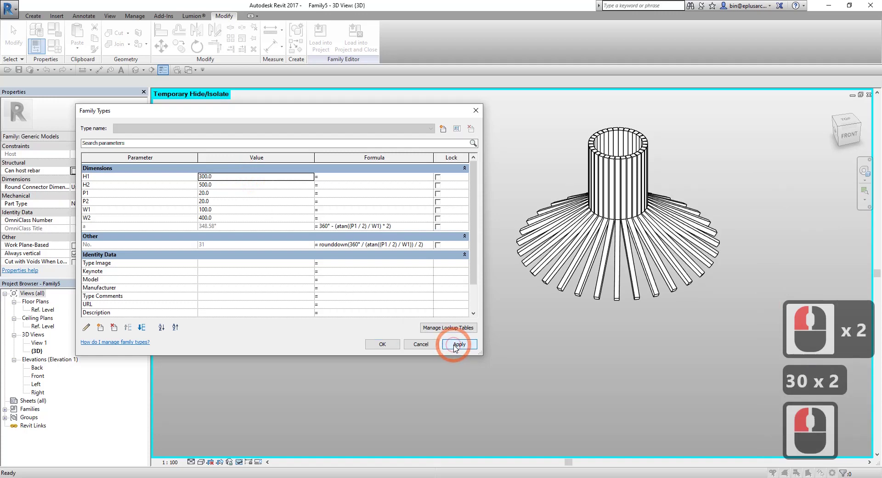
pyautogui.click(264, 189)
pyautogui.write('0')
pyautogui.click(466, 347)
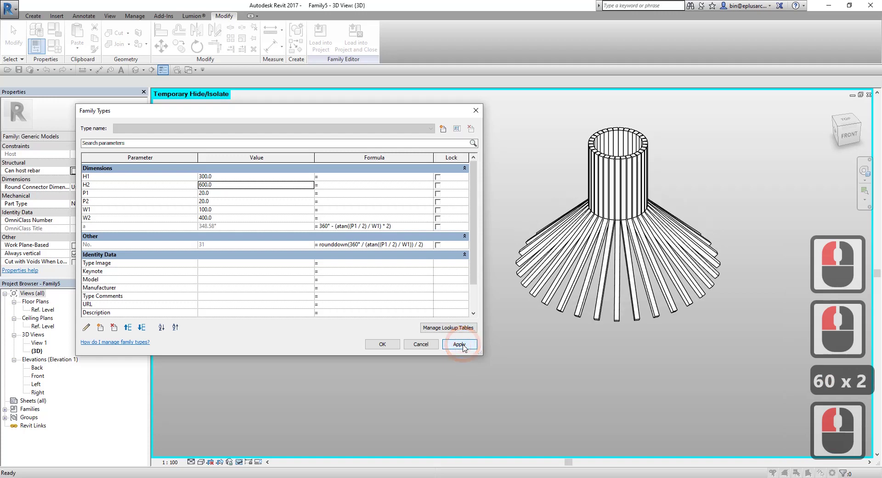
pyautogui.click(250, 188)
pyautogui.write('0')
pyautogui.click(461, 348)
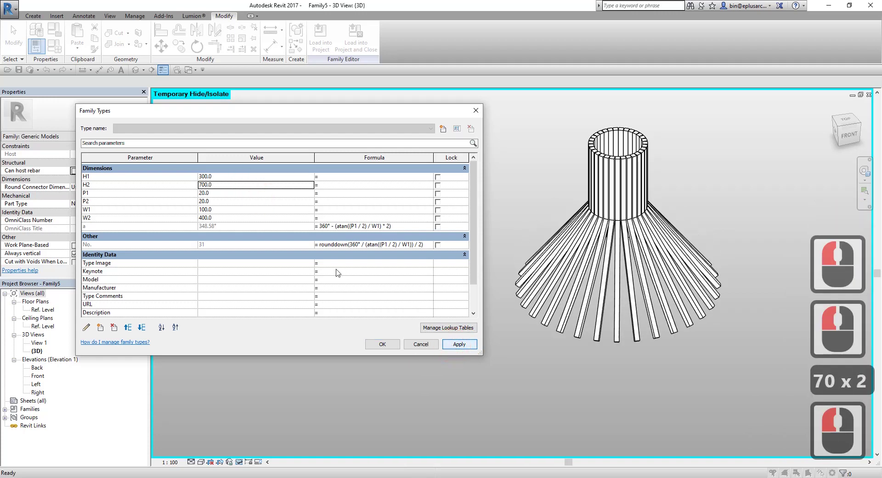
# Set P1 to 10 and P2 to 30, raising the rod count to 62, then accept.
pyautogui.click(225, 197)
pyautogui.write('0')
pyautogui.click(458, 346)
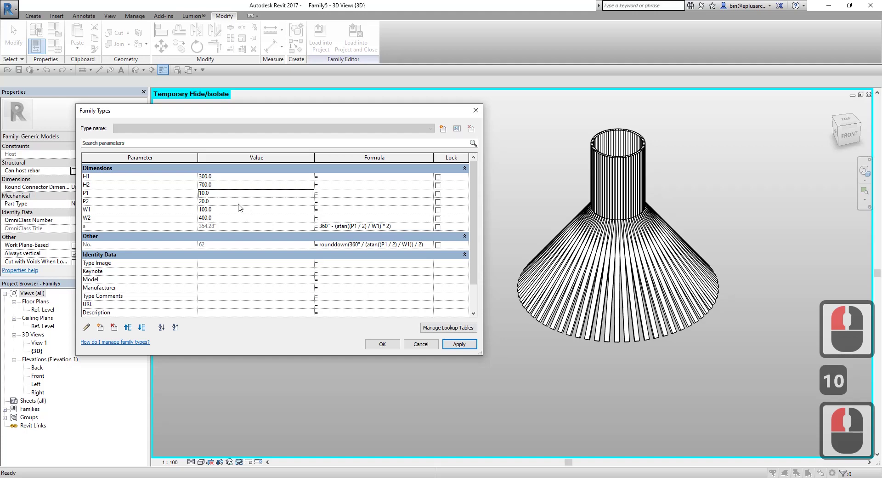
pyautogui.click(241, 205)
pyautogui.write('0')
pyautogui.click(457, 347)
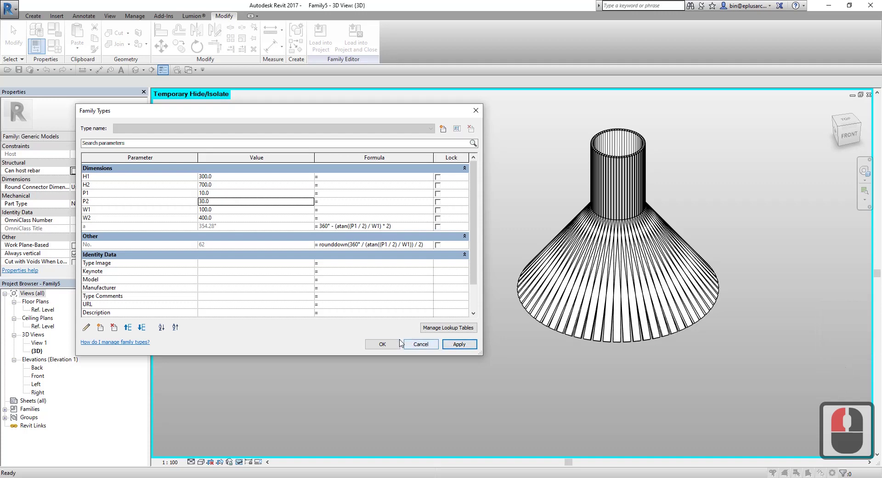
pyautogui.click(386, 346)
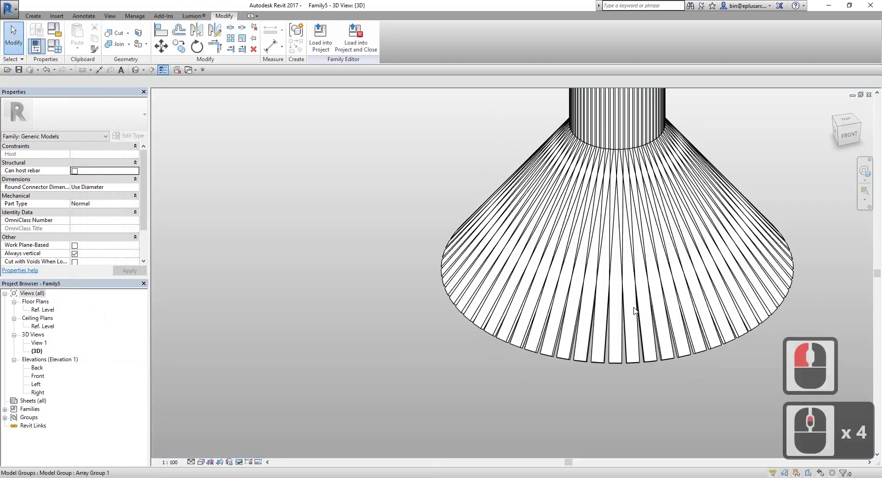
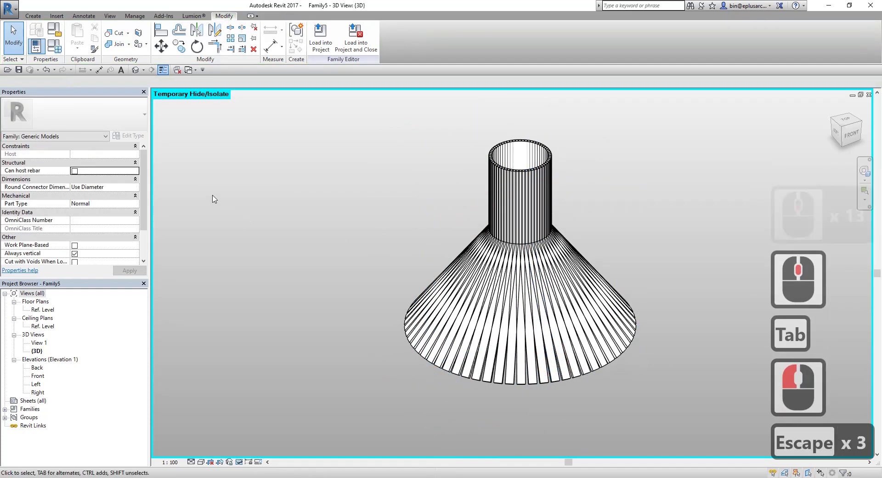
# Inspect a rod's type properties to see which lamp parameter its P1 is linked to, without changes.
pyautogui.click(58, 53)
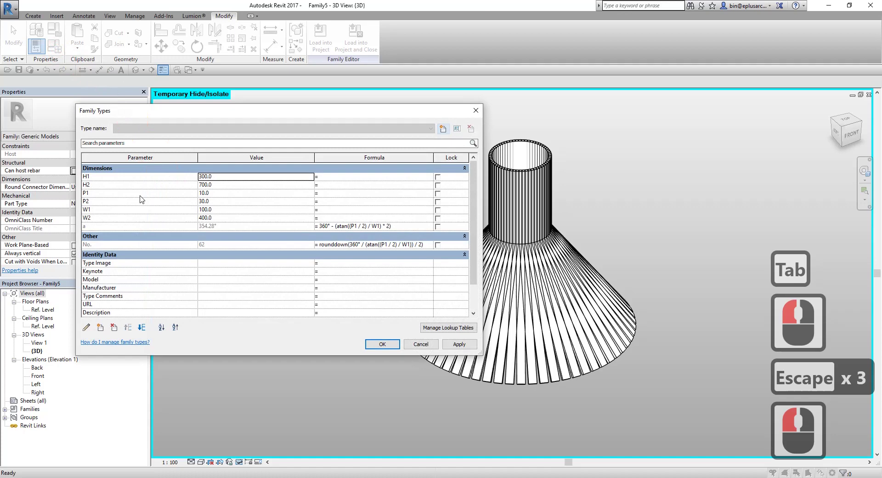
pyautogui.press('Escape')
pyautogui.press('Tab')
pyautogui.click(523, 373)
pyautogui.click(139, 139)
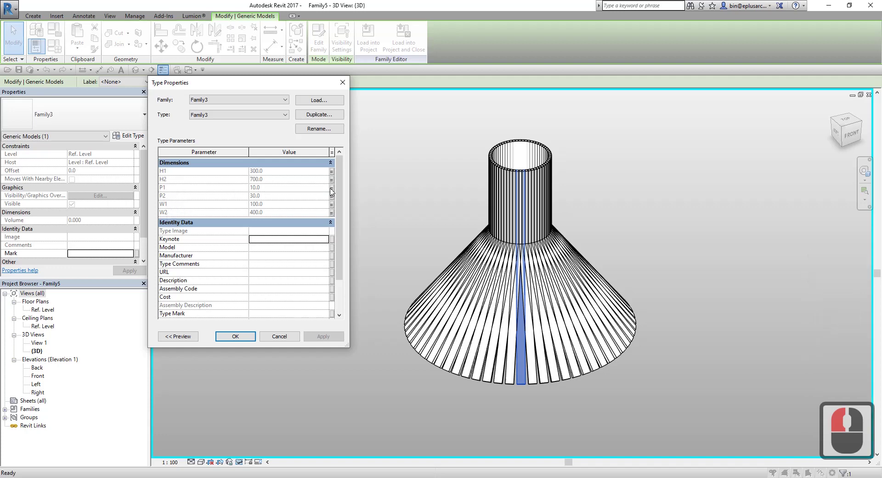
pyautogui.click(334, 191)
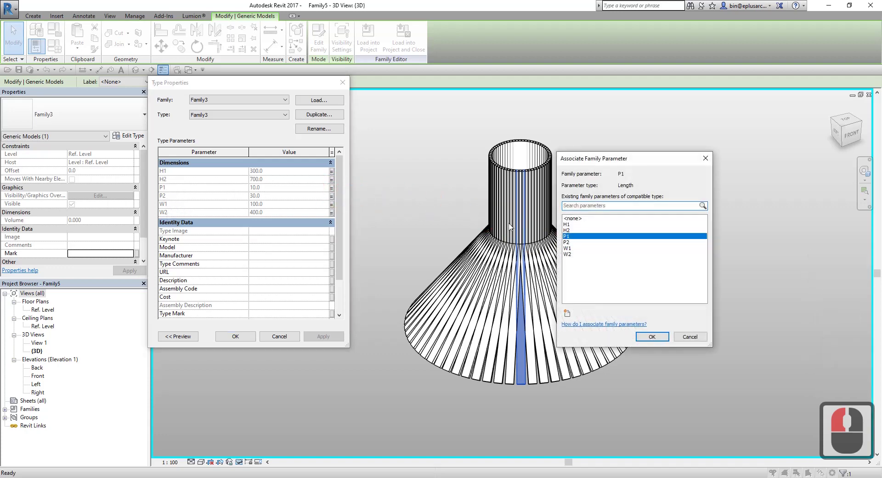
pyautogui.press('Escape')
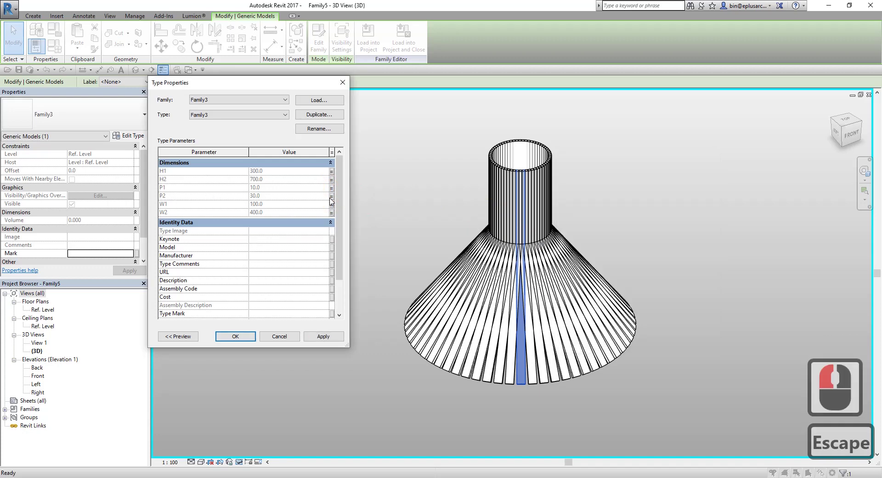
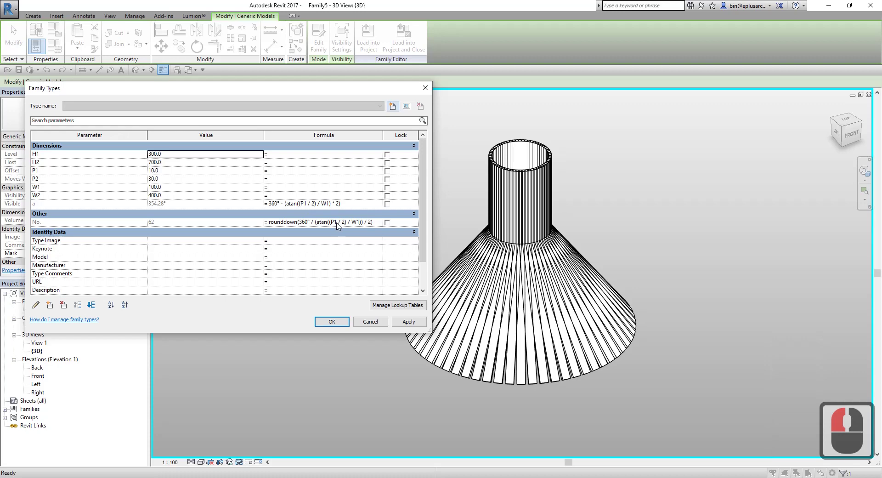
pyautogui.press('Escape')
pyautogui.press('Escape')
# Locate the nested rod family Family3 in the Project Browser and open it for editing.
pyautogui.click(16, 415)
pyautogui.click(14, 416)
pyautogui.click(23, 427)
pyautogui.click(23, 431)
pyautogui.click(32, 436)
pyautogui.click(34, 440)
pyautogui.doubleClick(45, 437)
pyautogui.rightClick(46, 433)
pyautogui.click(69, 396)
# Set the rod family's P1 to 10 and P2 to 30 and apply the new dimensions.
pyautogui.middleClick(89, 59)
pyautogui.click(56, 50)
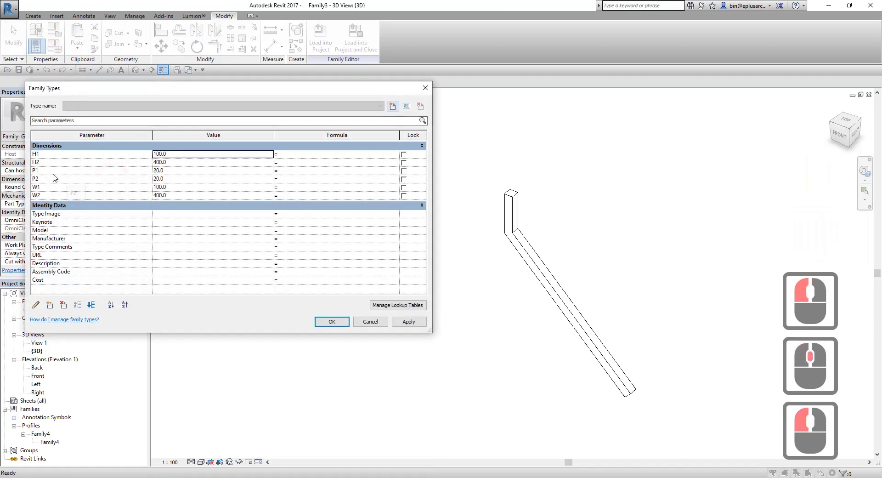
pyautogui.click(176, 173)
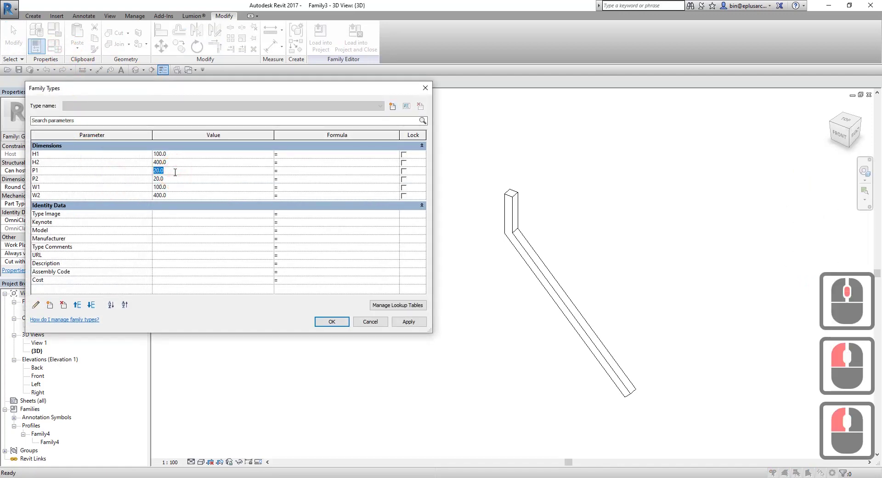
pyautogui.press('1')
pyautogui.write('0')
pyautogui.click(409, 324)
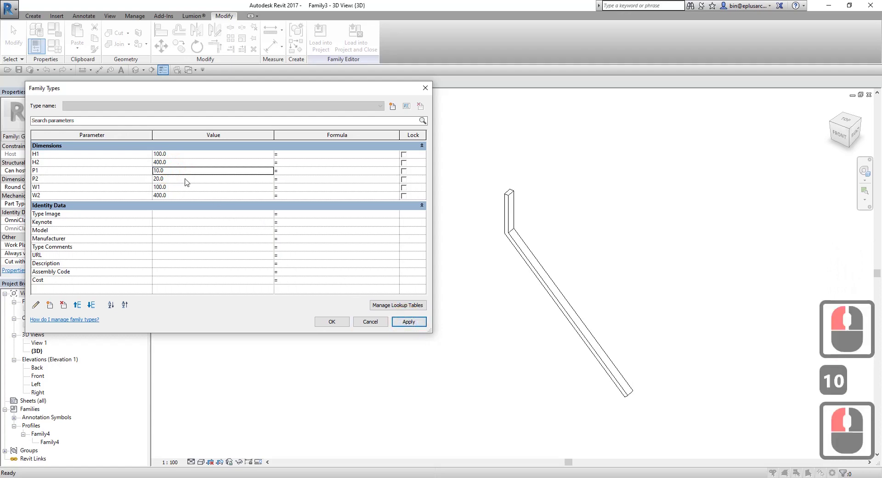
pyautogui.click(187, 182)
pyautogui.write('0')
pyautogui.click(412, 325)
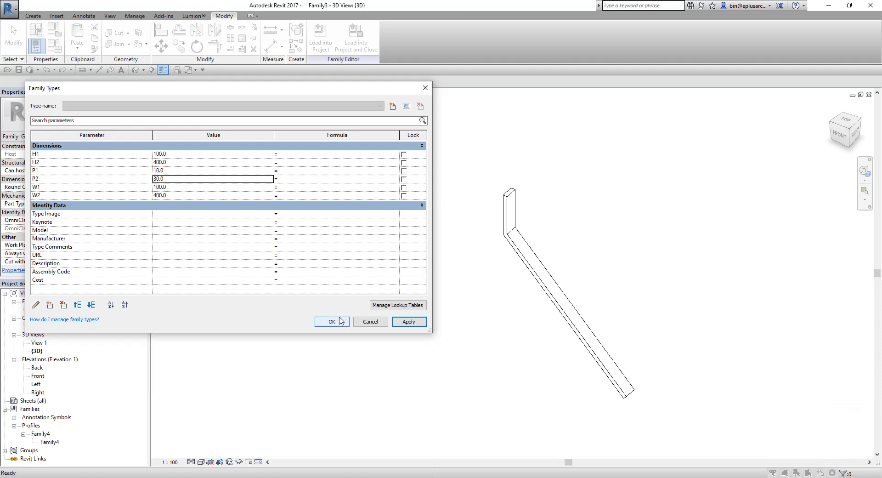
pyautogui.click(206, 191)
pyautogui.click(190, 184)
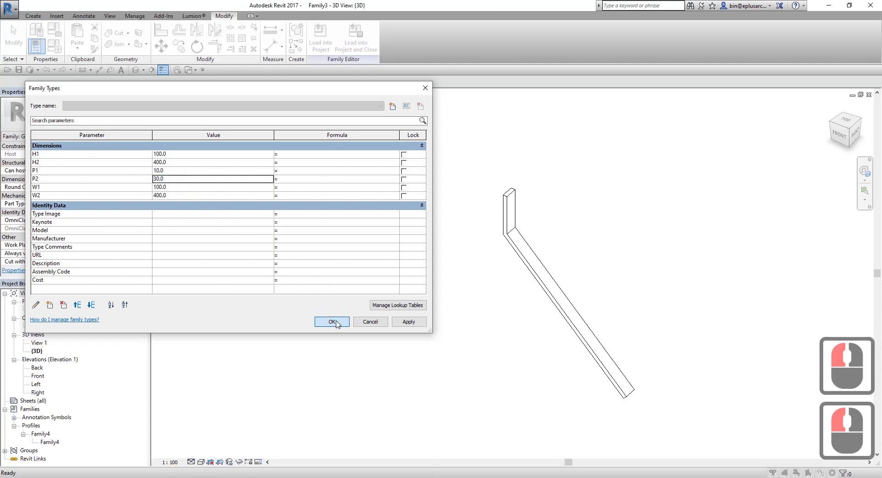
pyautogui.click(228, 205)
# Change P2 to 50, accept, then load the rod into the lamp family overwriting the existing version.
pyautogui.click(189, 181)
pyautogui.write('50')
pyautogui.click(411, 330)
pyautogui.click(342, 322)
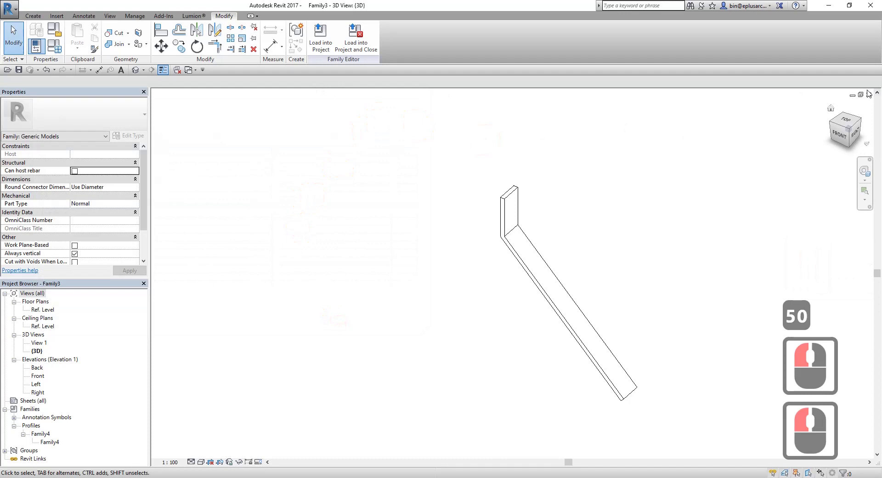
pyautogui.click(872, 98)
pyautogui.doubleClick(466, 249)
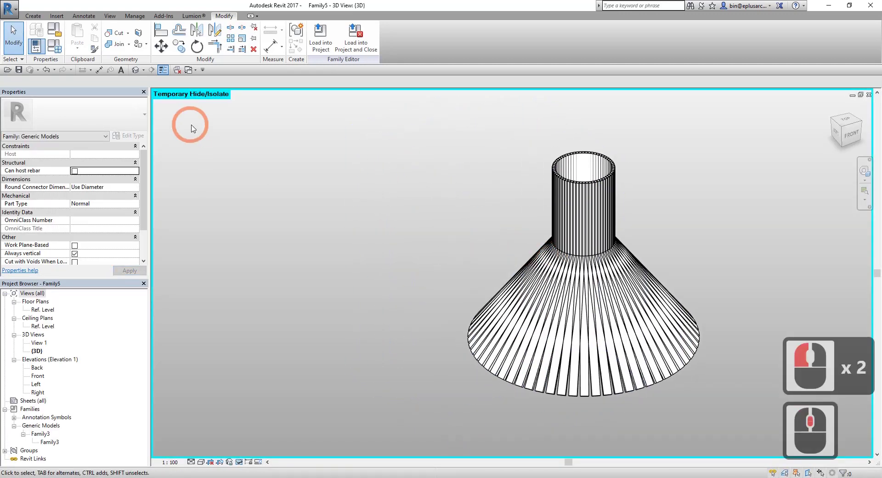
# Reopen Family5's Family Types table showing P1 10, P2 30 and No. = 62.
pyautogui.click(60, 53)
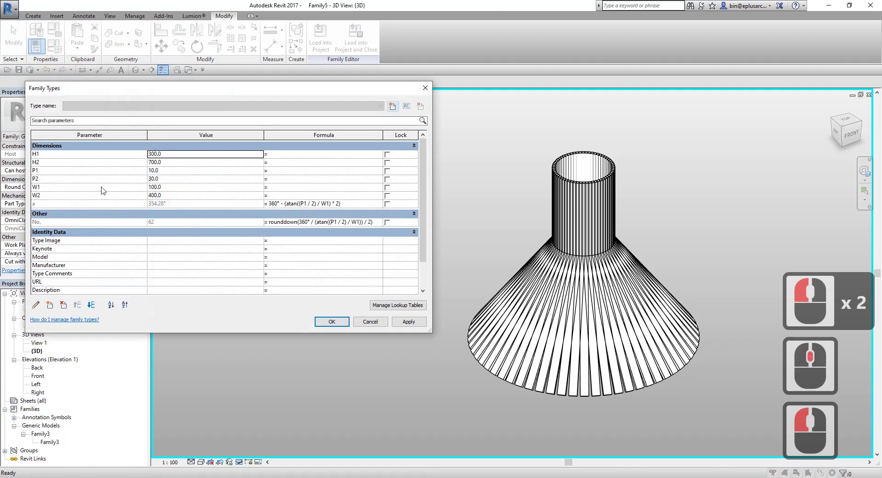
pyautogui.middleClick(45, 173)
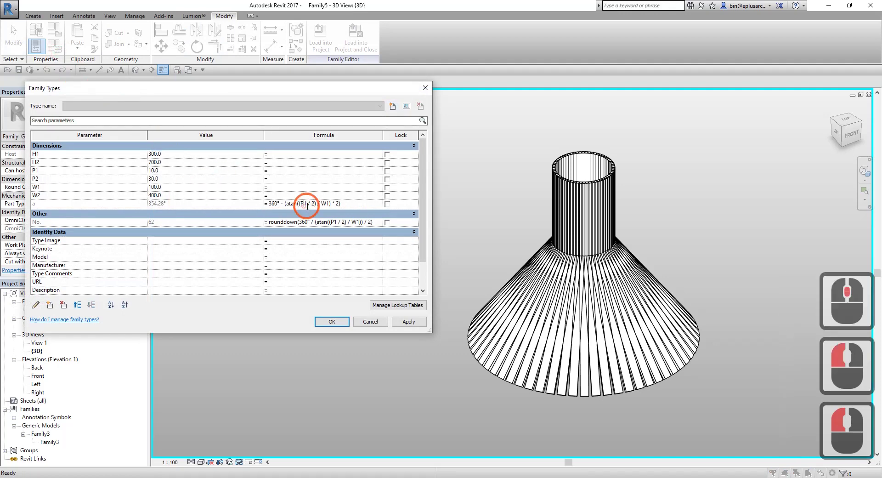
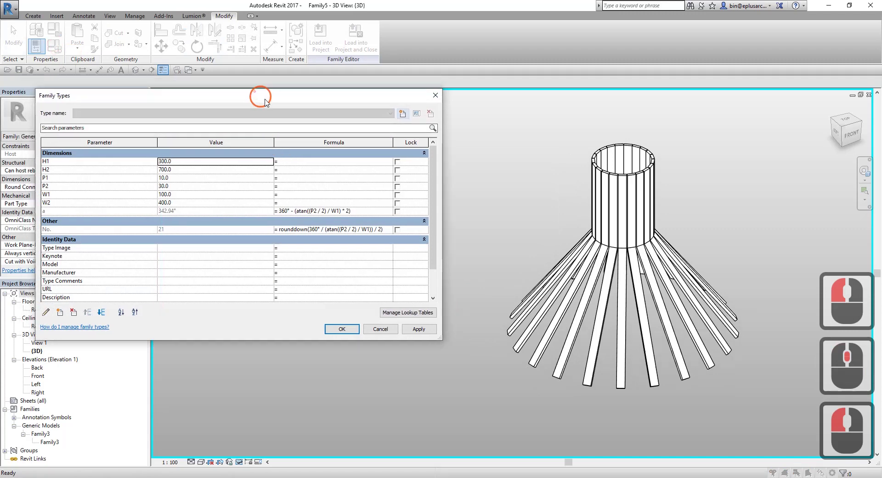
# Try P1 and P2 of 7, then P1 30 and P2 10, applying each to the lamp.
pyautogui.click(278, 108)
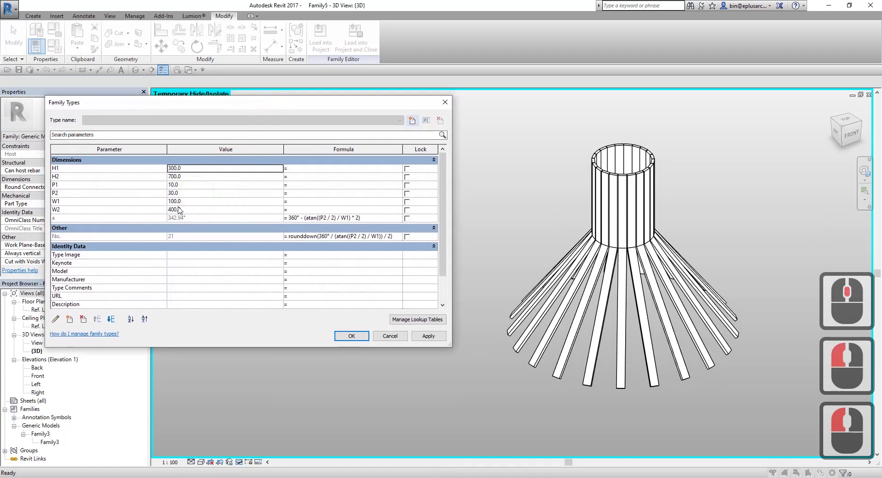
pyautogui.click(189, 187)
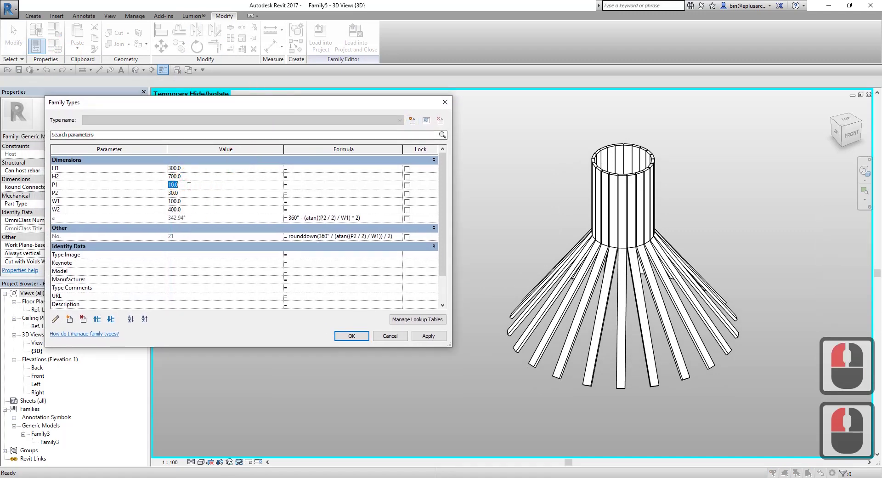
pyautogui.press('7')
pyautogui.click(423, 339)
pyautogui.click(199, 195)
pyautogui.press('7')
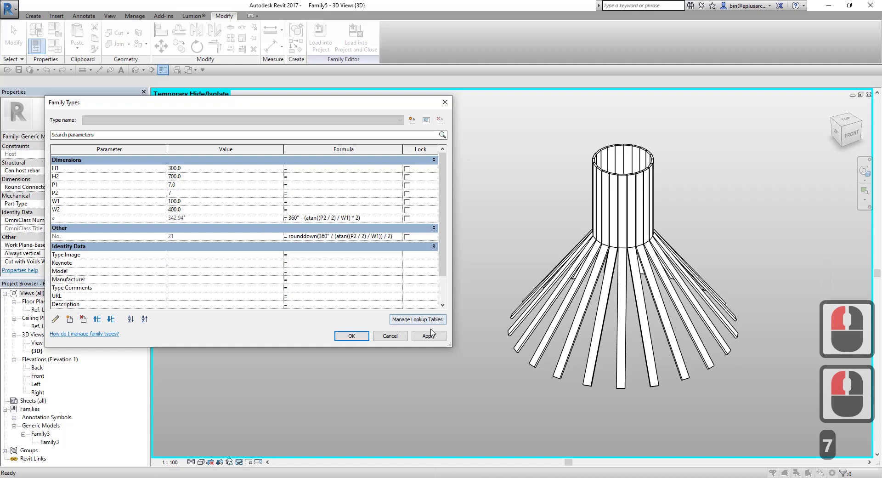
pyautogui.click(433, 339)
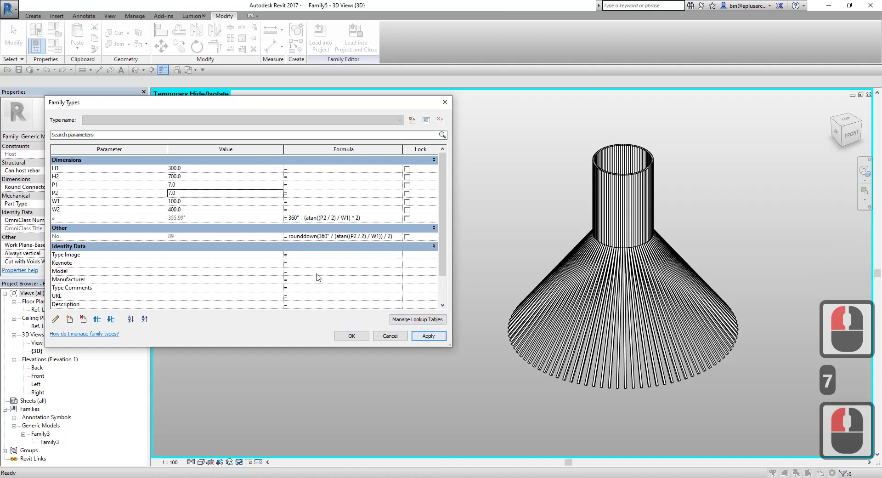
pyautogui.write('7')
pyautogui.click(200, 187)
pyautogui.write('0')
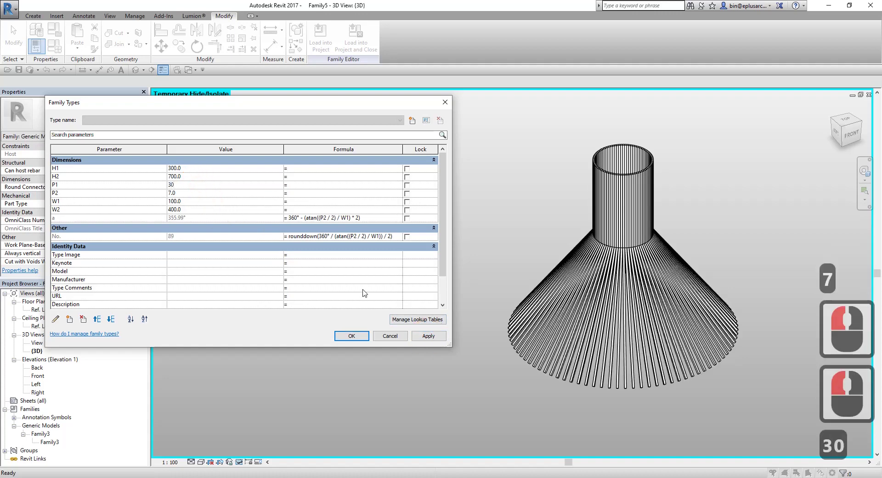
pyautogui.click(426, 339)
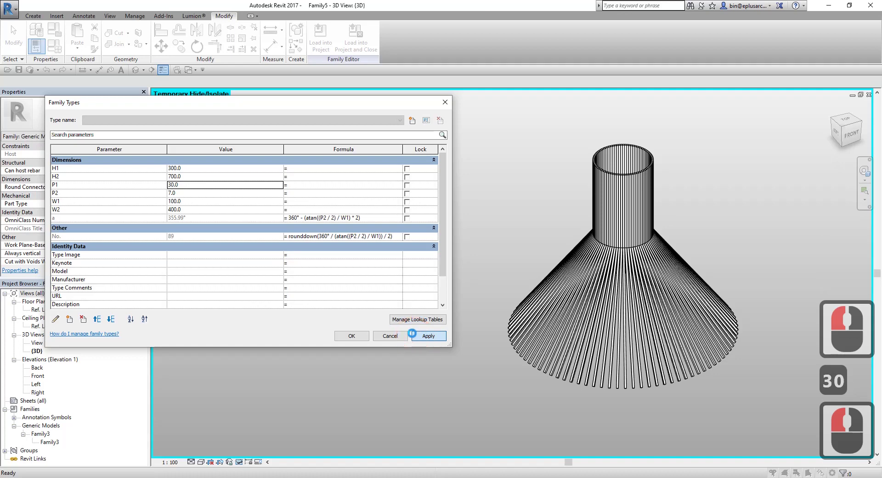
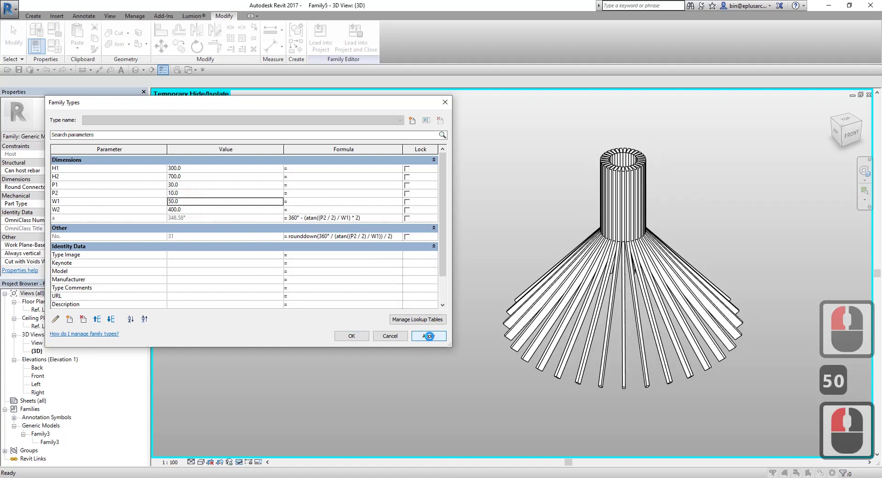
# Set W1 to 70, W2 to 250 and H2 to 900, giving 44 rods, then accept.
pyautogui.click(215, 205)
pyautogui.write('70')
pyautogui.click(226, 214)
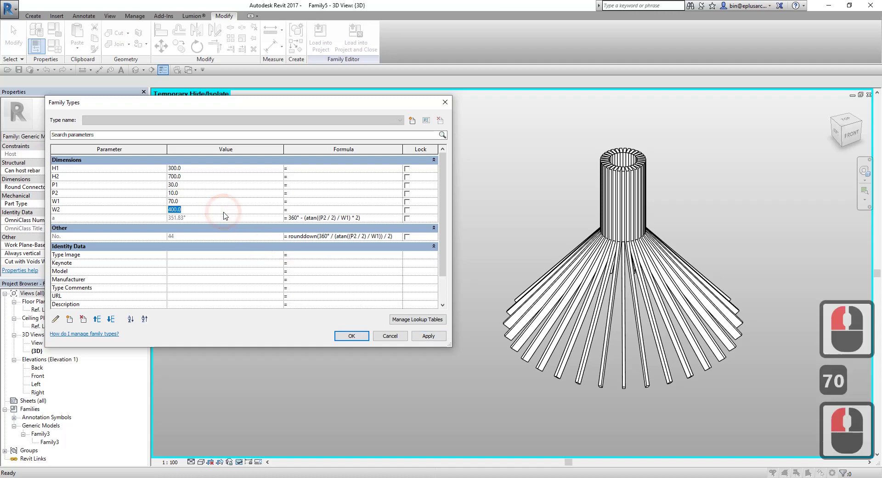
pyautogui.write('0')
pyautogui.click(425, 339)
pyautogui.click(197, 213)
pyautogui.write('50')
pyautogui.click(423, 339)
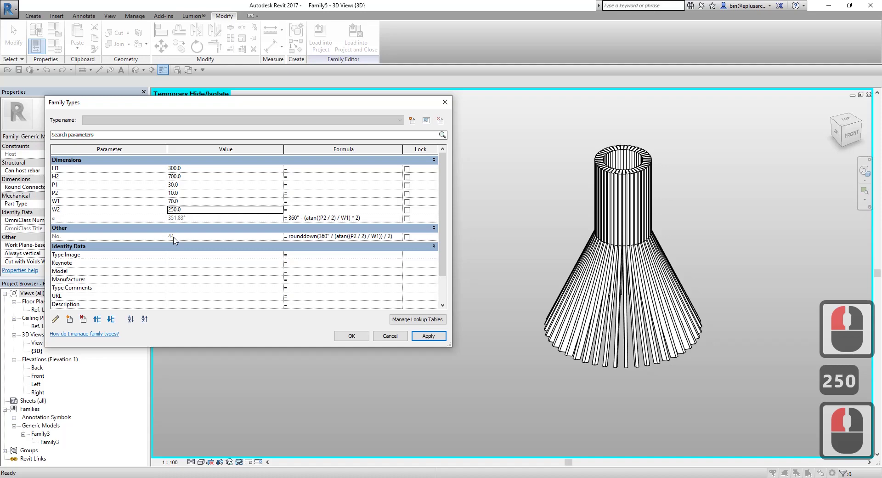
pyautogui.click(194, 180)
pyautogui.write('0')
pyautogui.click(424, 337)
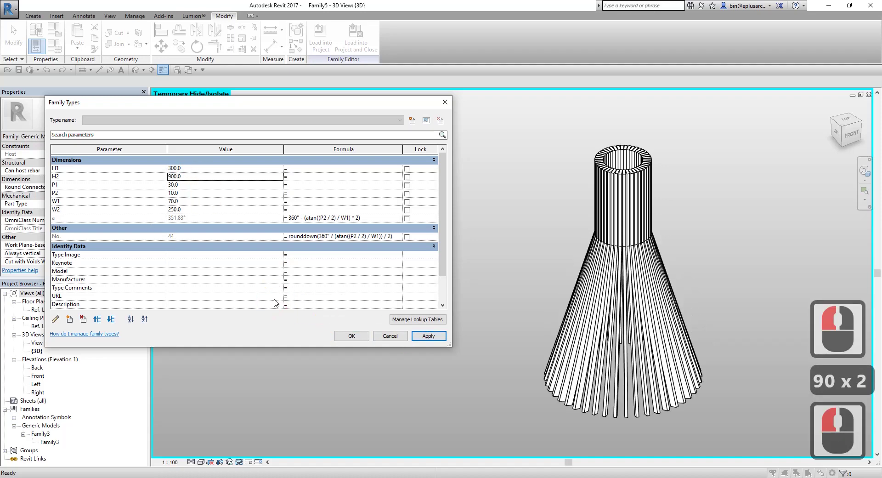
pyautogui.click(351, 338)
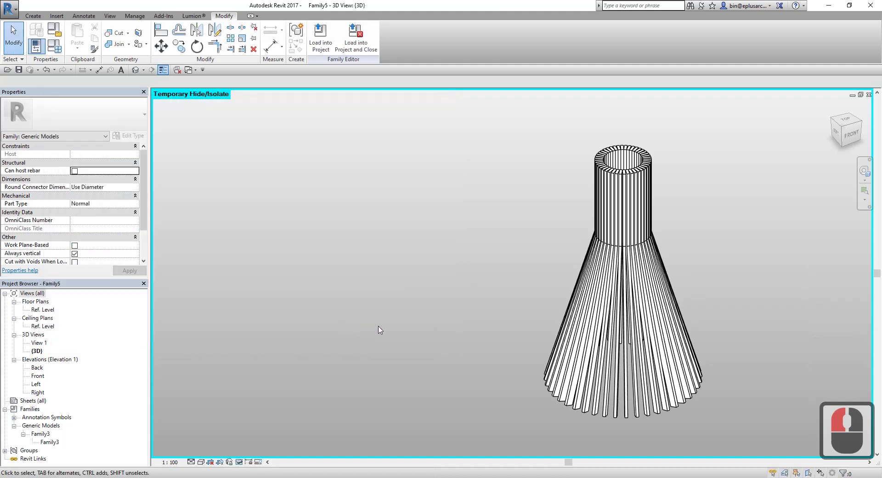